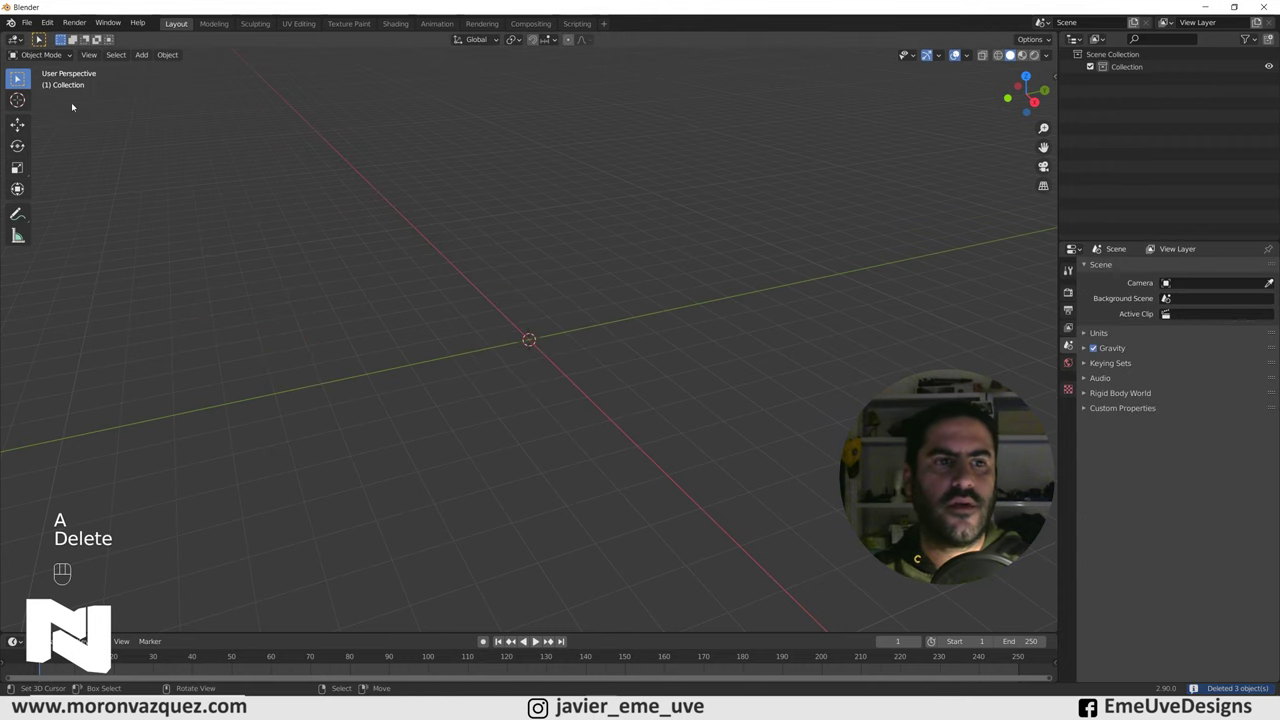
Import dibujo.svg via File > Import > Scalable Vector Graphics as a collection of curve paths.
{"action": "left_click_drag", "start_coordinate": [28, 25], "coordinate": [220, 442]}
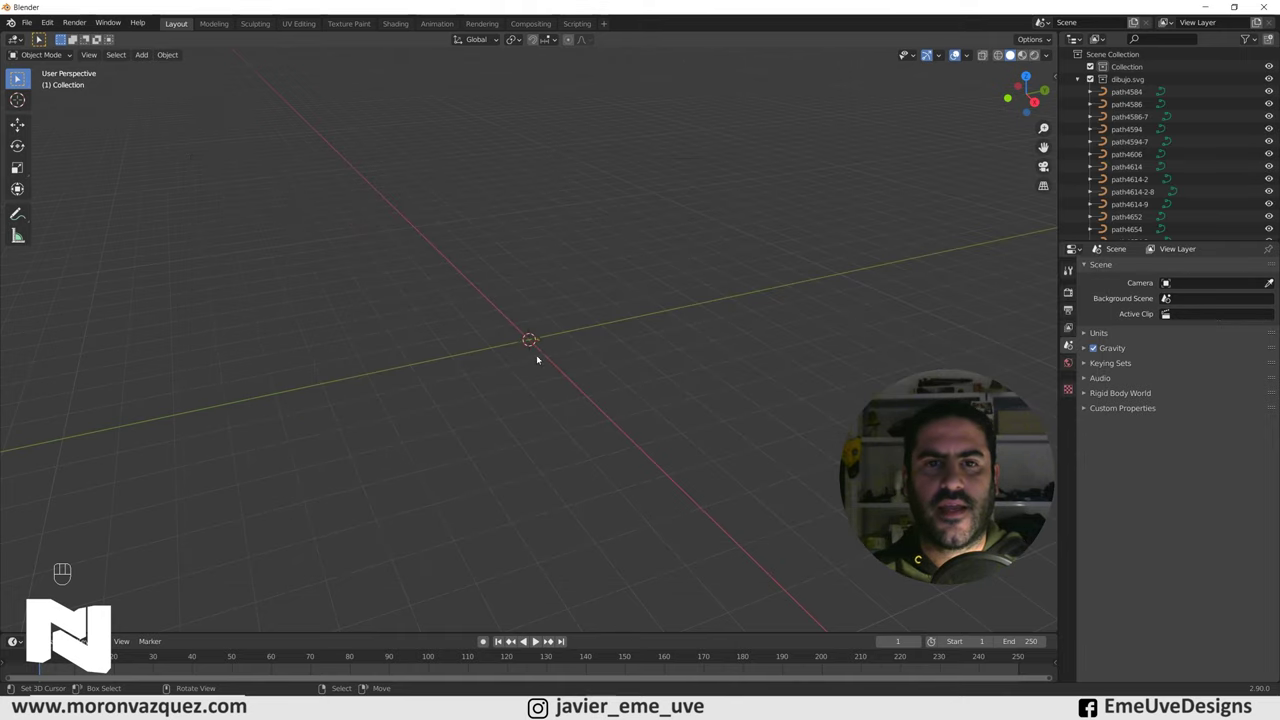
Select all imported curves and scale the drawing up so it is clearly visible.
{"action": "left_click_drag", "start_coordinate": [545, 363], "coordinate": [609, 401]}
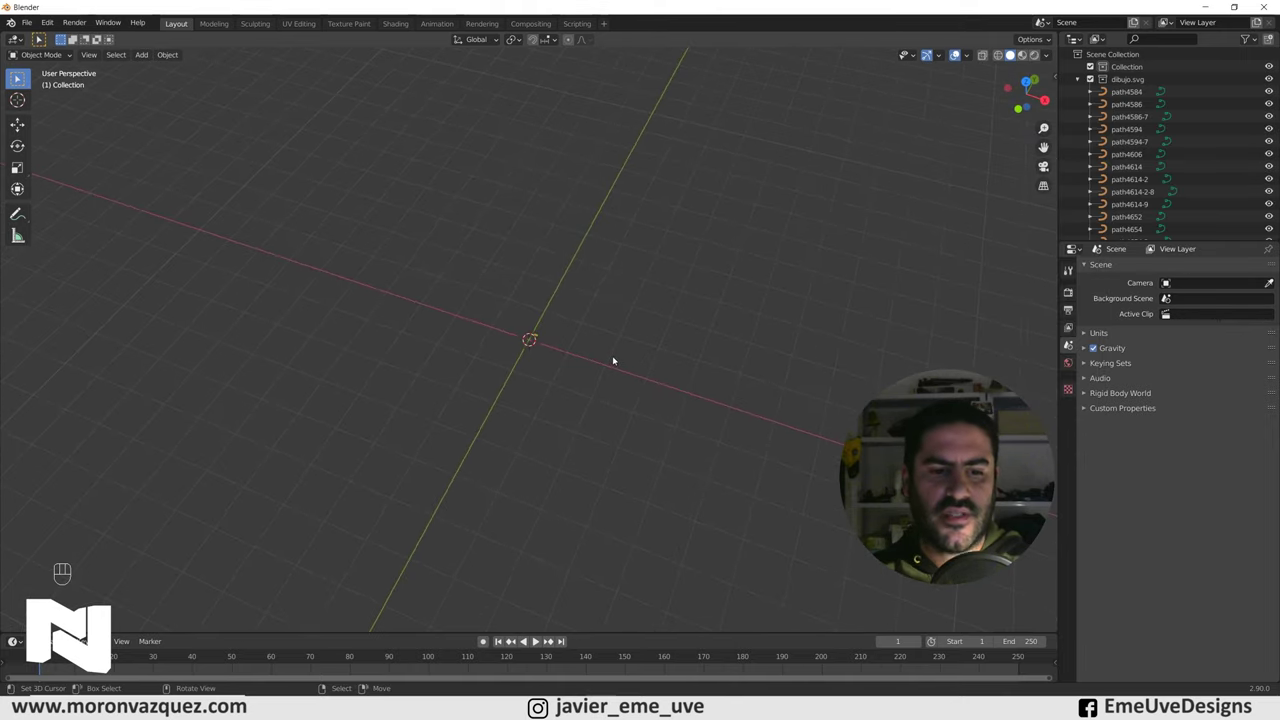
{"action": "key", "text": "a"}
{"action": "key", "text": "s"}
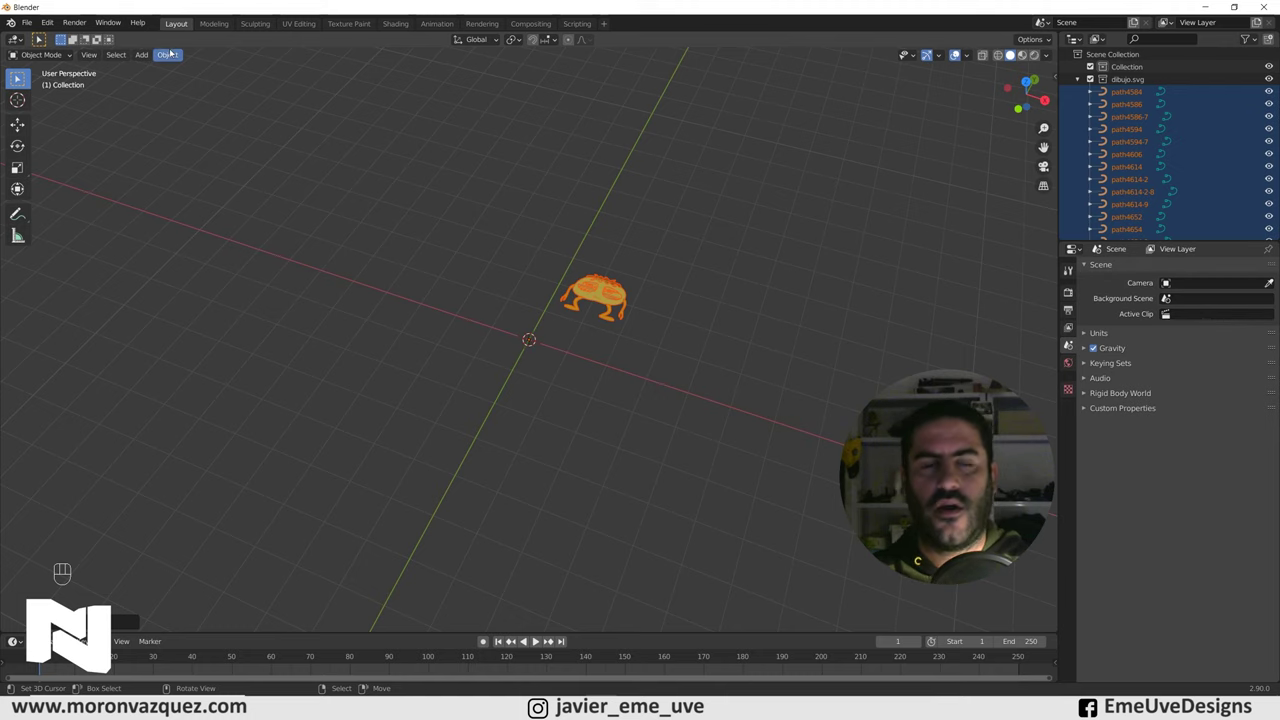
{"action": "left_click_drag", "start_coordinate": [171, 62], "coordinate": [325, 127]}
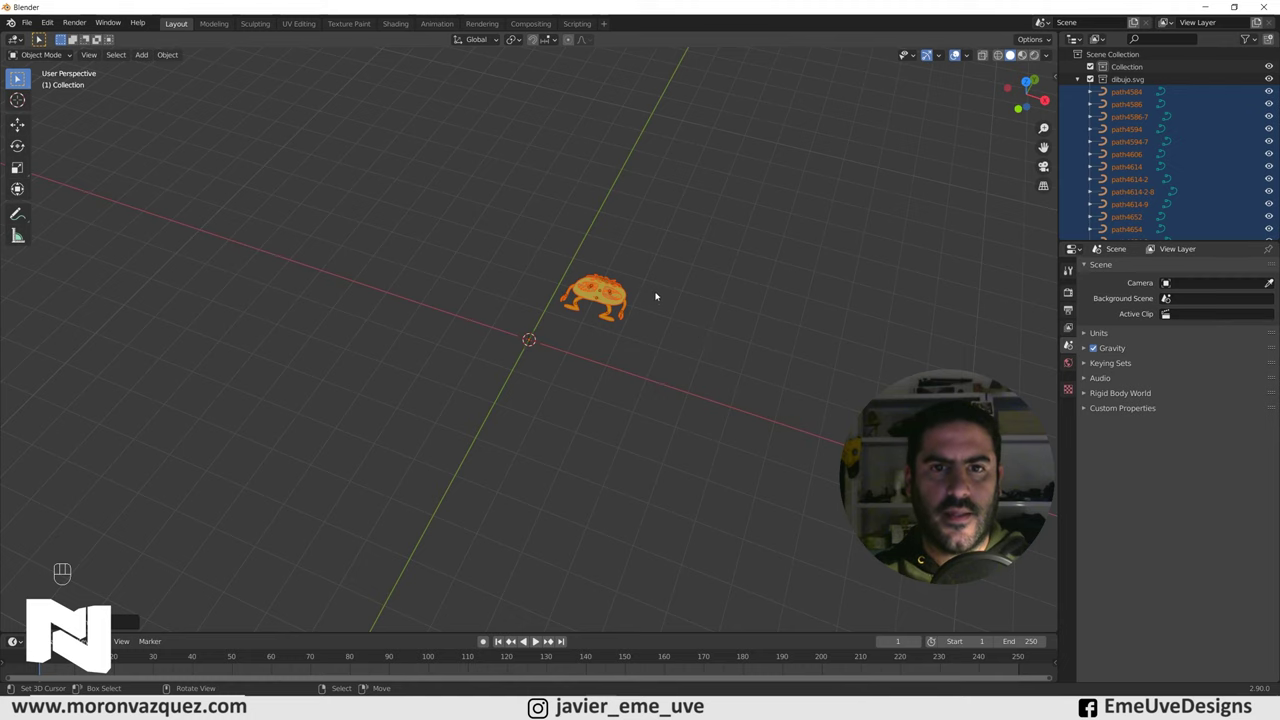
Reselect all the character's curves and start moving them in Top view.
{"action": "left_click", "coordinate": [591, 338]}
{"action": "left_click", "coordinate": [531, 349]}
{"action": "left_click", "coordinate": [530, 345]}
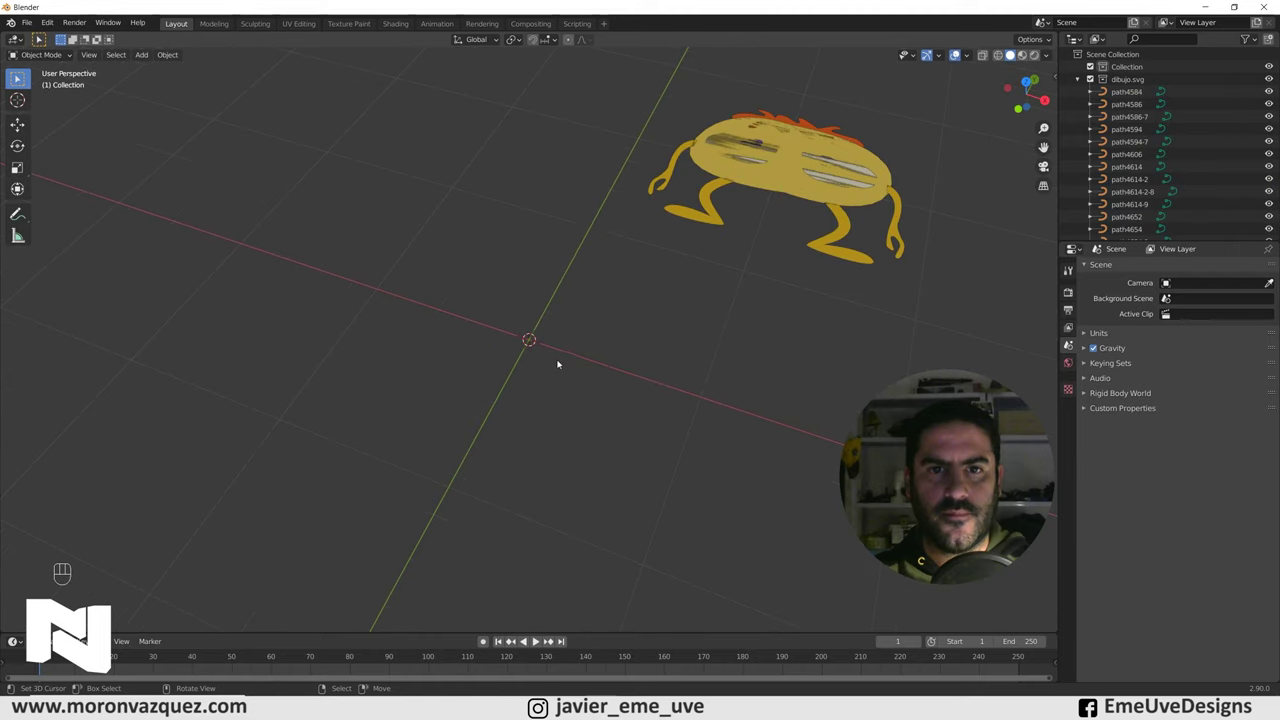
{"action": "left_click", "coordinate": [626, 396]}
{"action": "left_click_drag", "start_coordinate": [573, 357], "coordinate": [534, 339]}
{"action": "key", "text": "a"}
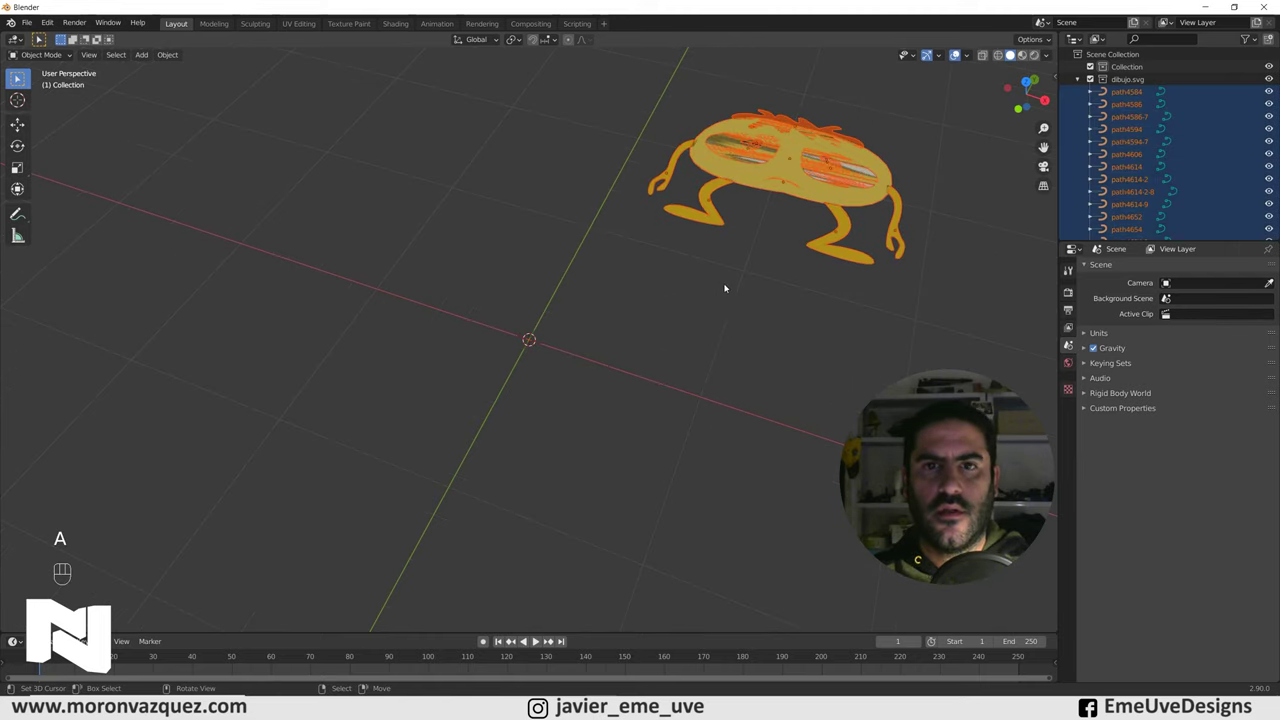
{"action": "key", "text": "KP_7"}
{"action": "key", "text": "g"}
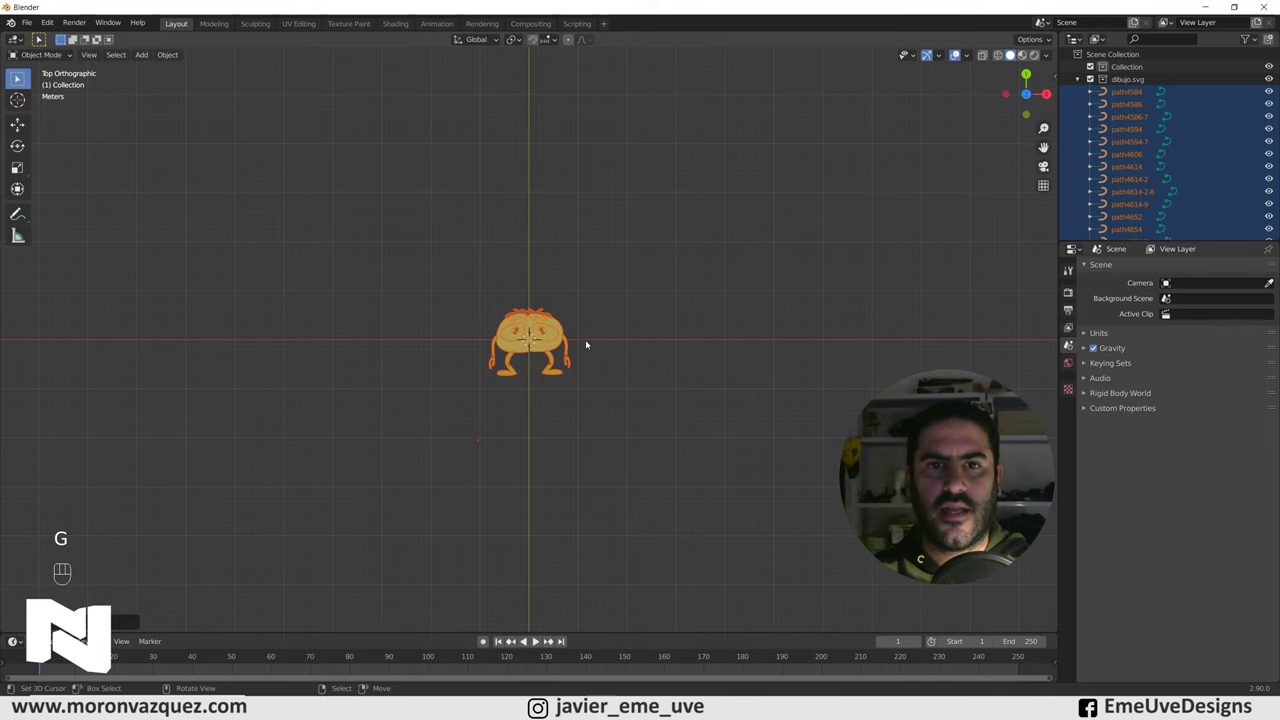
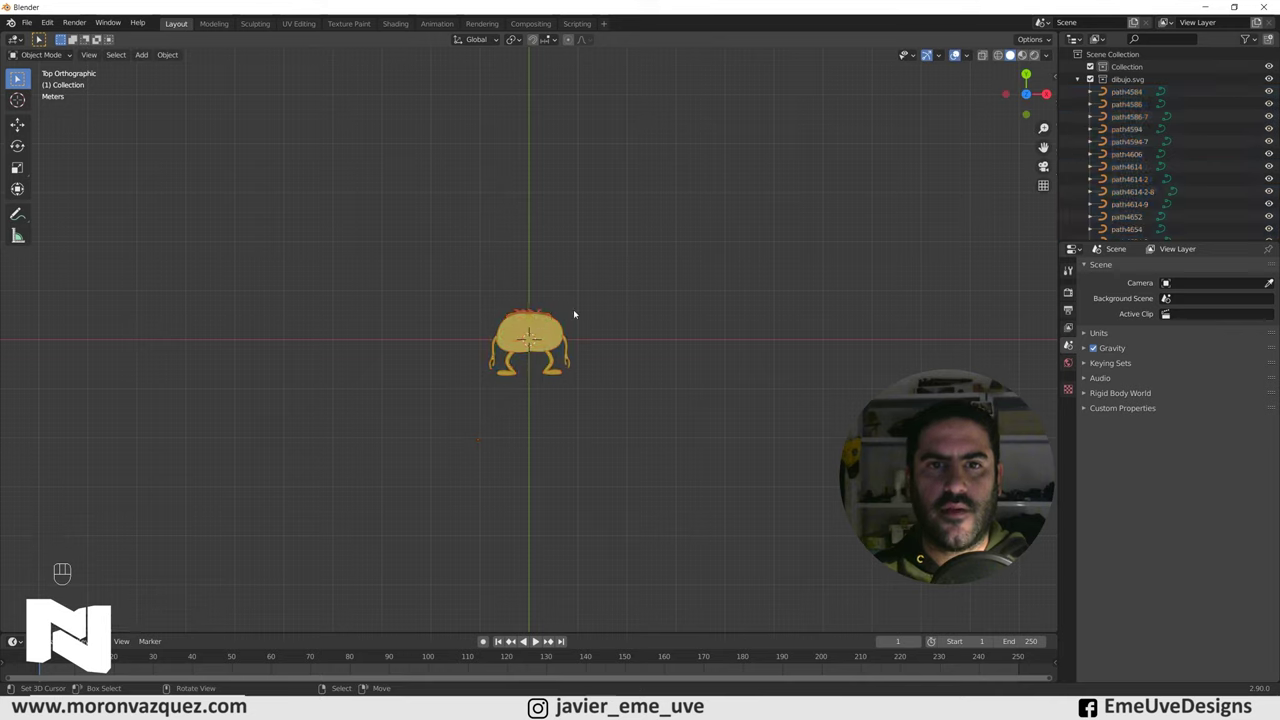
Scale up every curve and move the whole drawing onto the world origin in Top view.
{"action": "key", "text": "a"}
{"action": "key", "text": "s"}
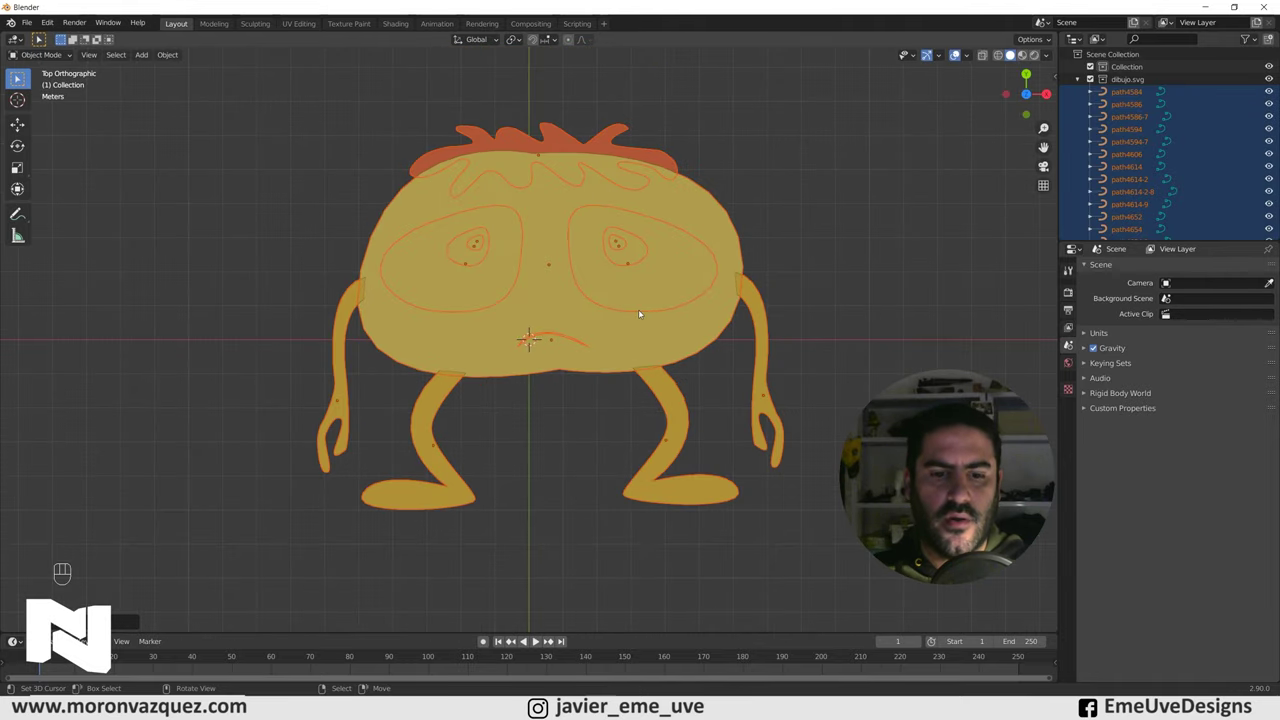
{"action": "key", "text": "g"}
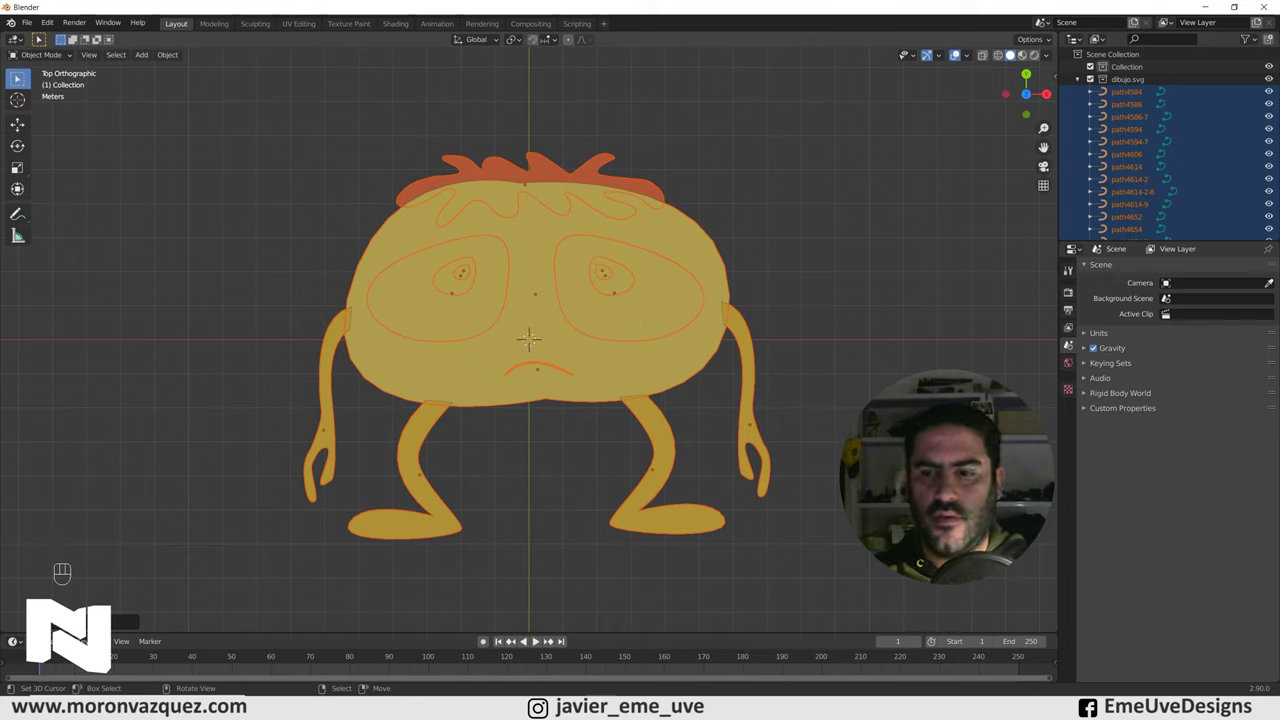
{"action": "key", "text": "KP_7"}
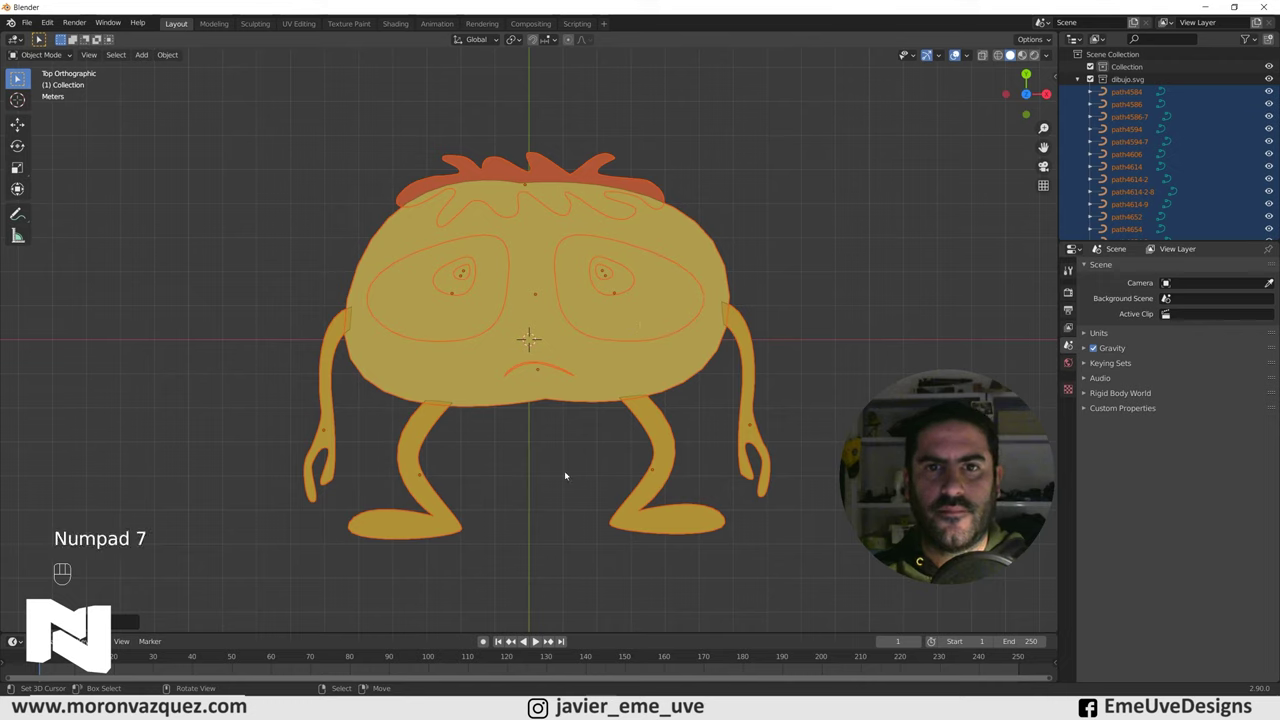
{"action": "key", "text": "g"}
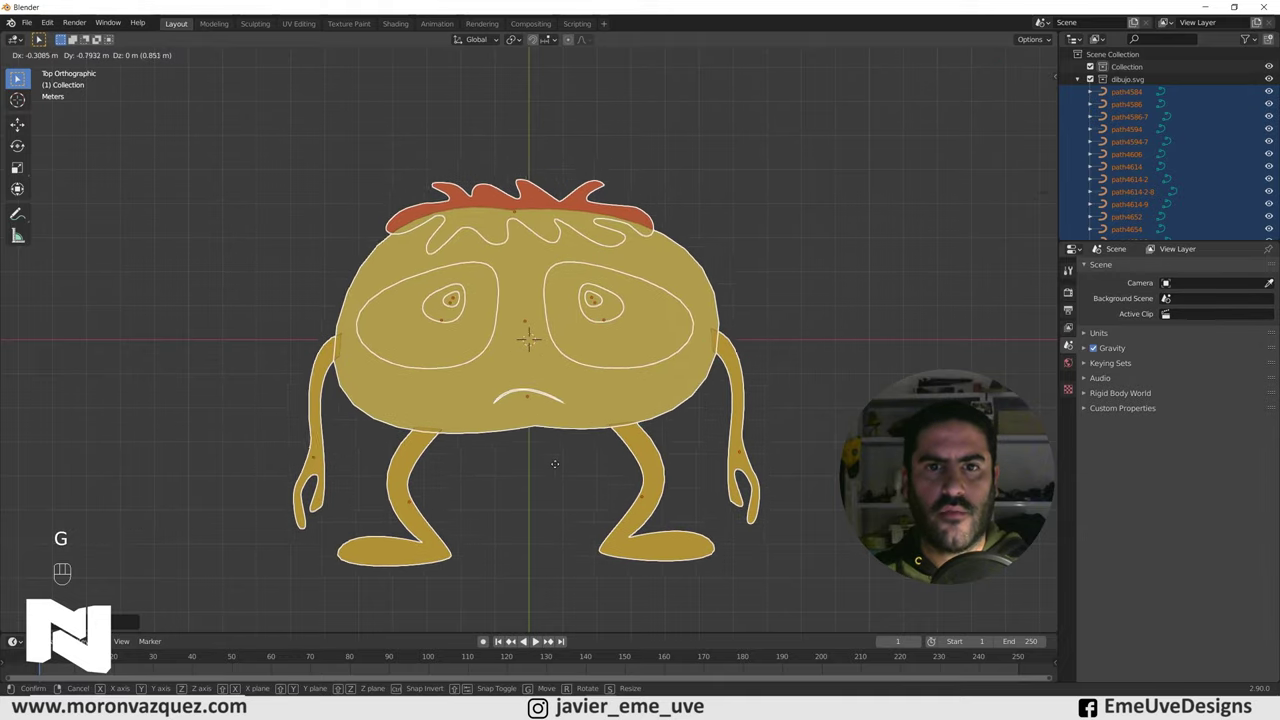
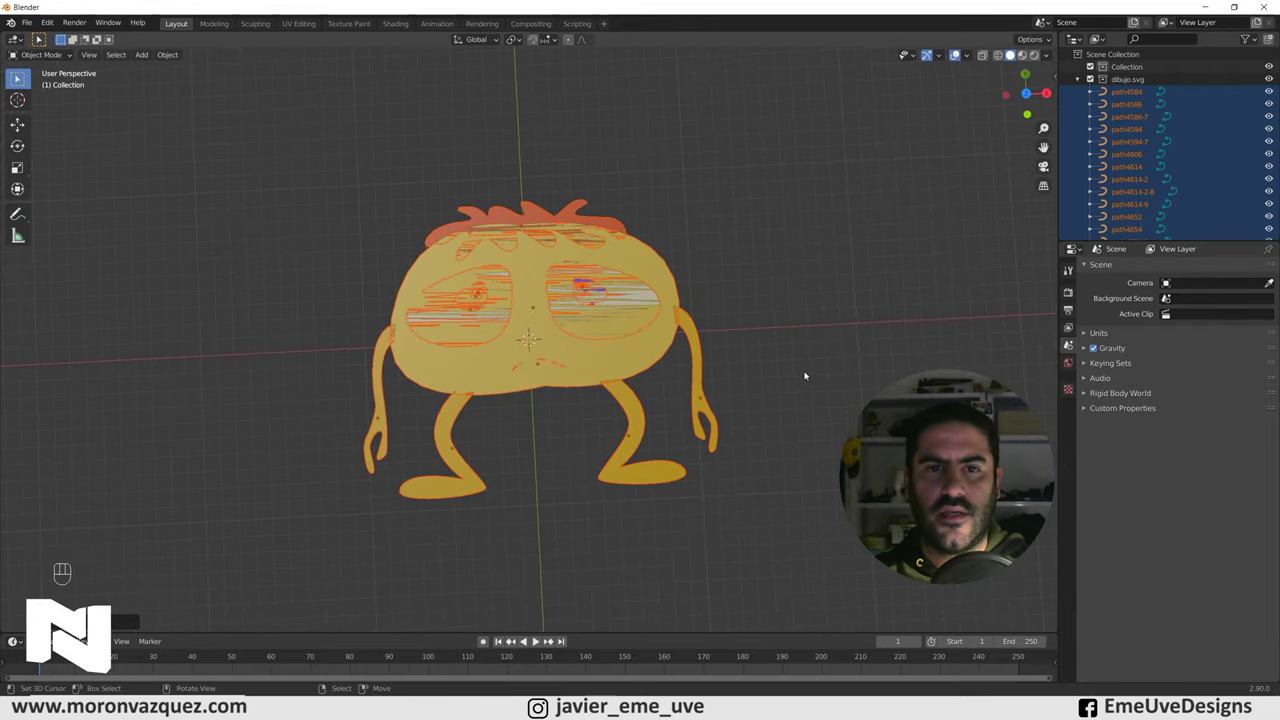
{"action": "key", "text": "KP_7"}
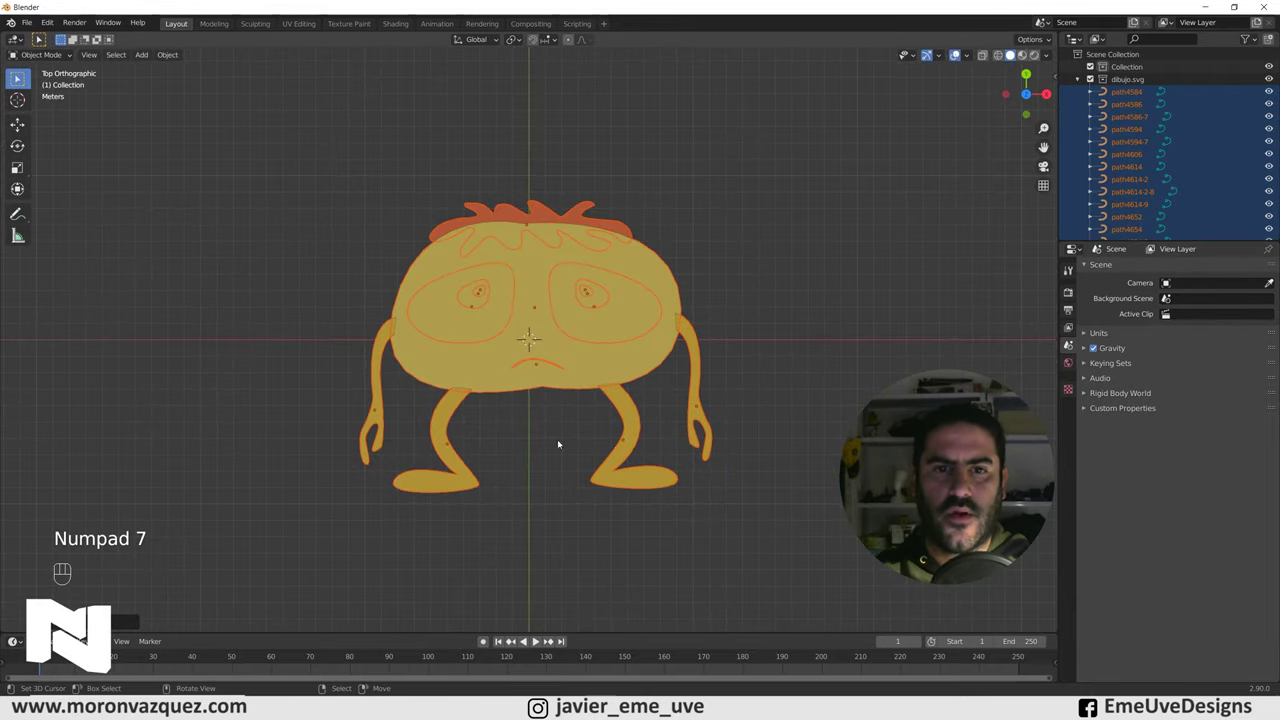
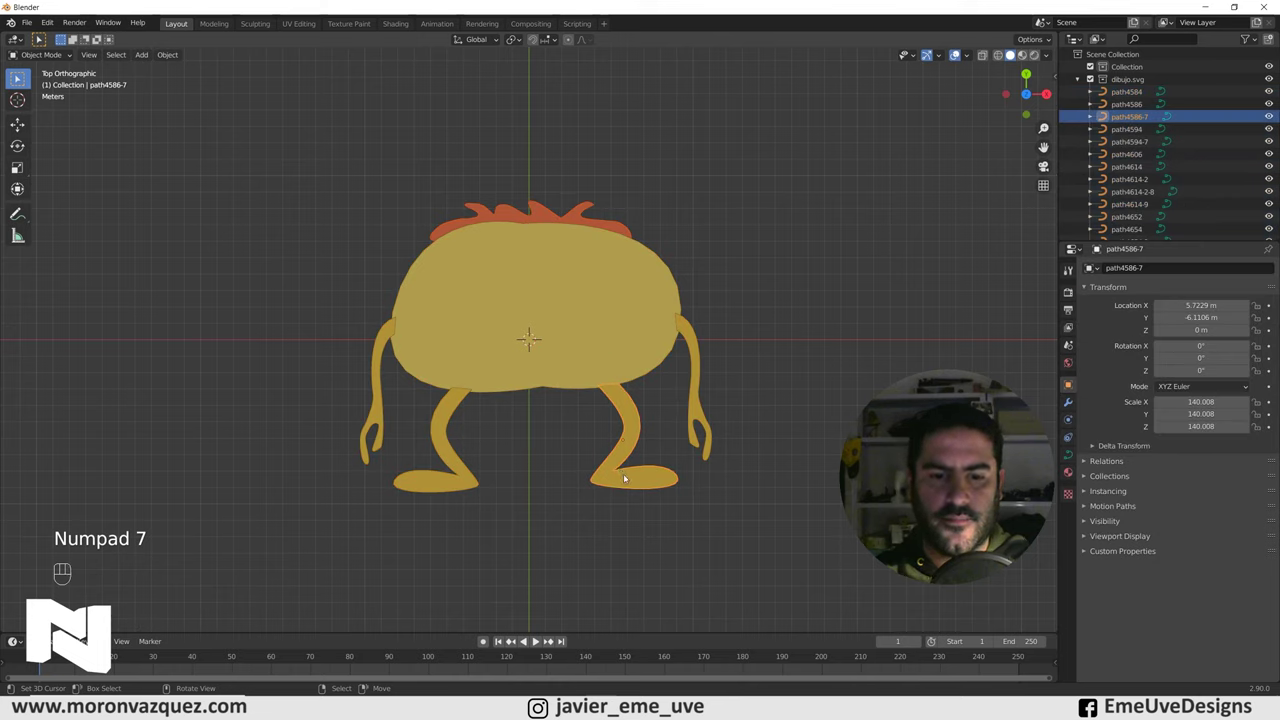
Move the right leg curve along X so it sits closer under the body.
{"action": "key", "text": "g"}
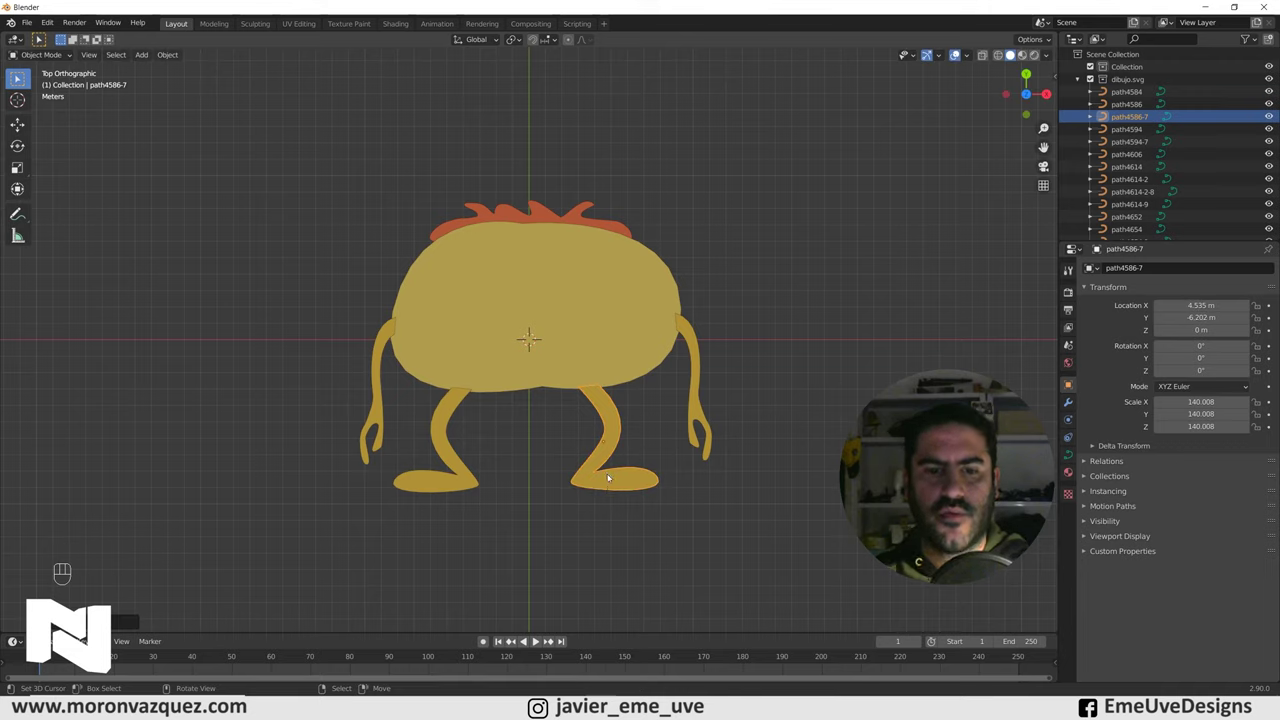
{"action": "key", "text": "g"}
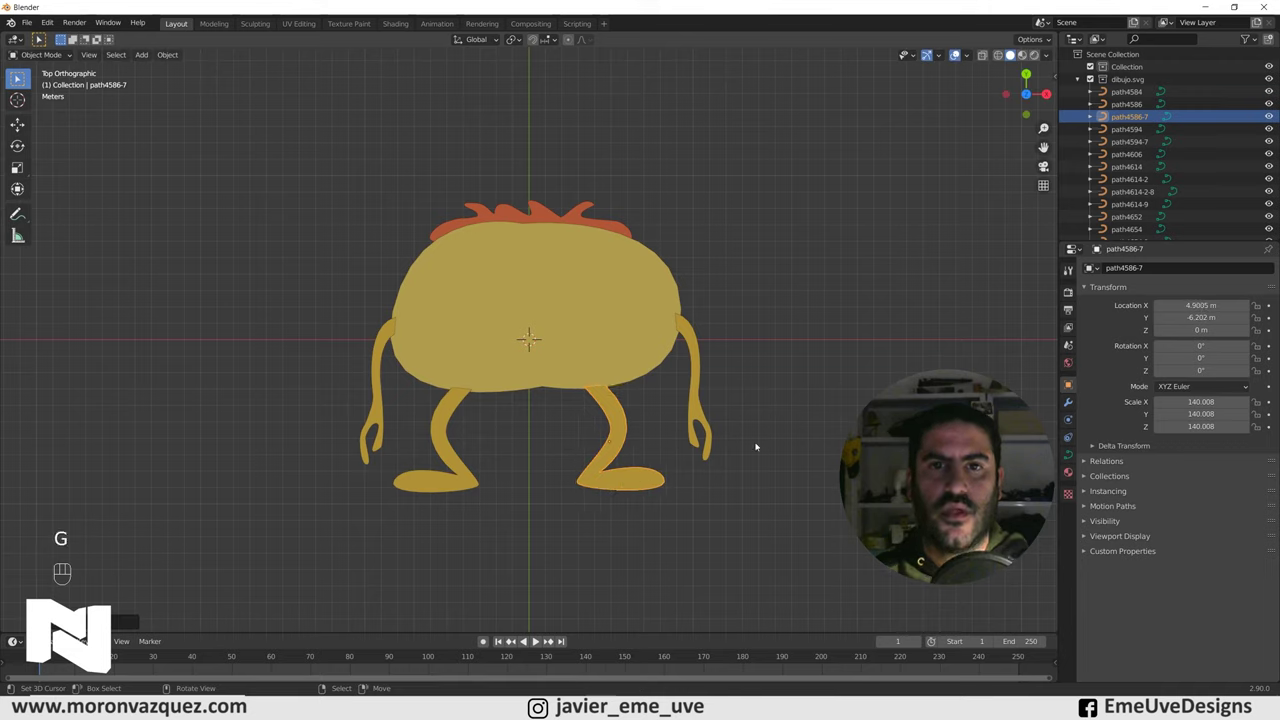
{"action": "left_click_drag", "start_coordinate": [757, 406], "coordinate": [718, 368]}
{"action": "left_click_drag", "start_coordinate": [718, 368], "coordinate": [705, 333]}
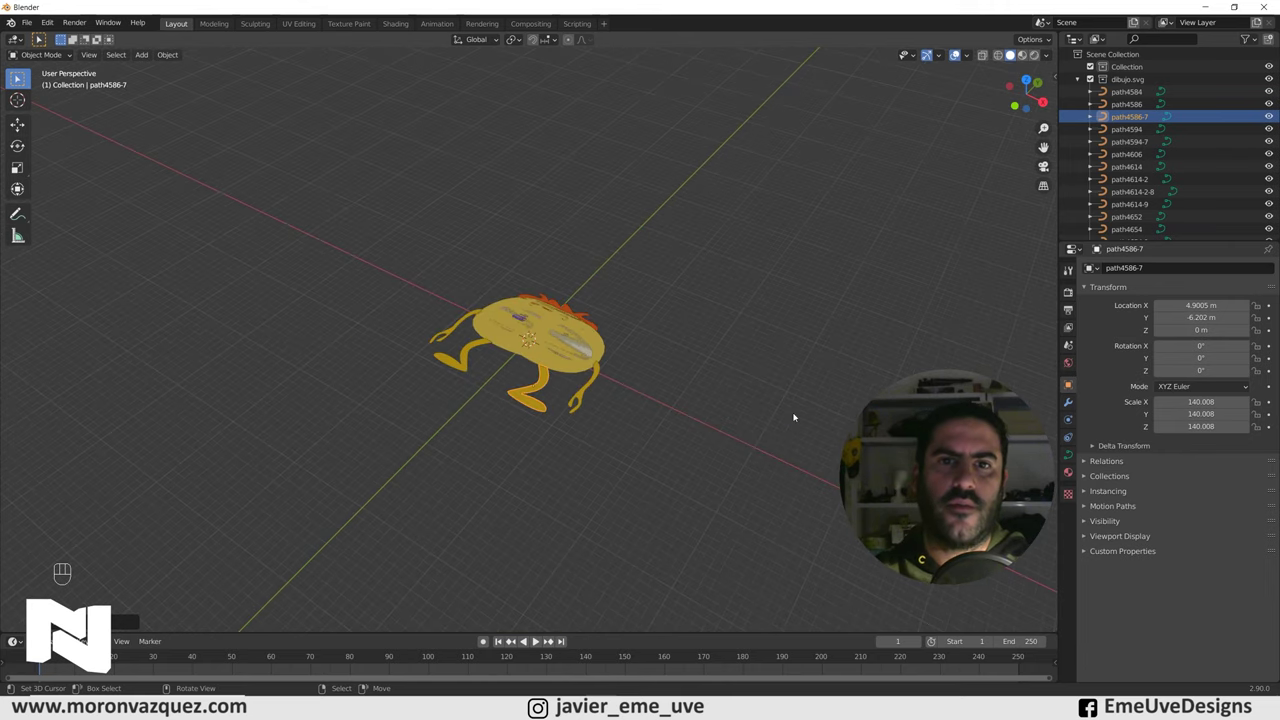
Rotate all curves 90° about X to stand upright, then lift the character along Z in Front view.
{"action": "left_click_drag", "start_coordinate": [775, 426], "coordinate": [765, 424]}
{"action": "key", "text": "a"}
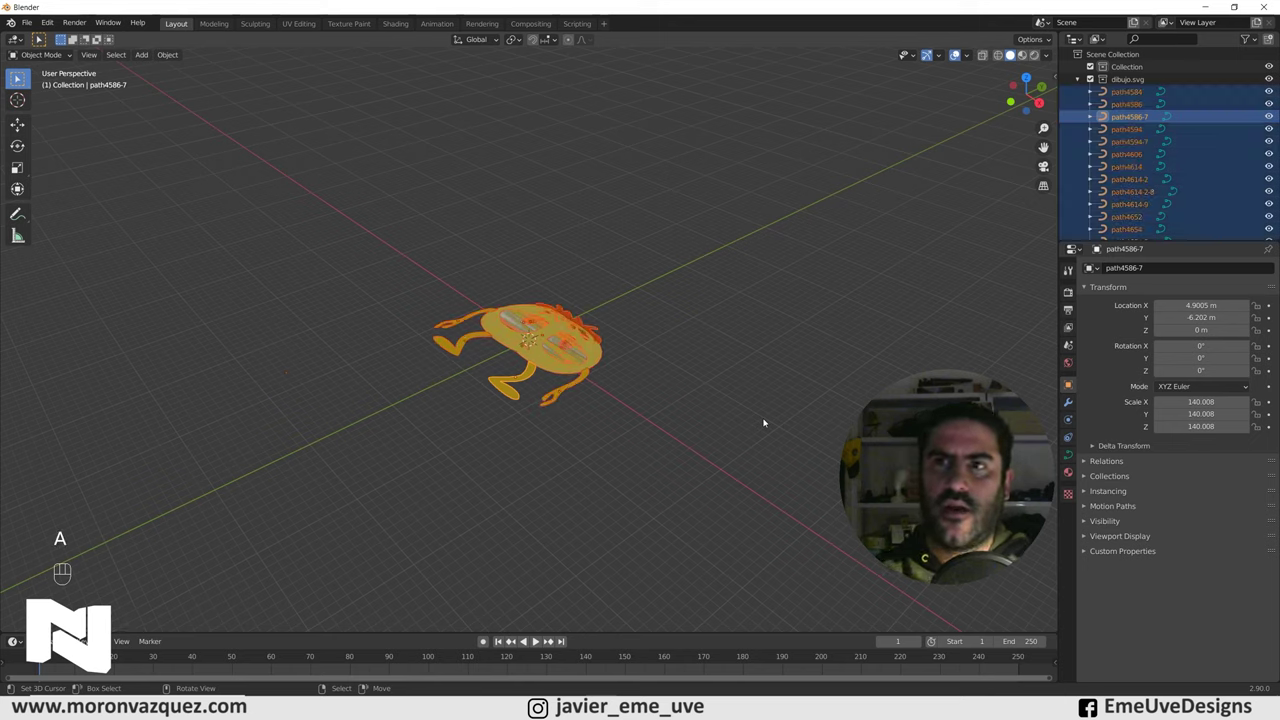
{"action": "key", "text": "r"}
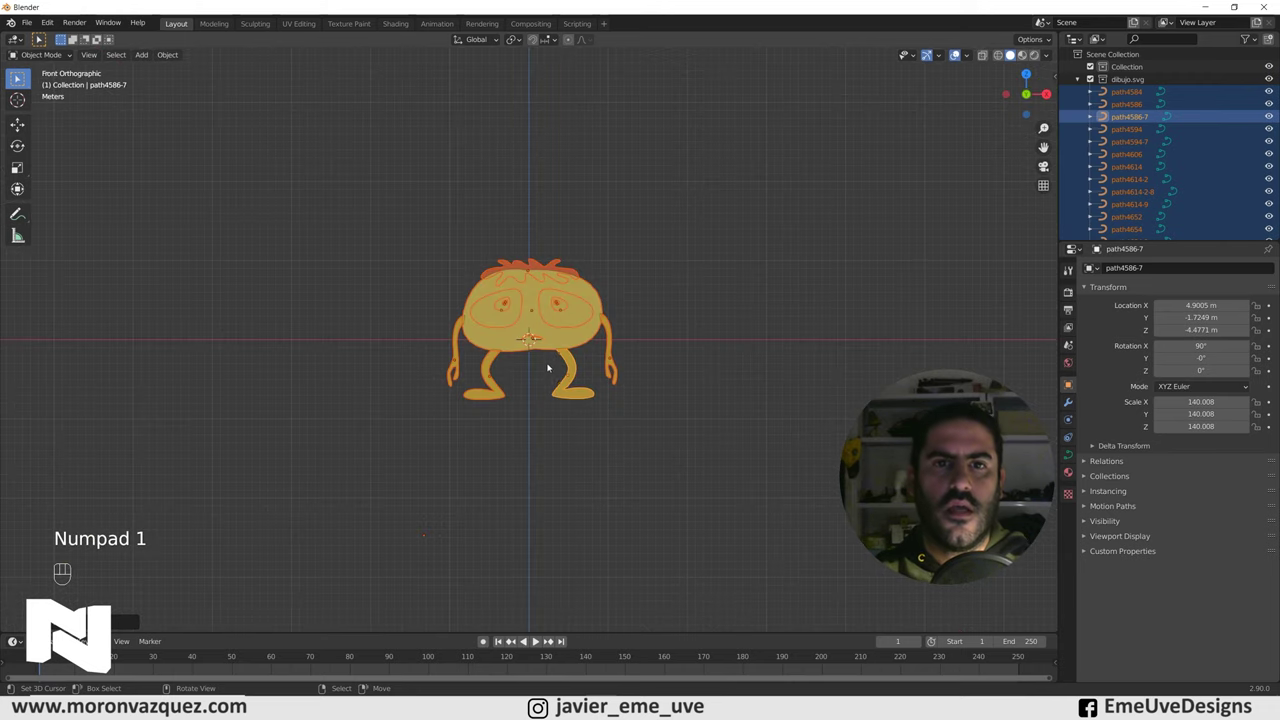
{"action": "key", "text": "KP_1"}
{"action": "key", "text": "g"}
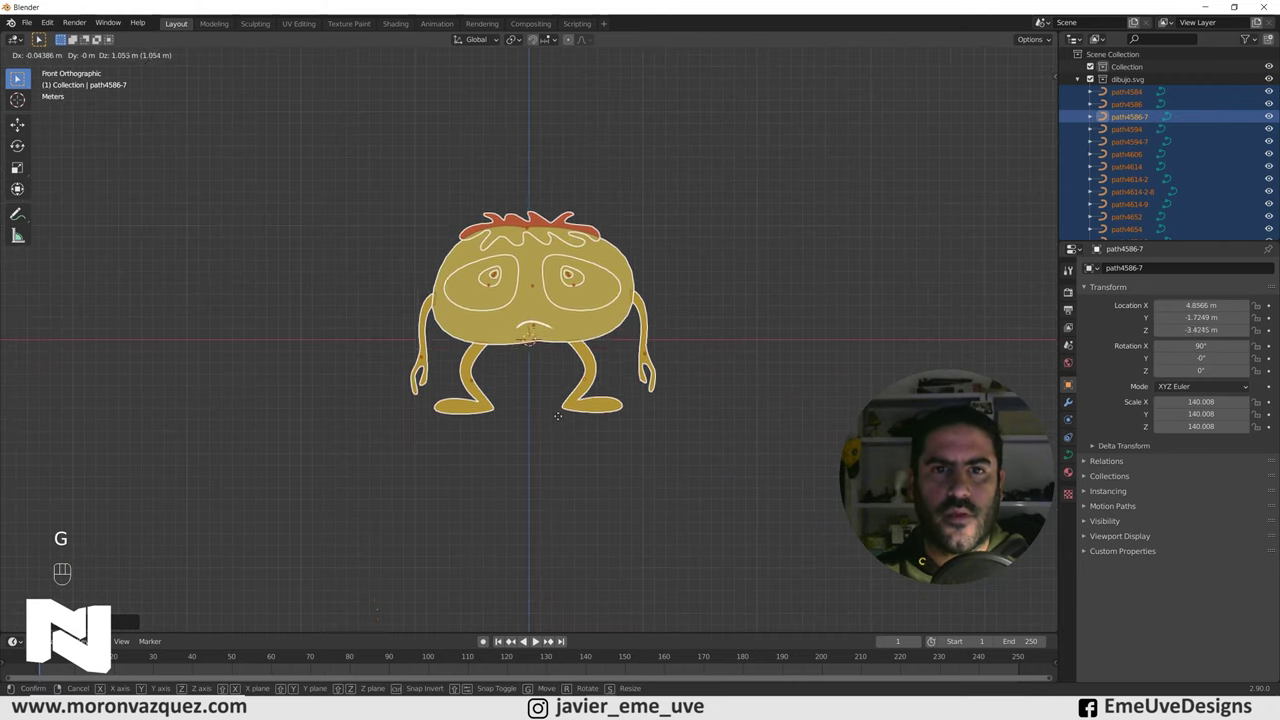
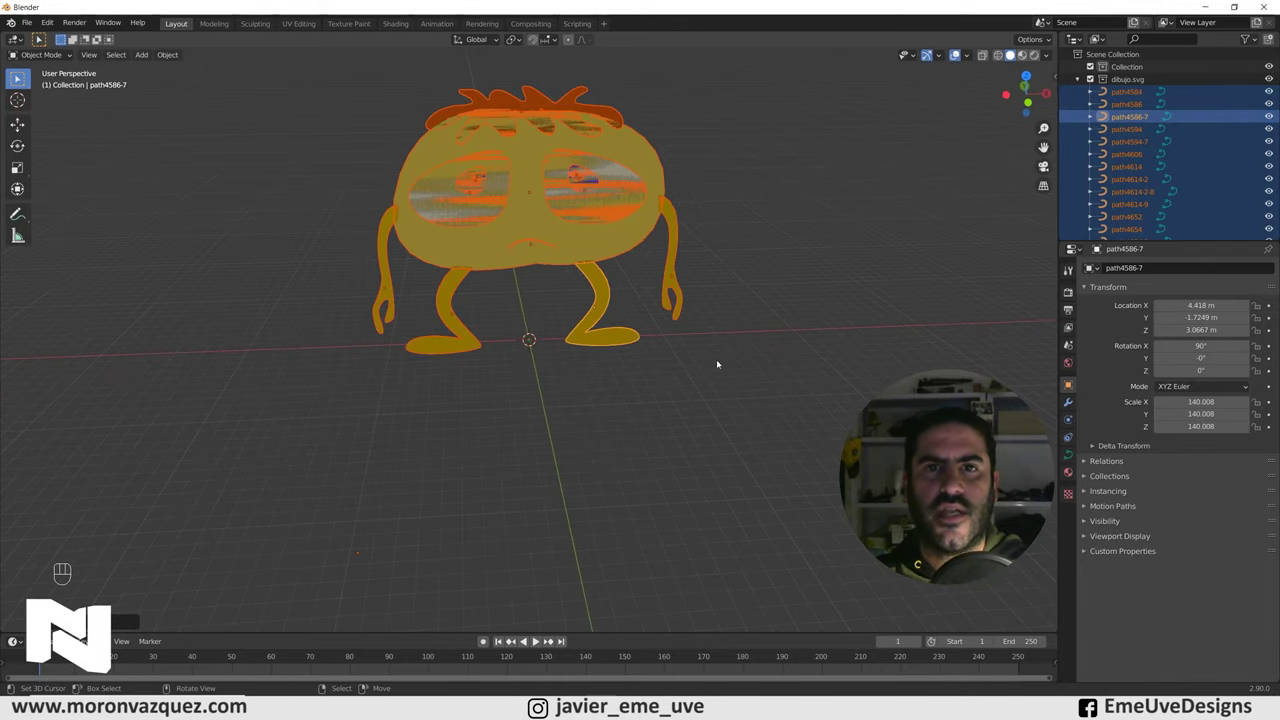
{"action": "left_click_drag", "start_coordinate": [722, 365], "coordinate": [725, 416]}
{"action": "middle_click", "coordinate": [725, 416]}
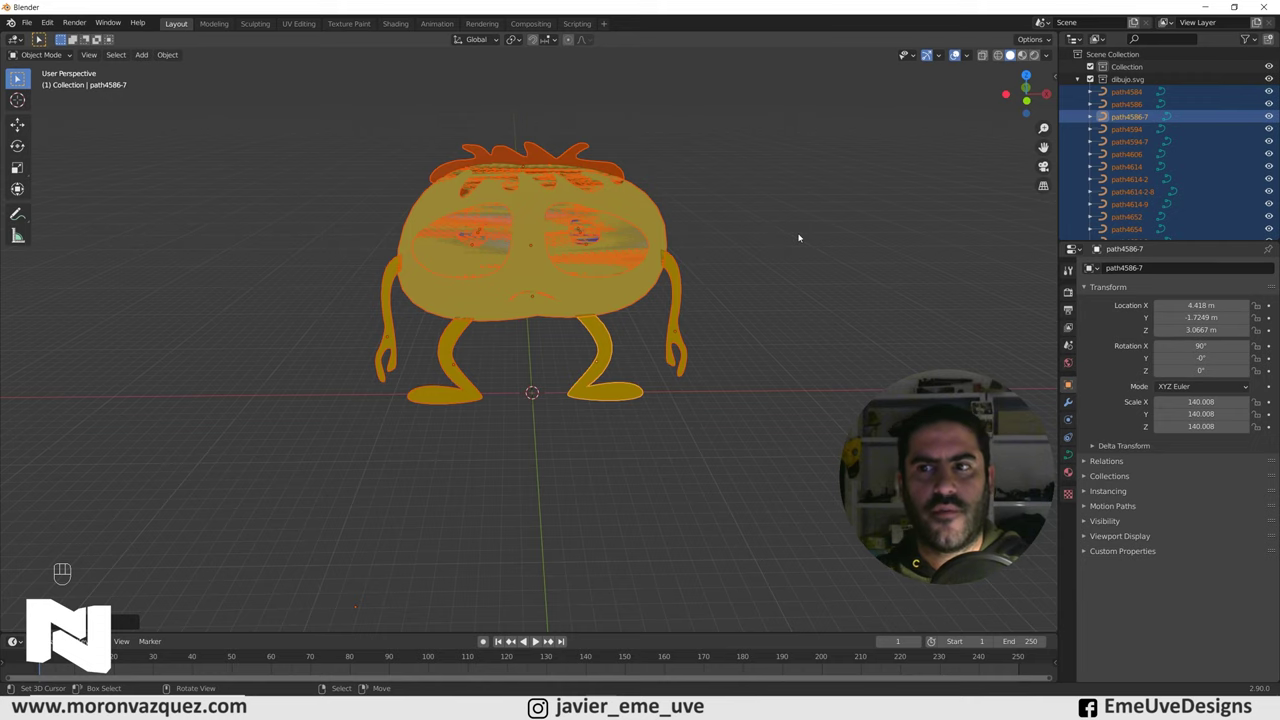
{"action": "left_click_drag", "start_coordinate": [826, 315], "coordinate": [794, 457]}
{"action": "left_click_drag", "start_coordinate": [835, 465], "coordinate": [824, 453]}
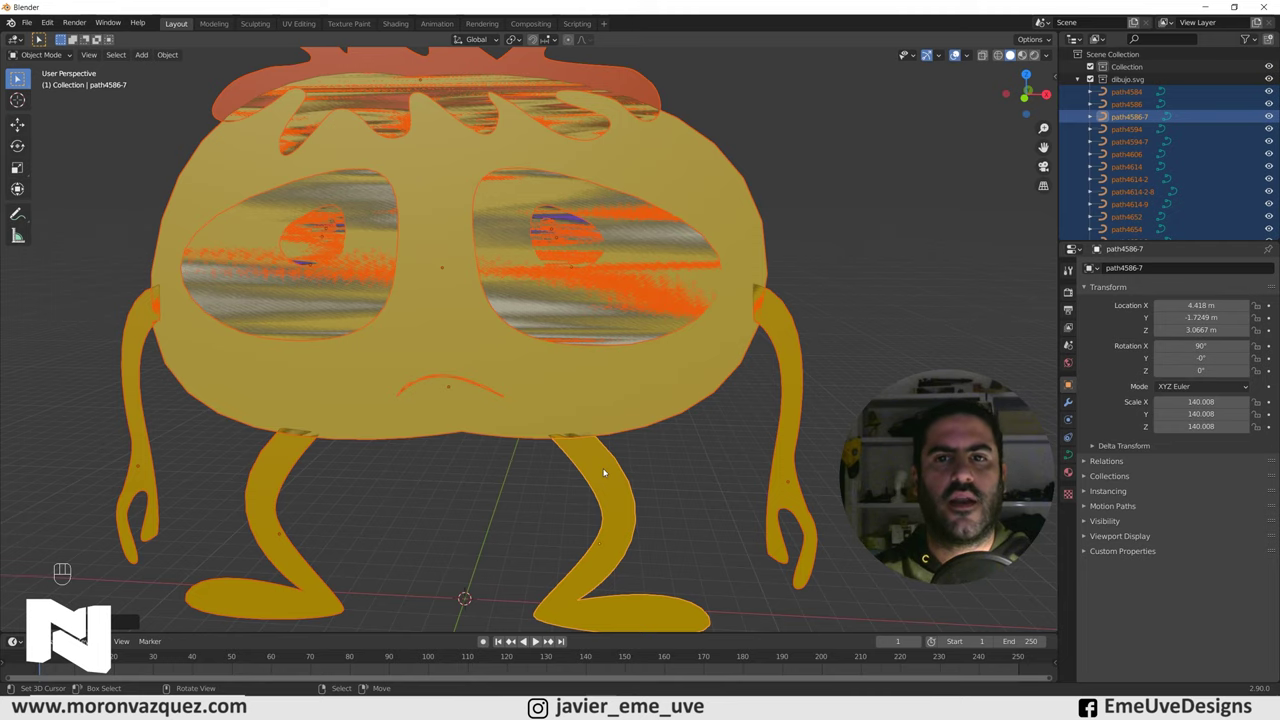
{"action": "left_click_drag", "start_coordinate": [763, 278], "coordinate": [816, 285]}
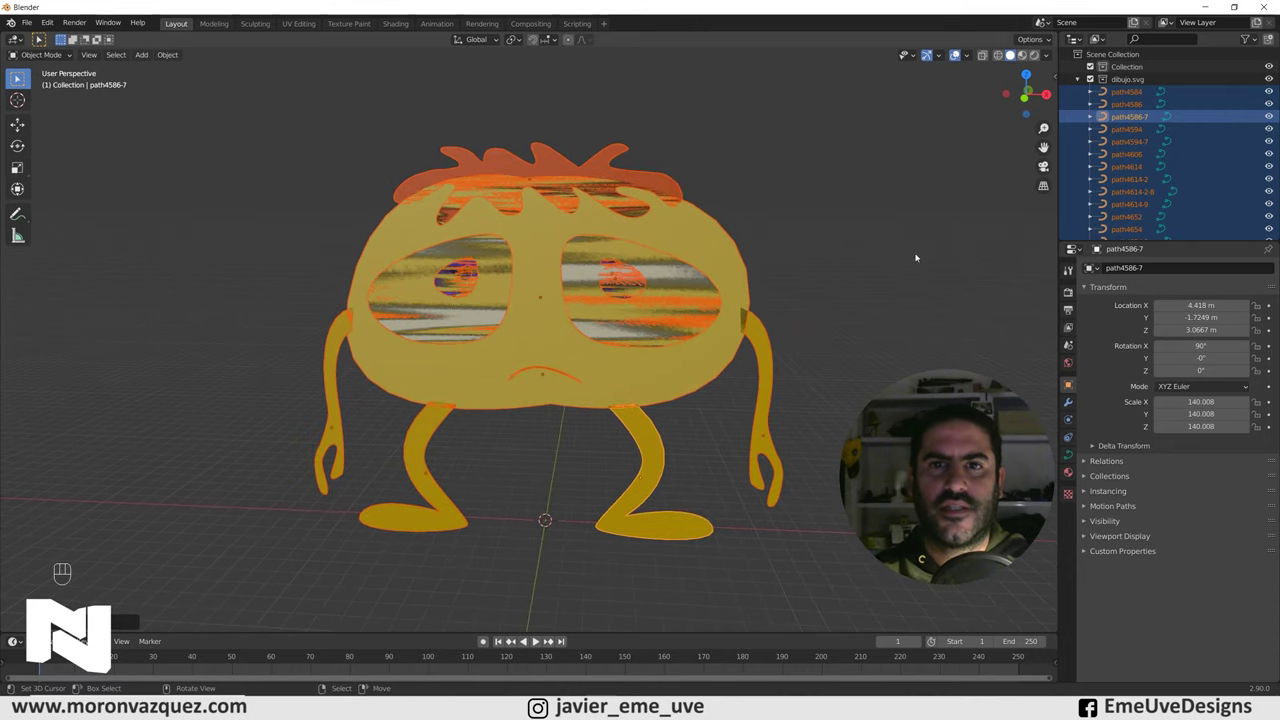
{"action": "middle_click", "coordinate": [720, 238]}
{"action": "left_click_drag", "start_coordinate": [828, 266], "coordinate": [680, 321]}
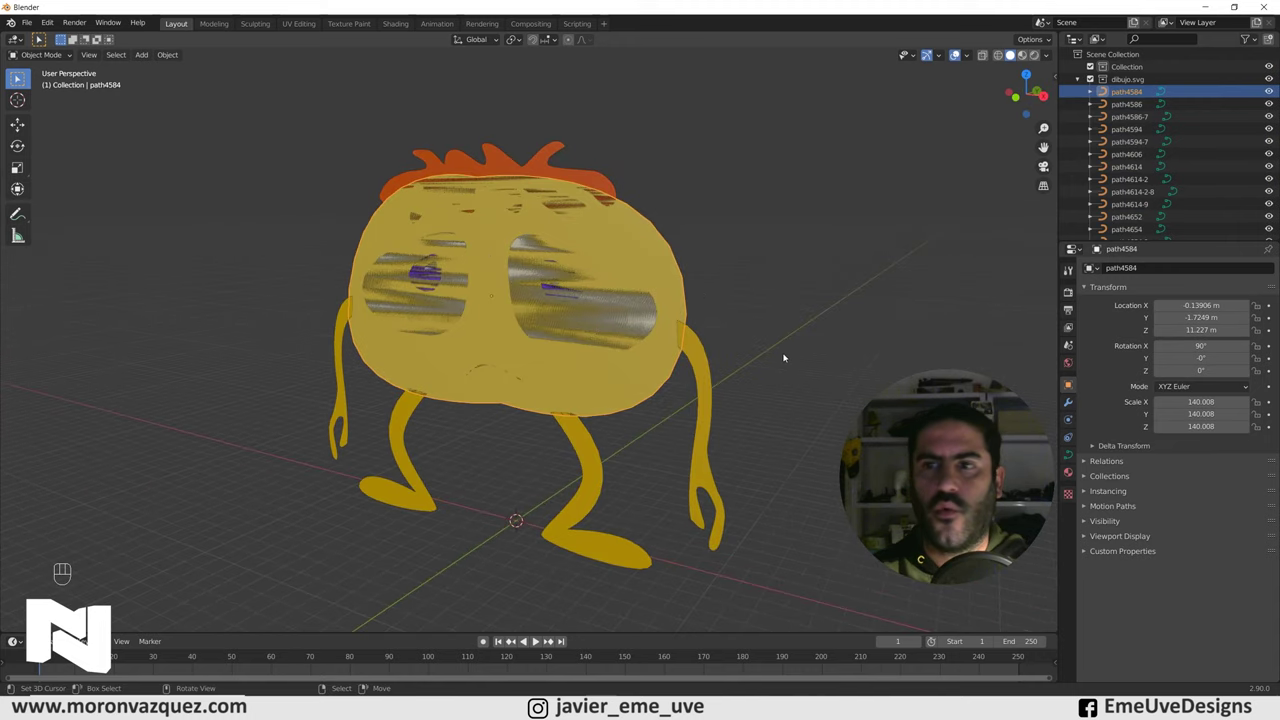
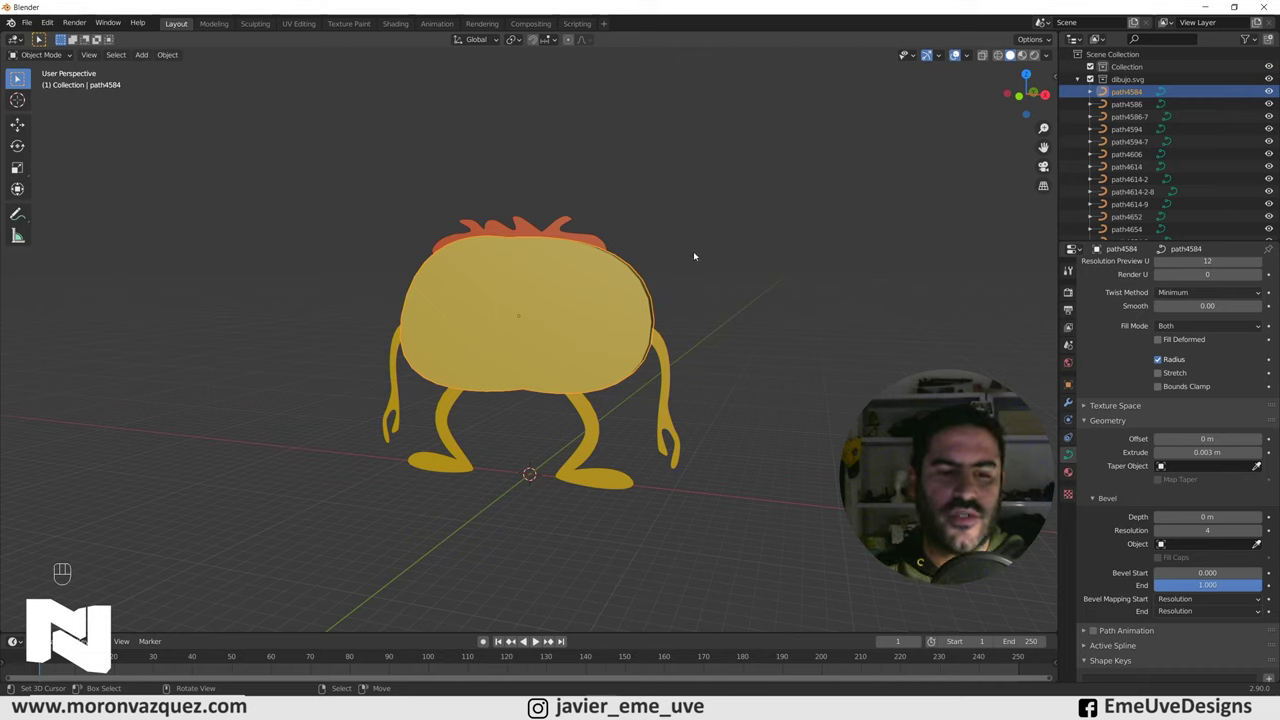
Copy the 0.003 m extrusion to every selected curve so hair, body and legs gain thickness.
{"action": "key", "text": "a"}
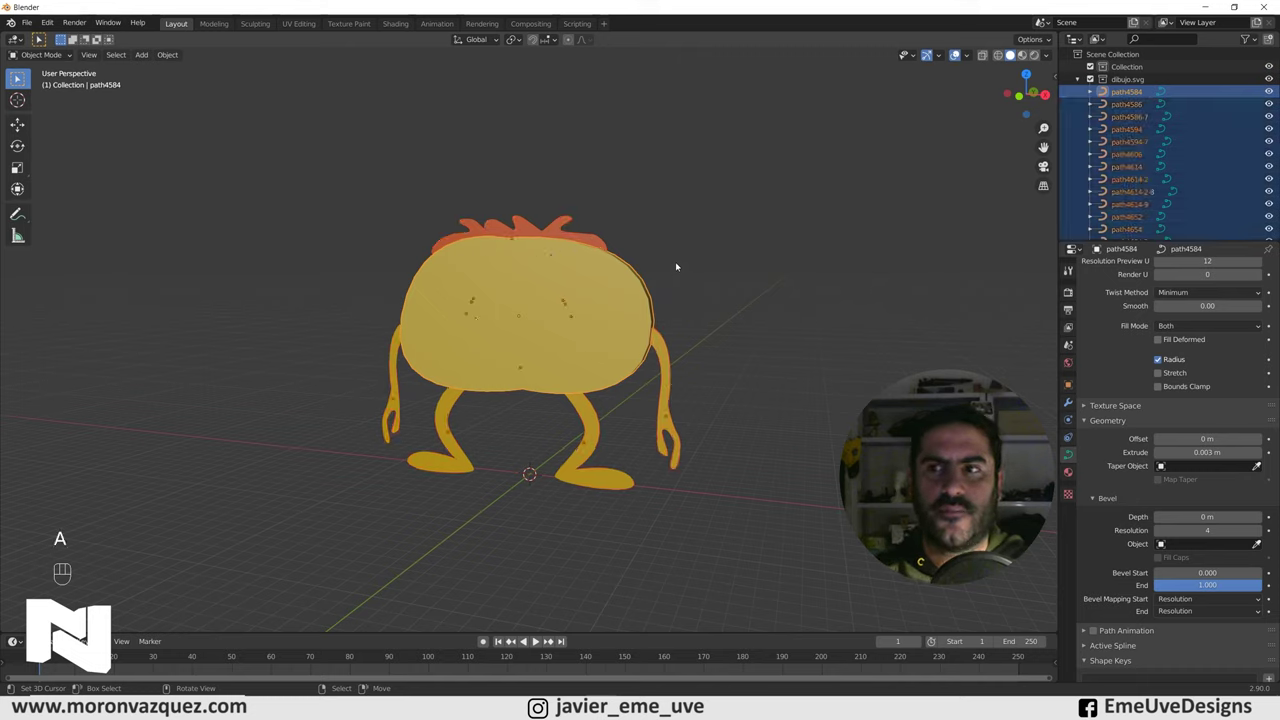
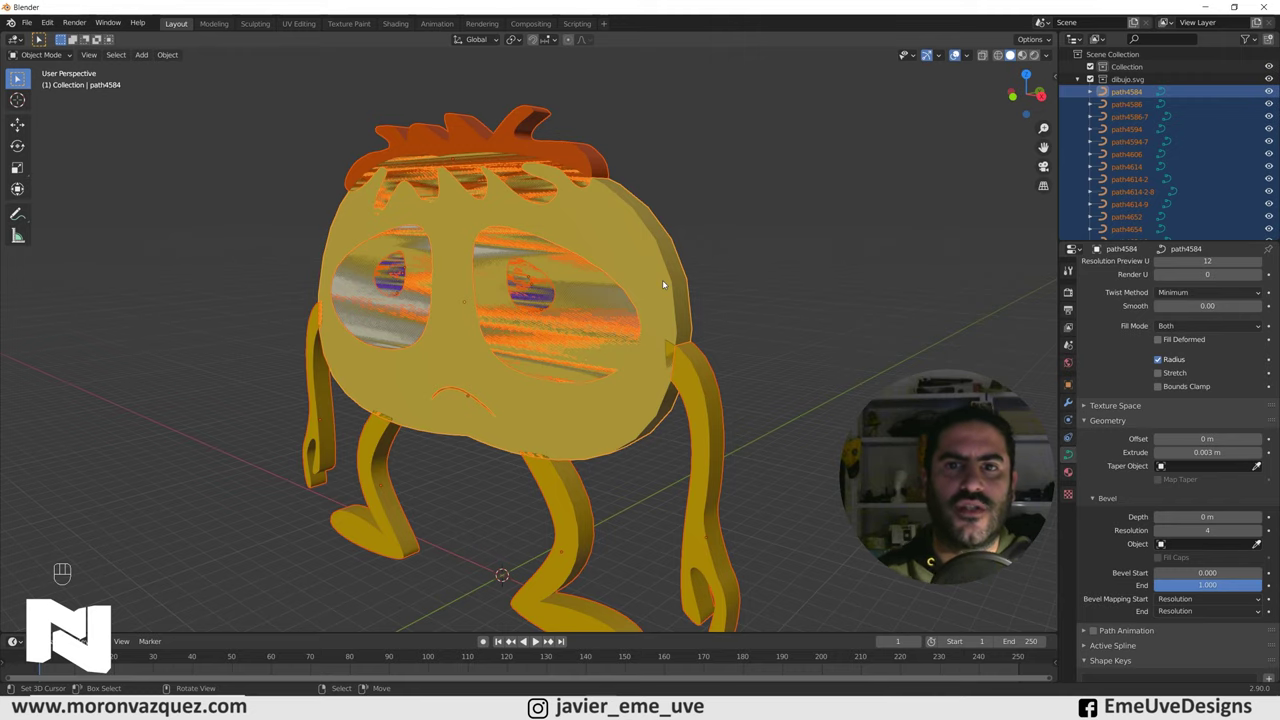
{"action": "left_click", "coordinate": [765, 247]}
{"action": "left_click_drag", "start_coordinate": [752, 340], "coordinate": [787, 345]}
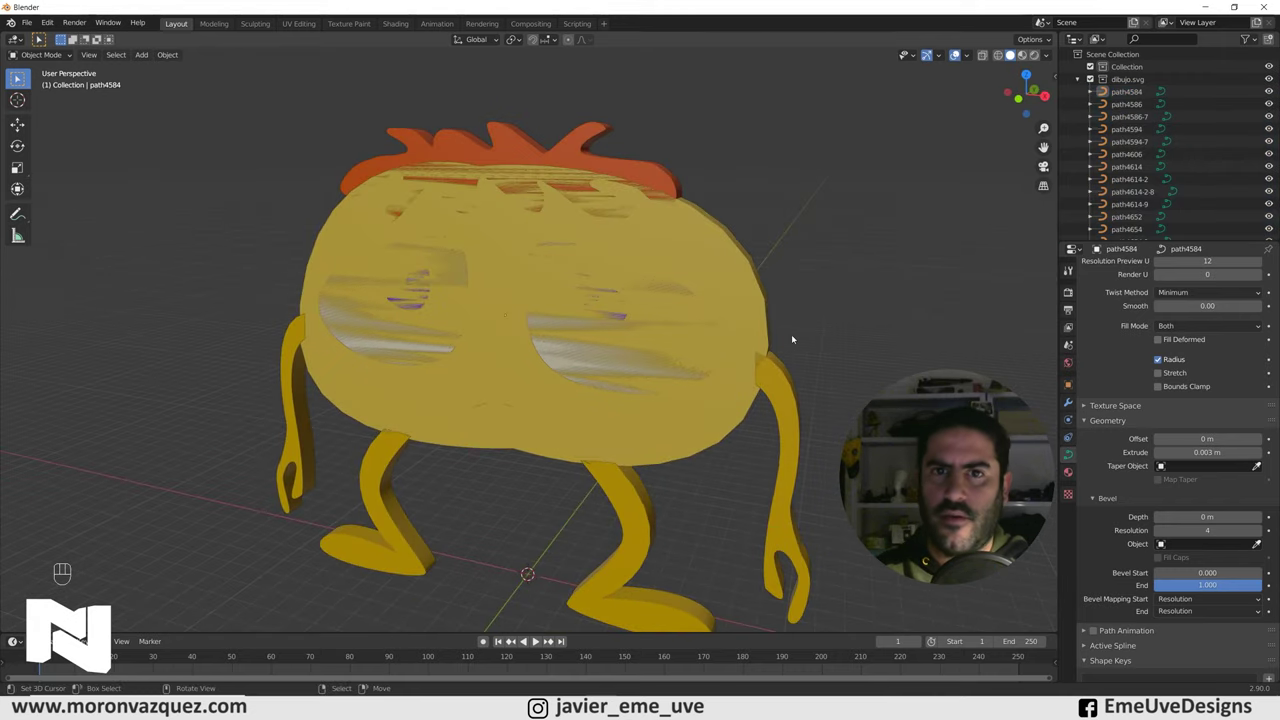
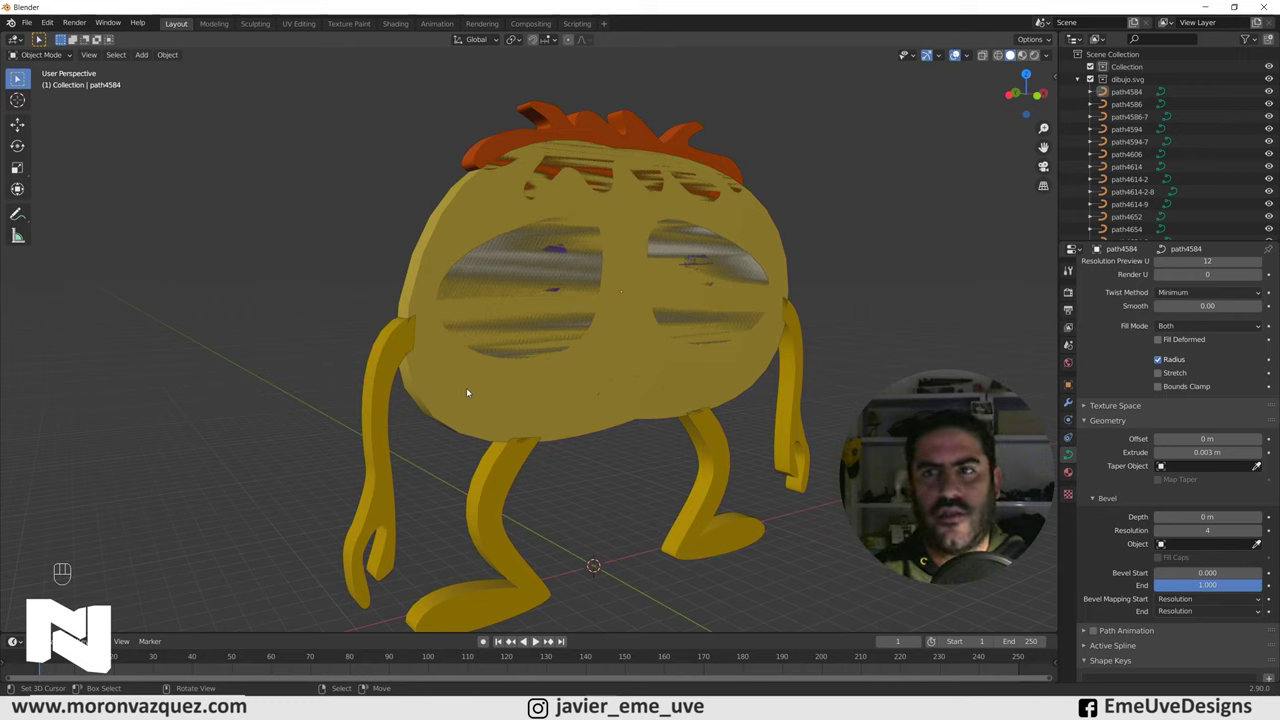
Hide the yellow body curve path4584 in the Outliner to reveal the eyes and pupils.
{"action": "right_click", "coordinate": [468, 393]}
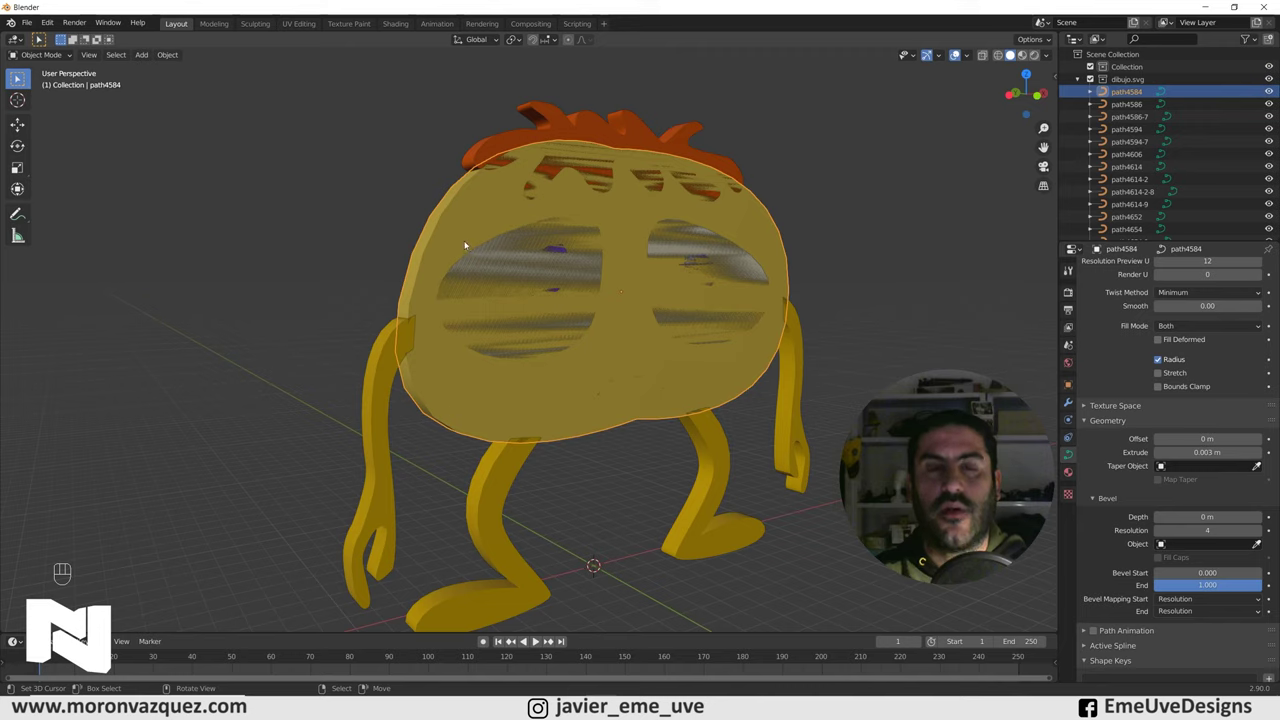
{"action": "right_click", "coordinate": [1271, 95]}
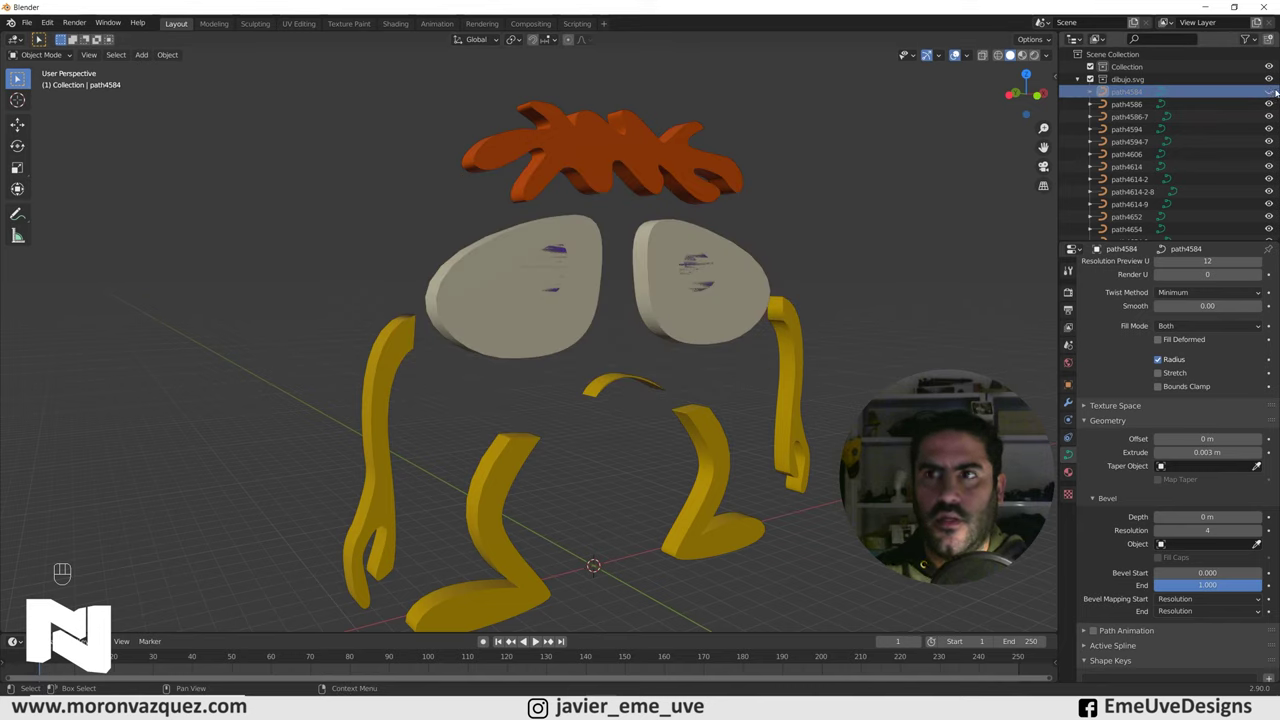
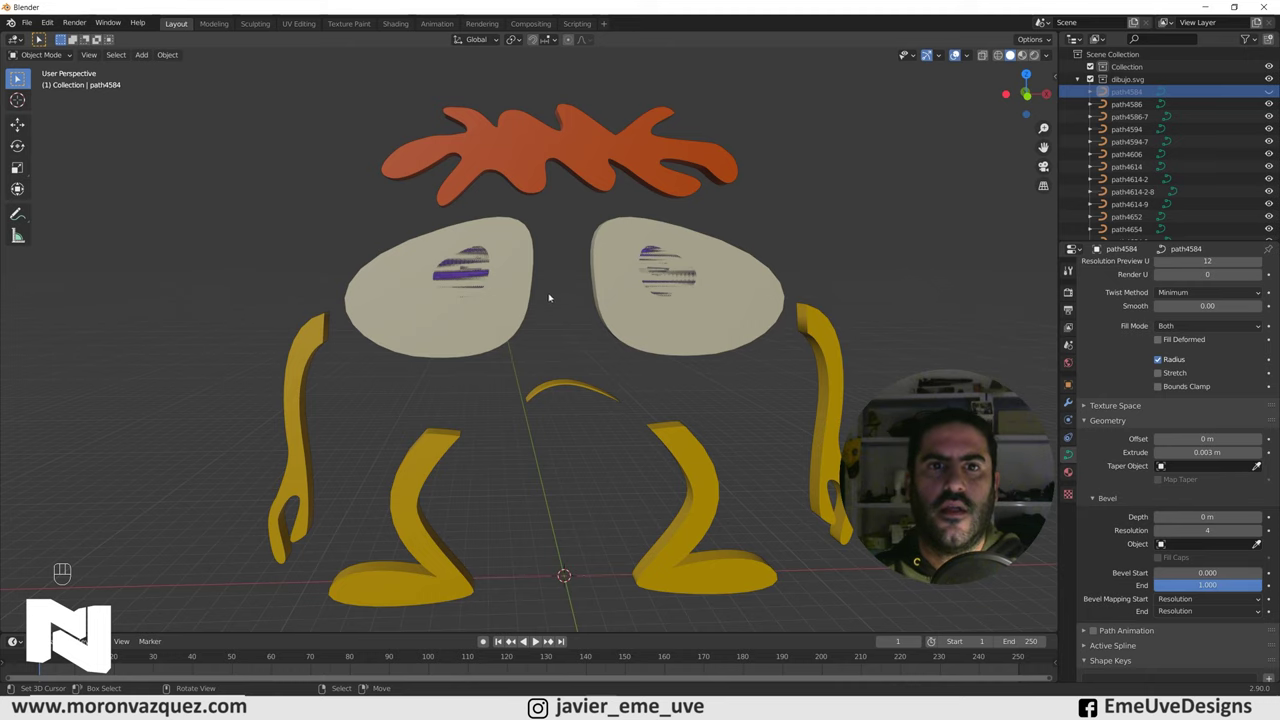
{"action": "left_click_drag", "start_coordinate": [494, 286], "coordinate": [542, 286]}
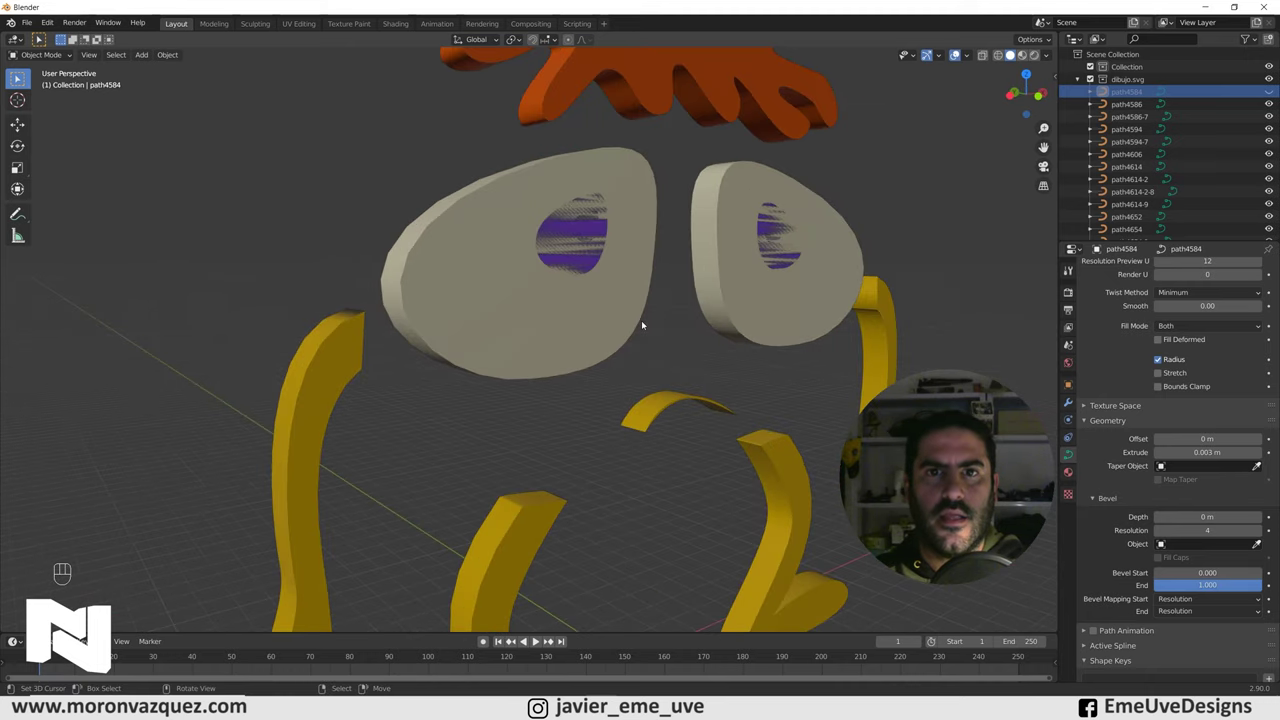
{"action": "left_click_drag", "start_coordinate": [604, 290], "coordinate": [553, 333]}
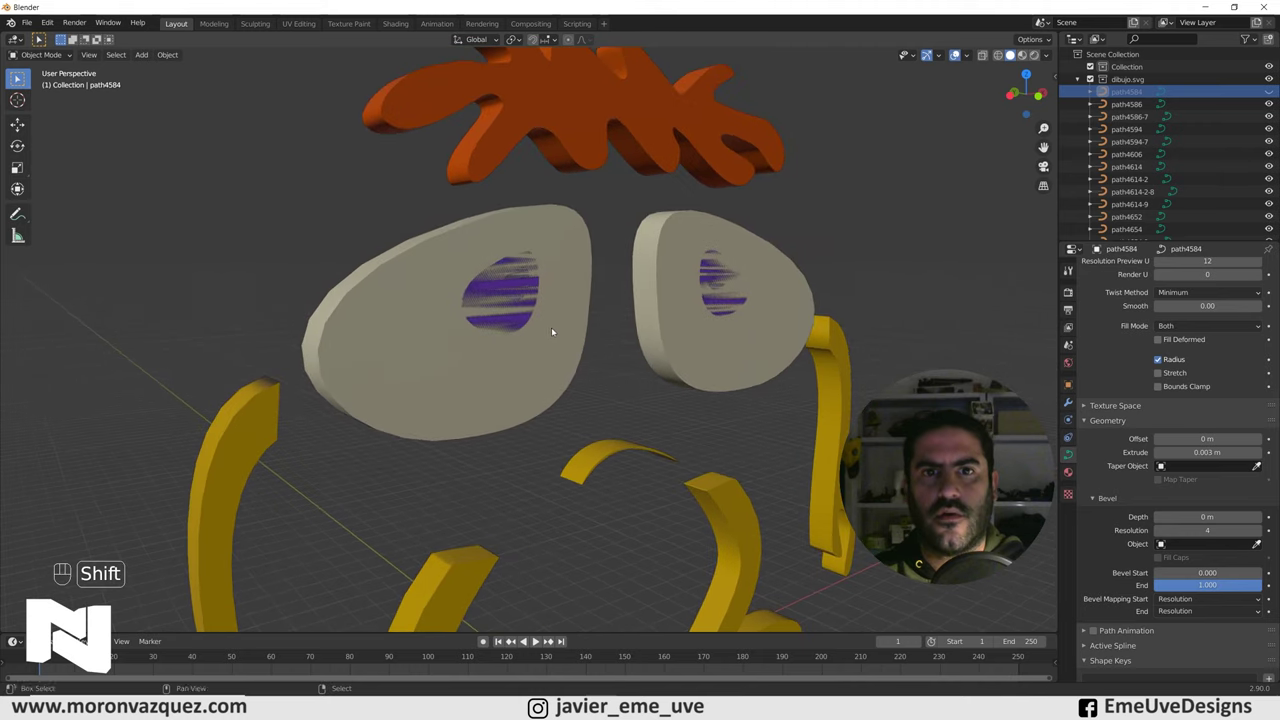
Select both purple pupil curves inside the eyes together.
{"action": "left_click", "coordinate": [496, 315]}
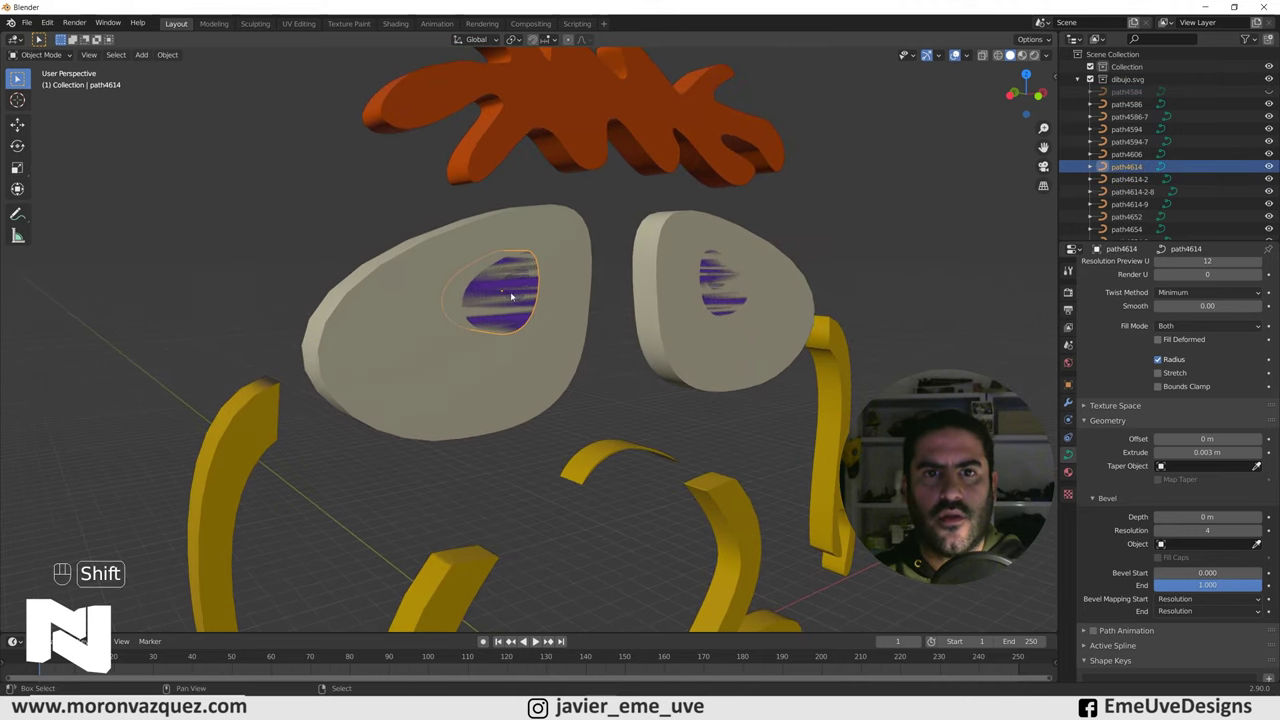
{"action": "left_click", "coordinate": [520, 289]}
{"action": "left_click", "coordinate": [716, 283]}
{"action": "left_click", "coordinate": [722, 289]}
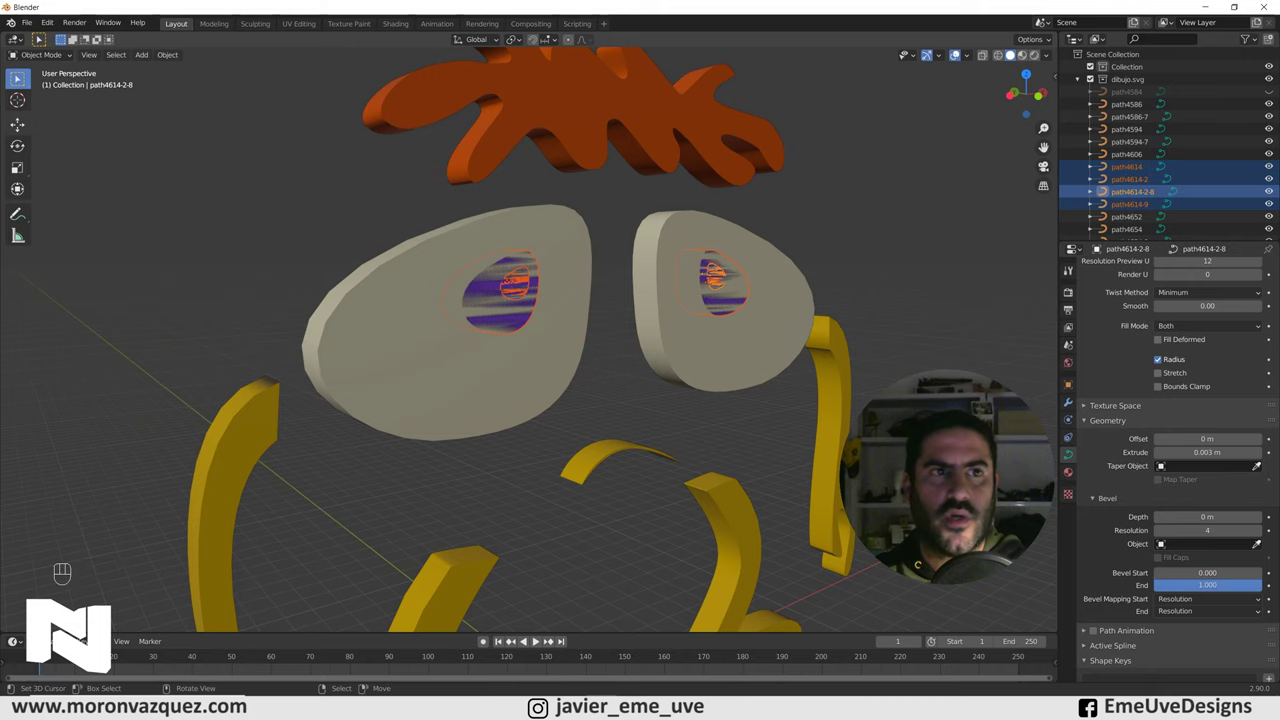
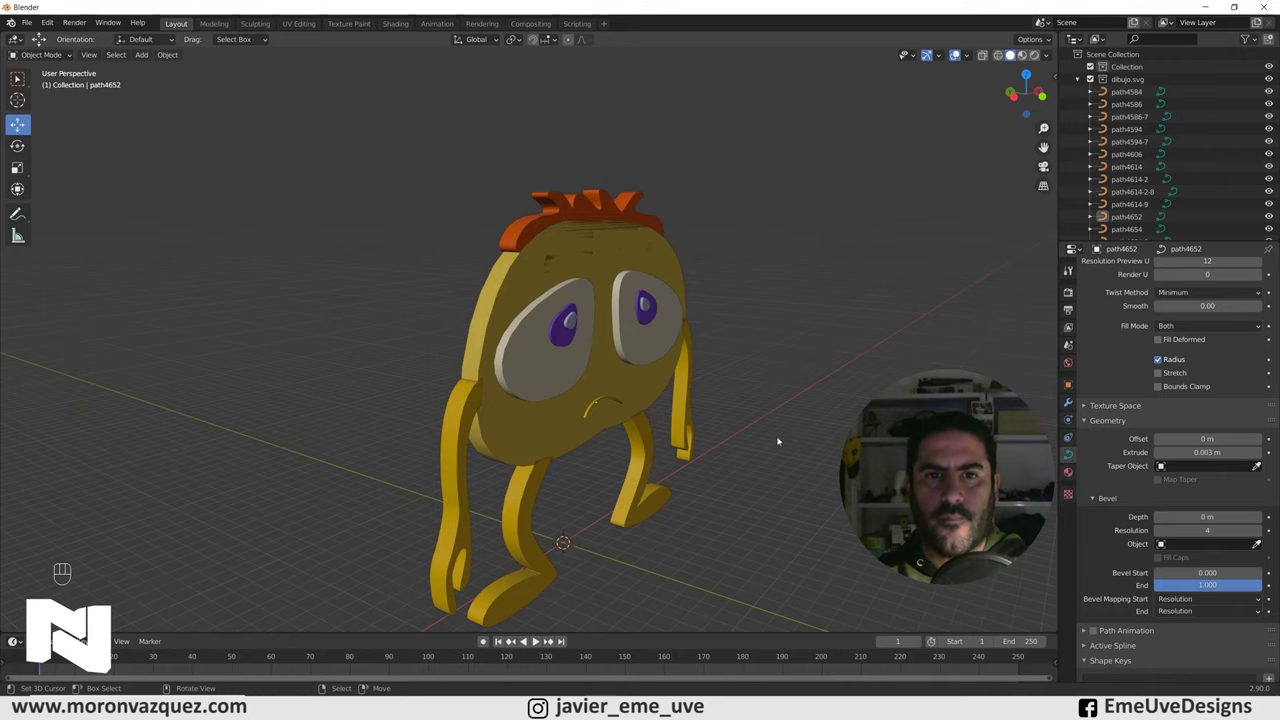
View the character from the side and select one of the arms.
{"action": "left_click_drag", "start_coordinate": [773, 455], "coordinate": [587, 443]}
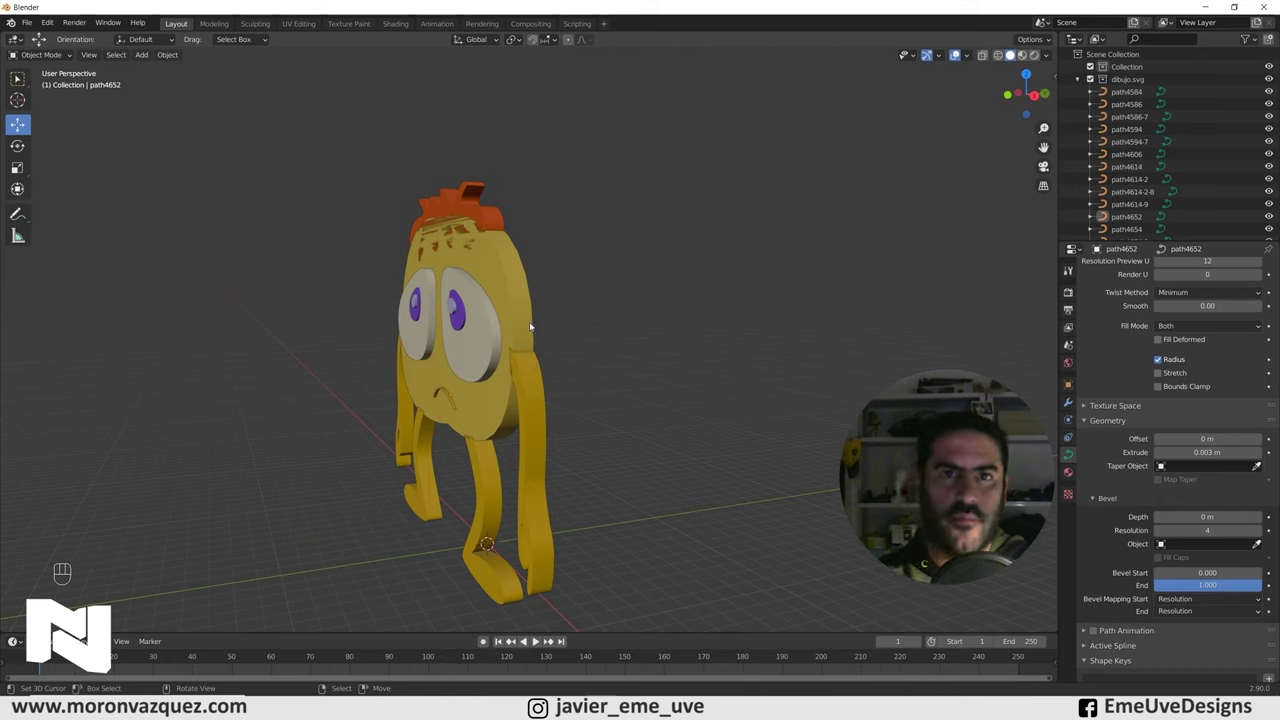
{"action": "left_click", "coordinate": [532, 415]}
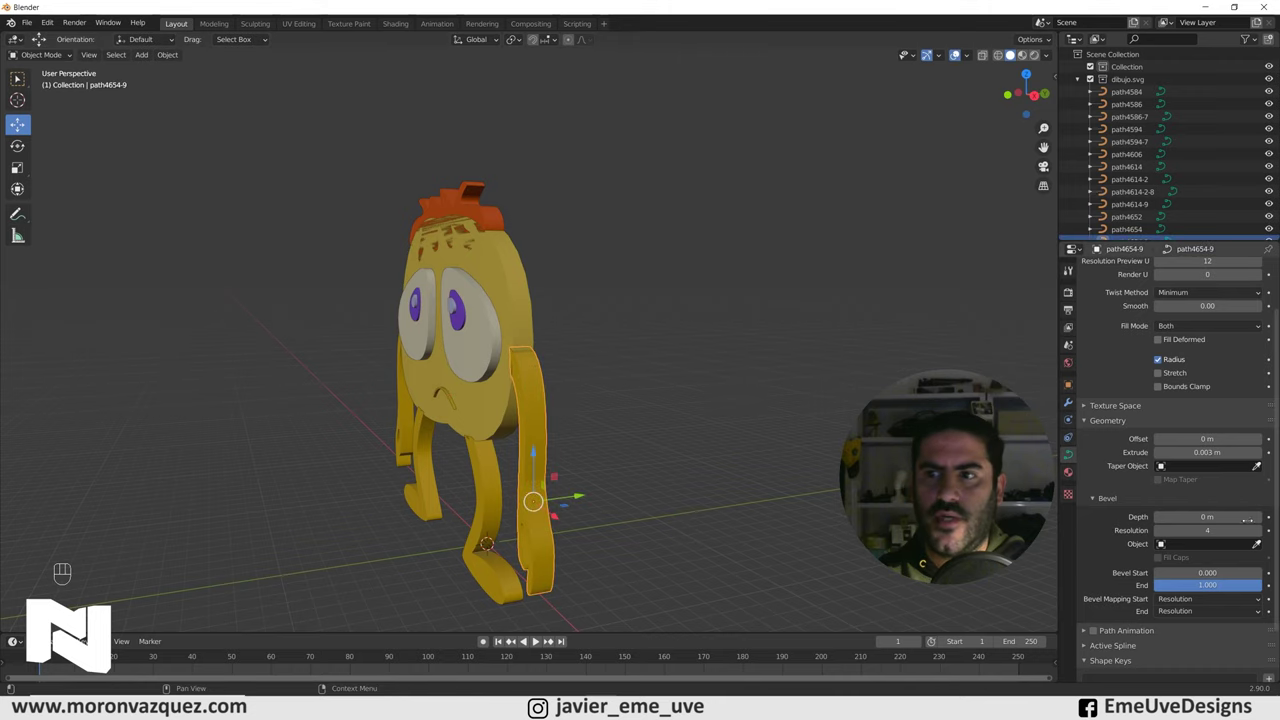
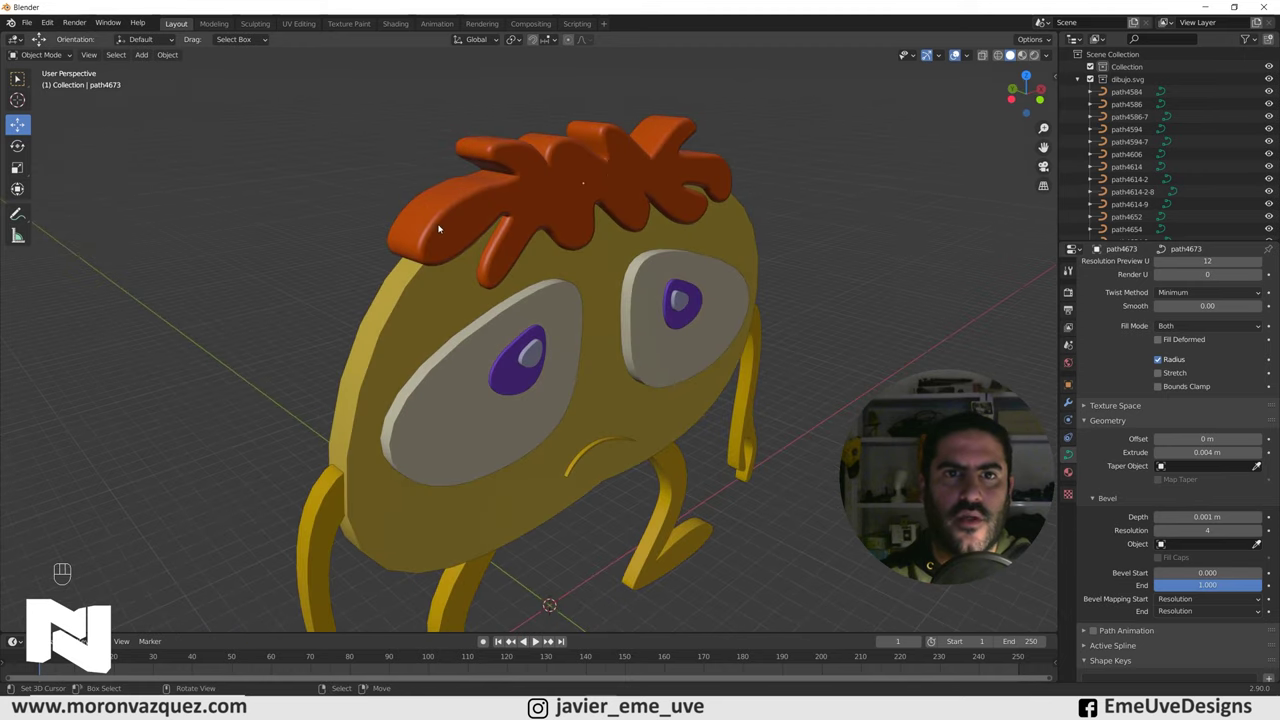
{"action": "left_click_drag", "start_coordinate": [505, 266], "coordinate": [475, 252]}
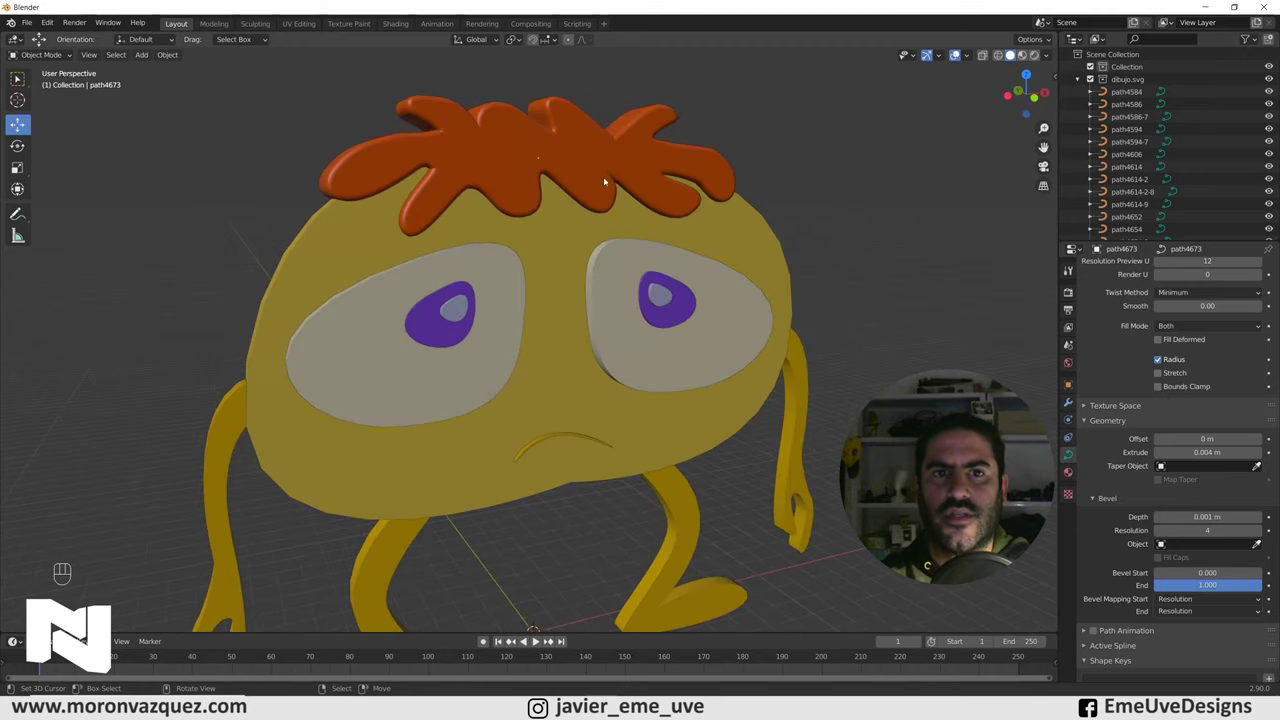
{"action": "left_click_drag", "start_coordinate": [713, 423], "coordinate": [636, 431]}
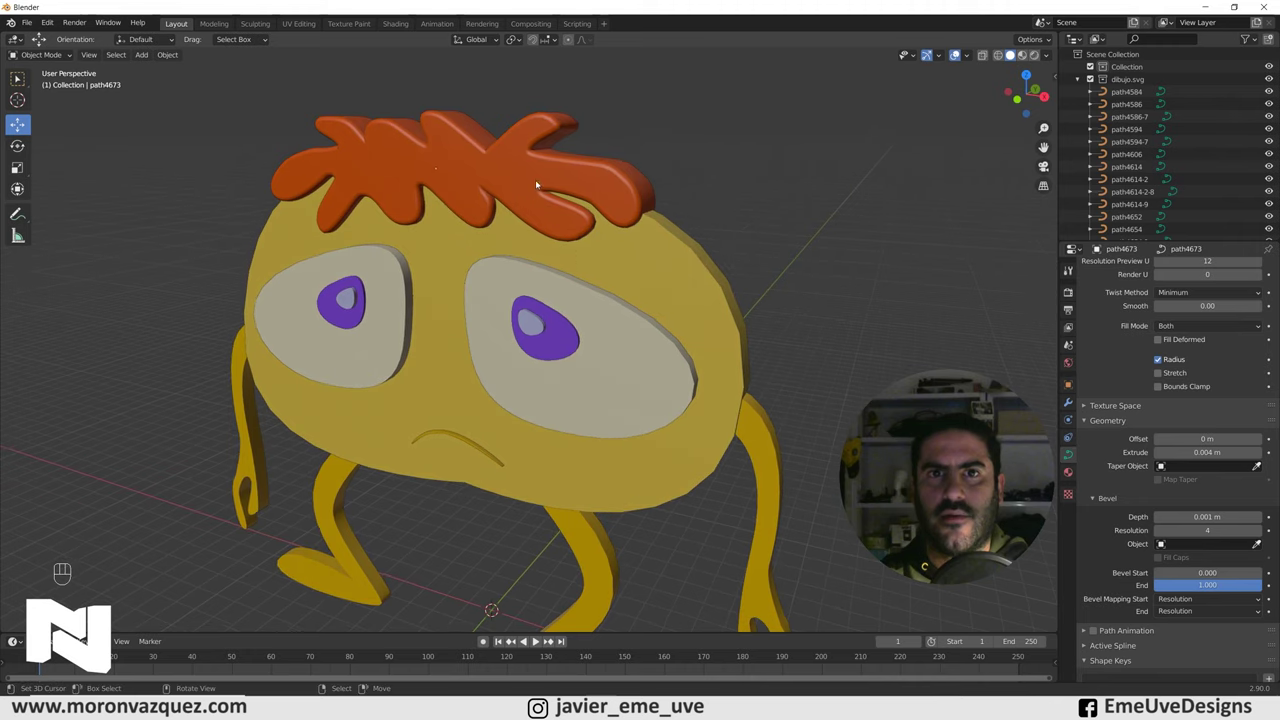
{"action": "left_click_drag", "start_coordinate": [572, 166], "coordinate": [557, 173]}
{"action": "left_click_drag", "start_coordinate": [580, 183], "coordinate": [590, 303]}
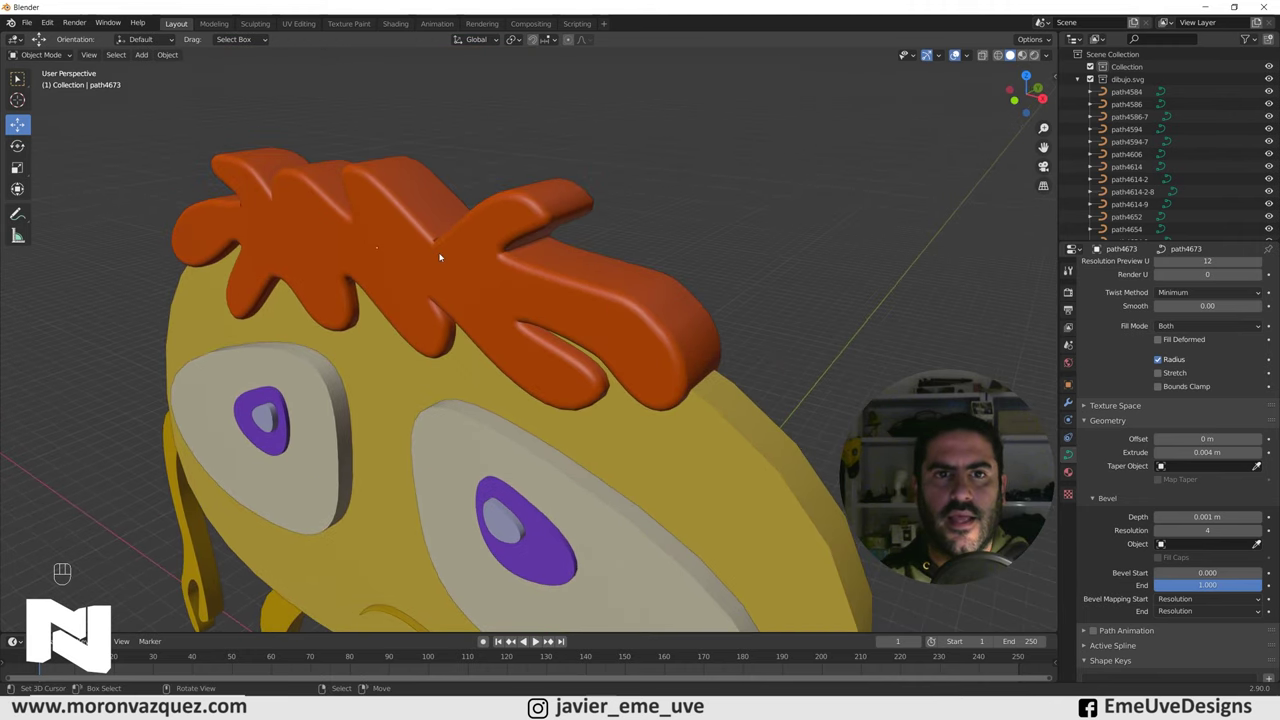
{"action": "left_click_drag", "start_coordinate": [645, 363], "coordinate": [665, 328]}
{"action": "left_click_drag", "start_coordinate": [673, 317], "coordinate": [727, 309]}
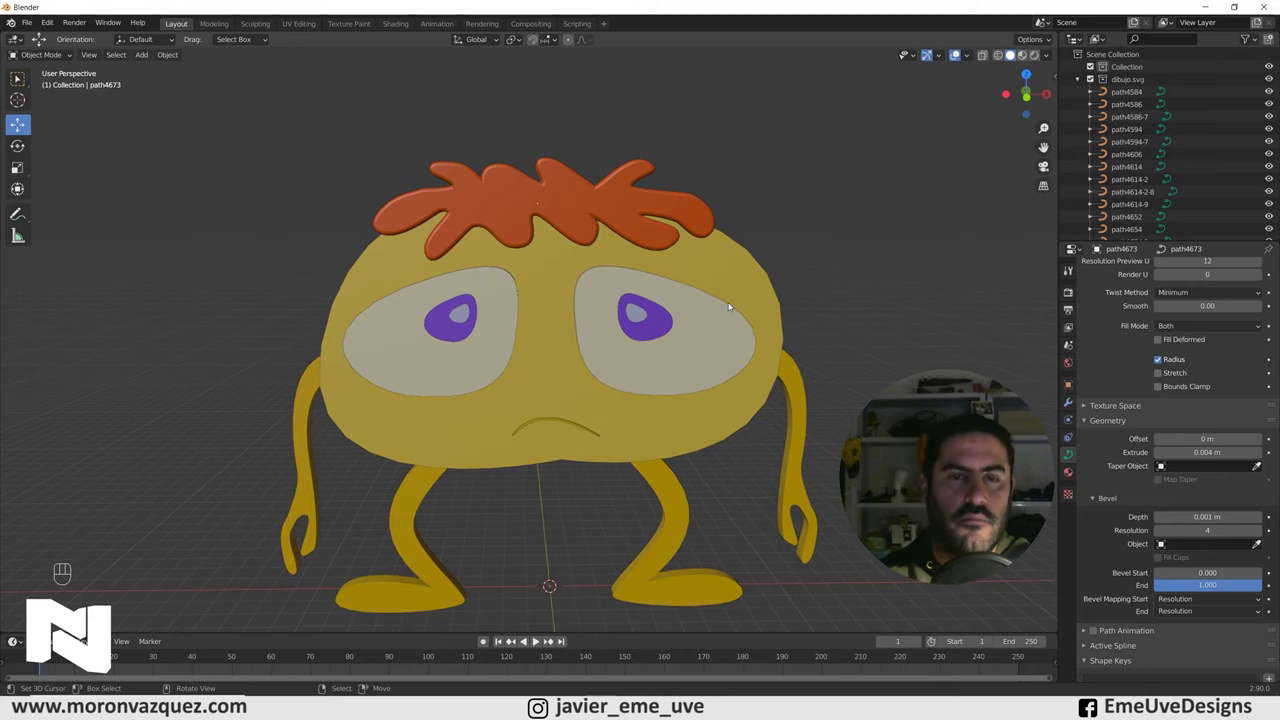
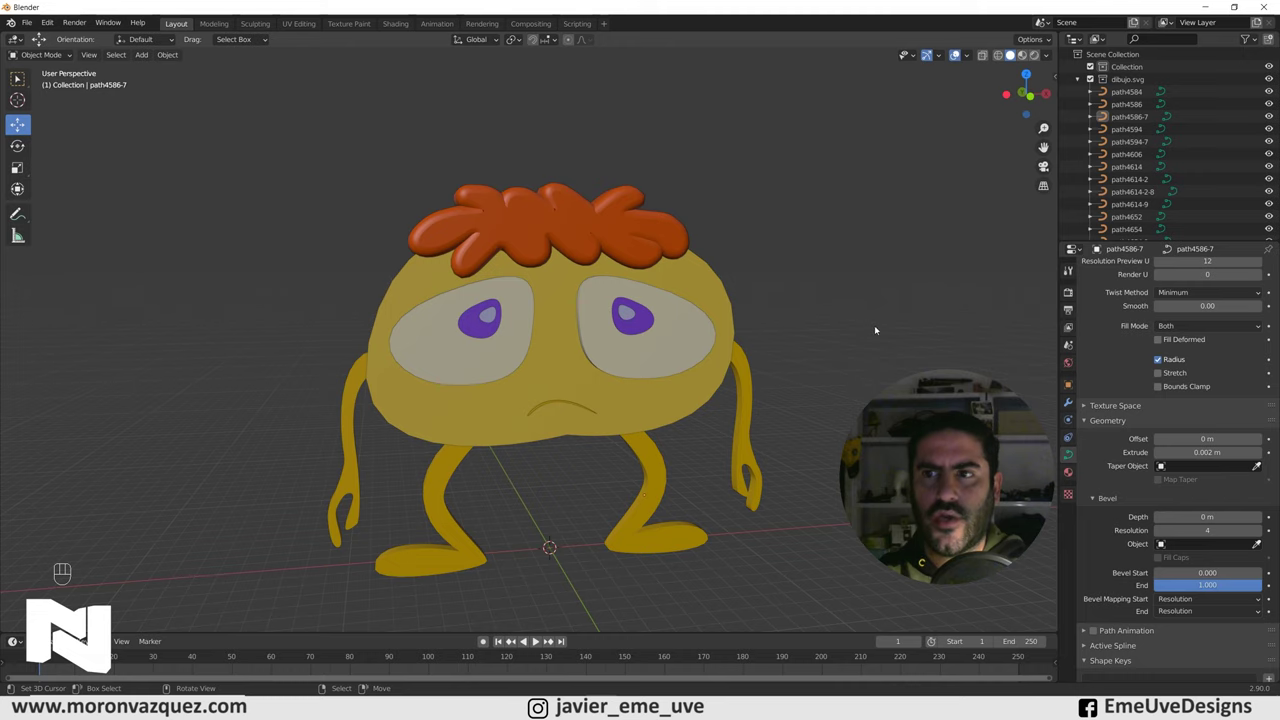
Zoom in on the body's faceted edge and select the body curve path4584.
{"action": "left_click_drag", "start_coordinate": [868, 322], "coordinate": [849, 321]}
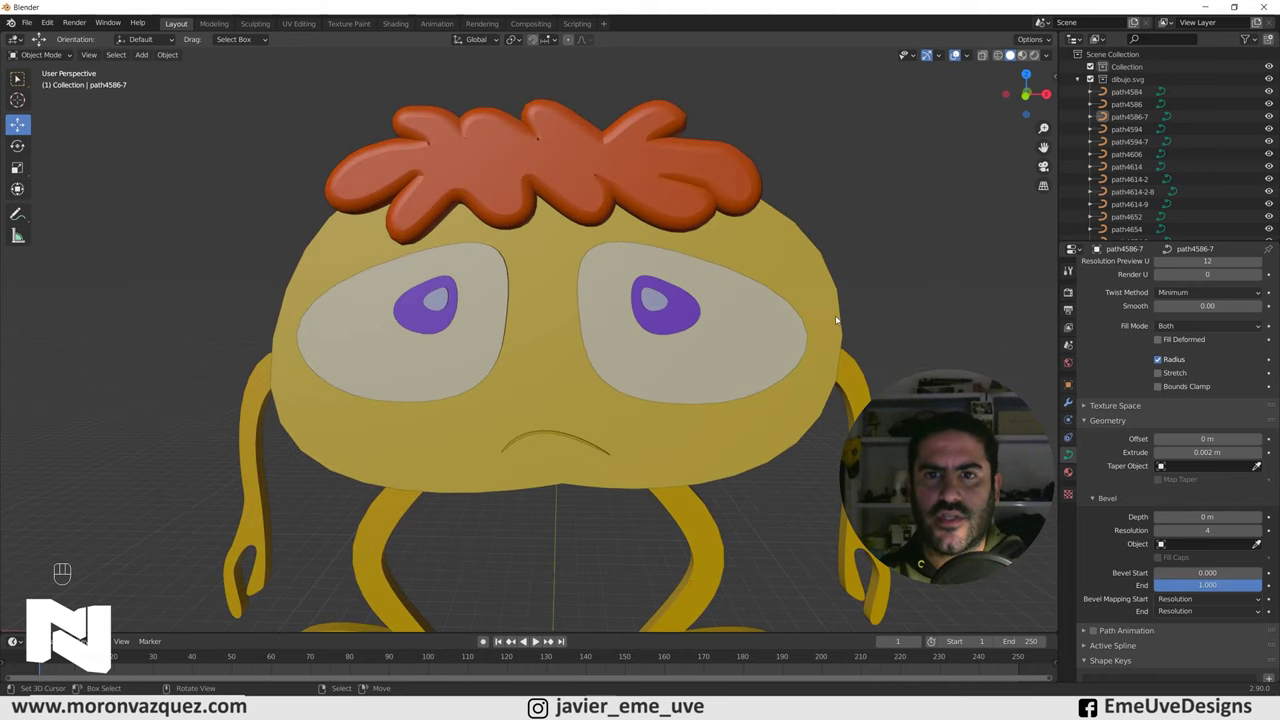
{"action": "left_click_drag", "start_coordinate": [912, 306], "coordinate": [825, 298]}
{"action": "left_click_drag", "start_coordinate": [888, 312], "coordinate": [754, 326]}
{"action": "left_click_drag", "start_coordinate": [857, 319], "coordinate": [803, 324]}
{"action": "middle_click", "coordinate": [795, 325]}
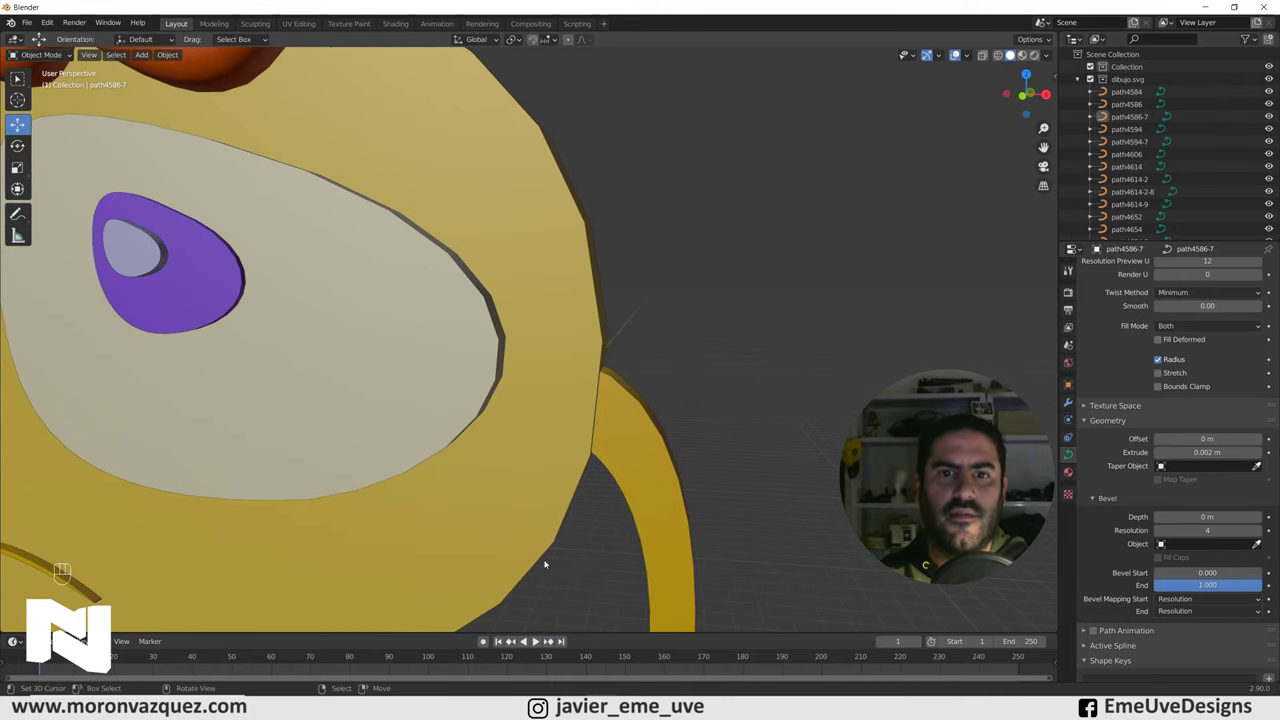
{"action": "left_click", "coordinate": [542, 259]}
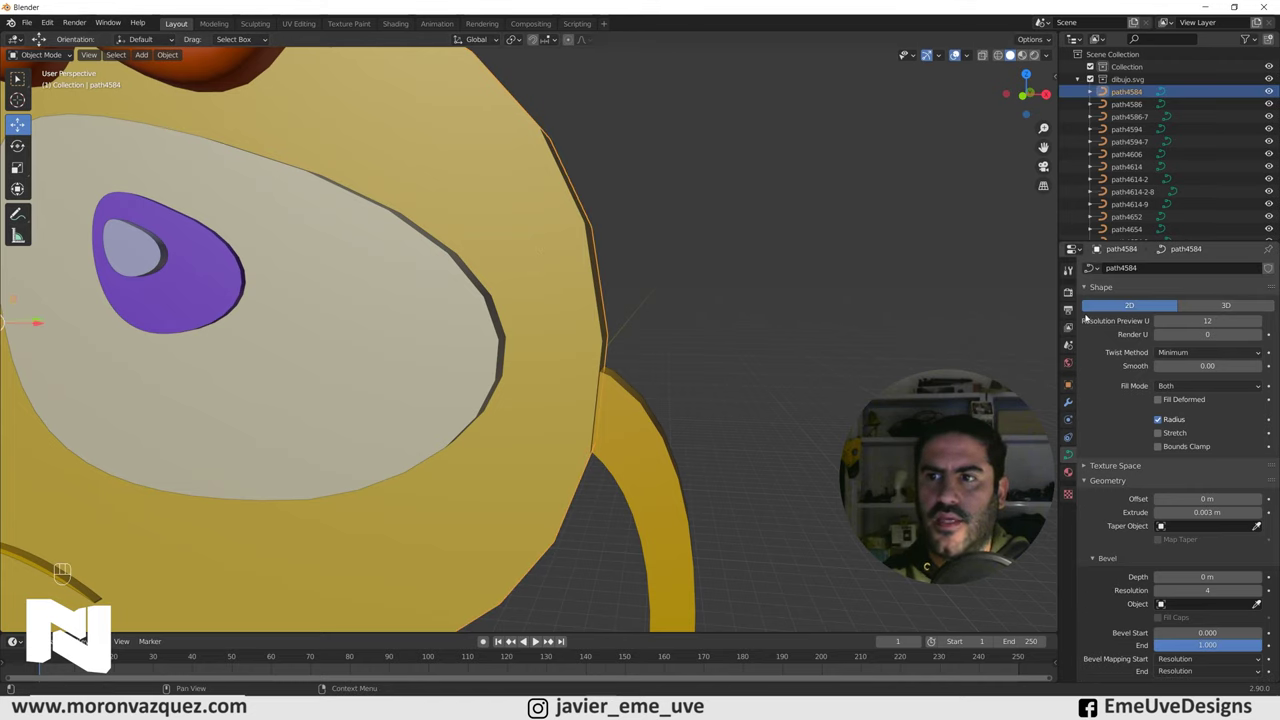
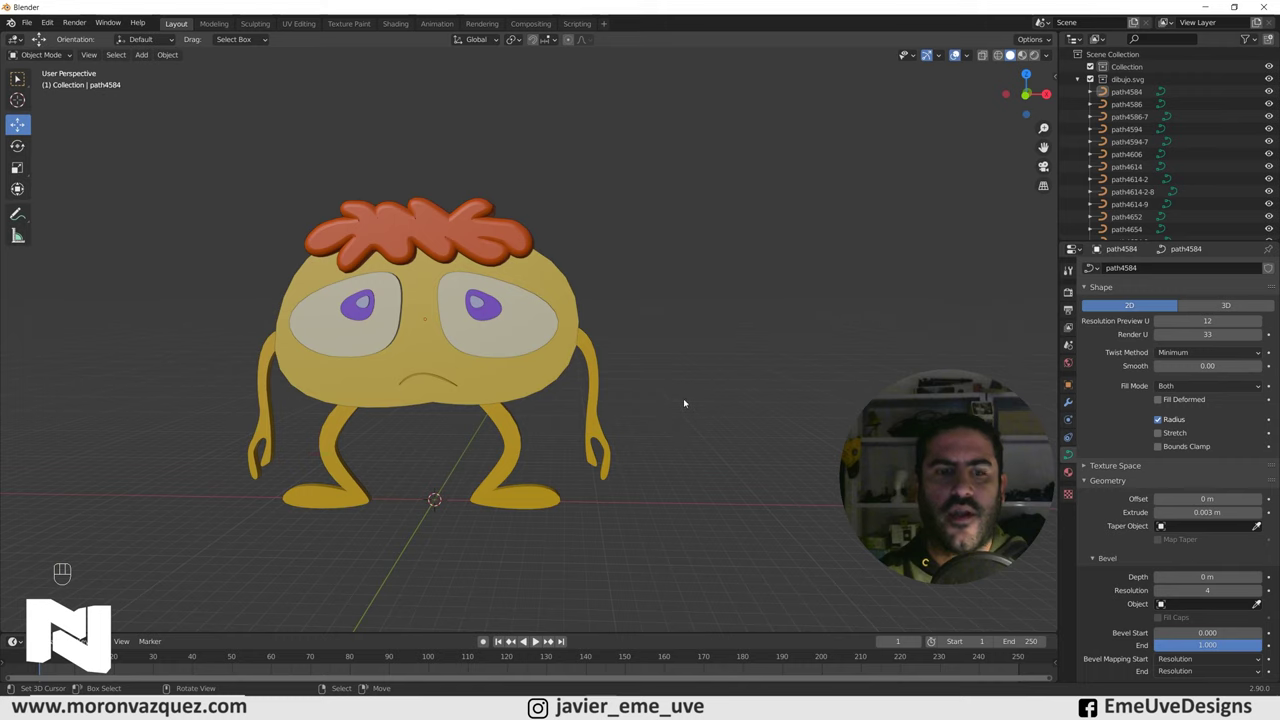
Select all character curves for a 0.003 m bevel depth, then add a new plane mesh.
{"action": "key", "text": "a"}
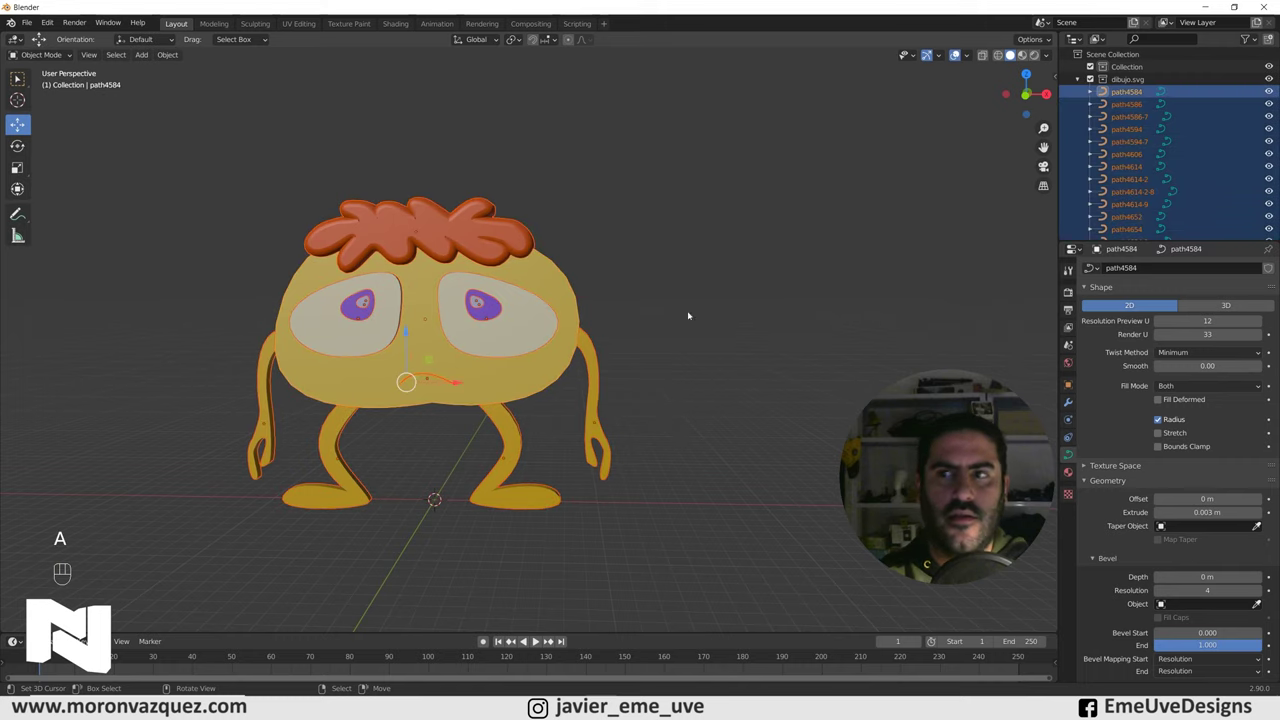
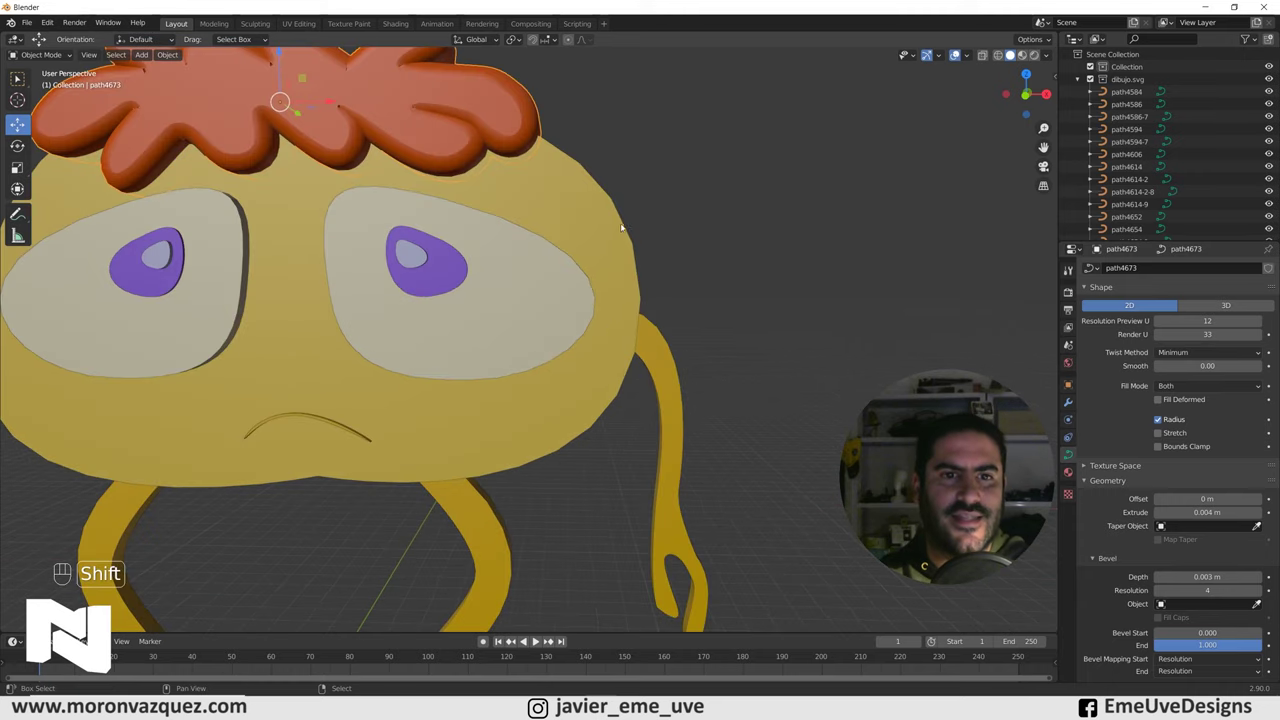
{"action": "middle_click", "coordinate": [330, 469]}
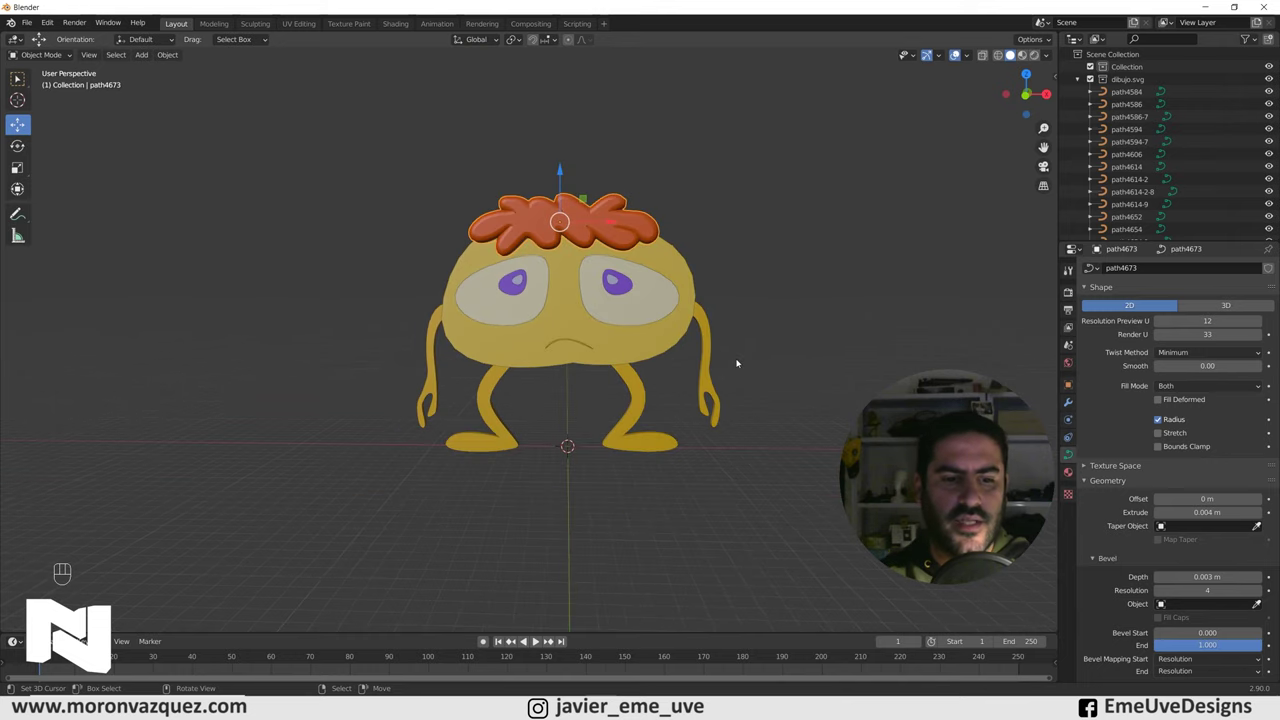
{"action": "key", "text": "shift+a"}
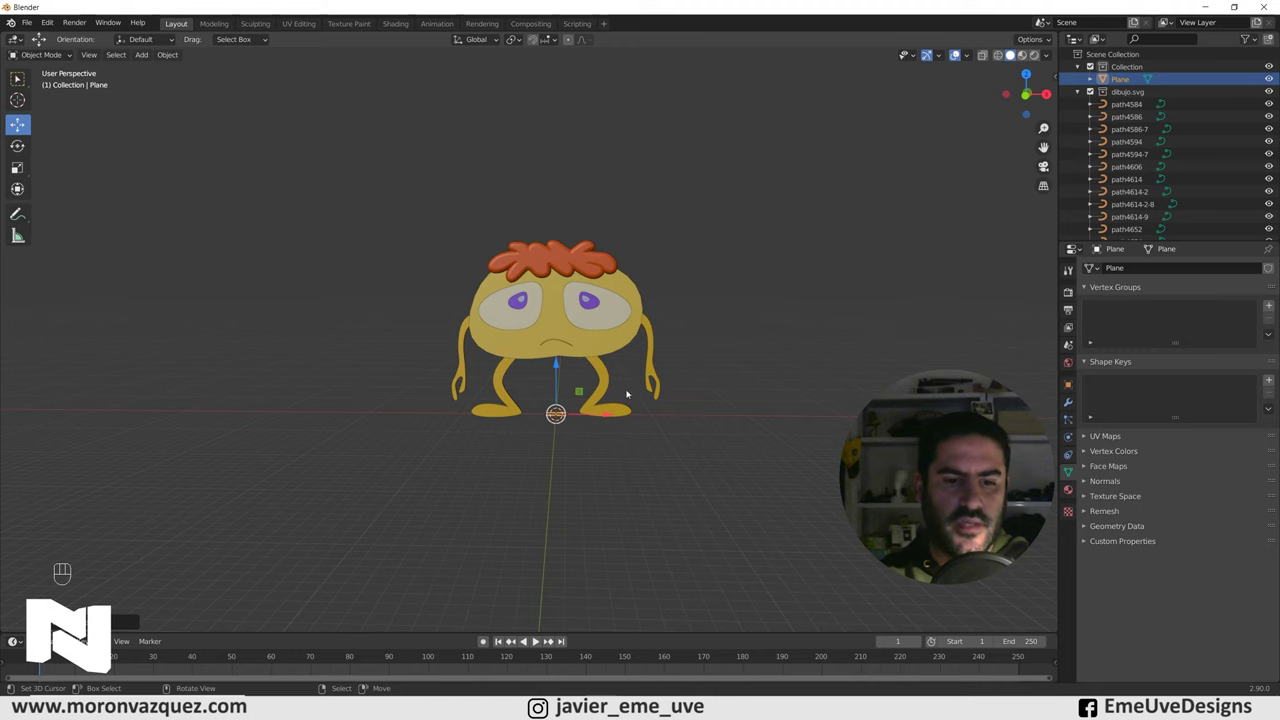
Scale the new plane up into a wide floor beneath the character and bring the character back into view.
{"action": "key", "text": "g"}
{"action": "left_click_drag", "start_coordinate": [856, 314], "coordinate": [856, 339]}
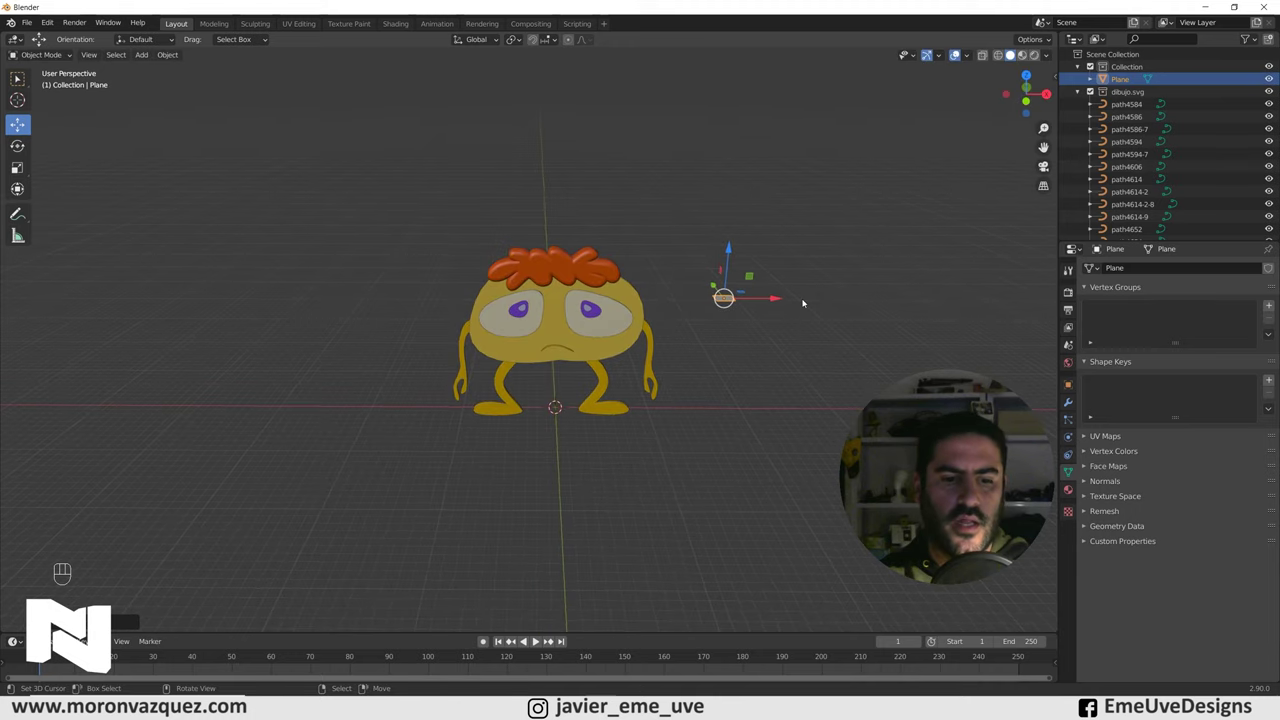
{"action": "key", "text": "alt+g"}
{"action": "left_click_drag", "start_coordinate": [630, 400], "coordinate": [627, 372]}
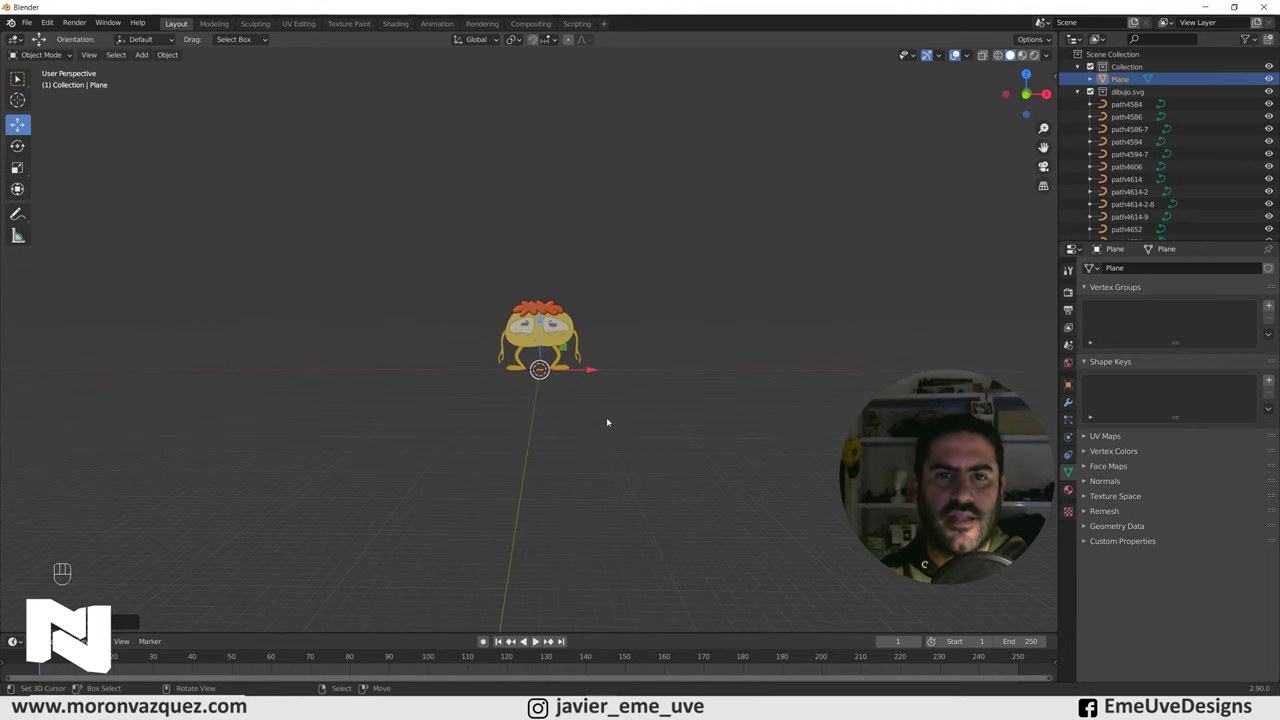
{"action": "key", "text": "s"}
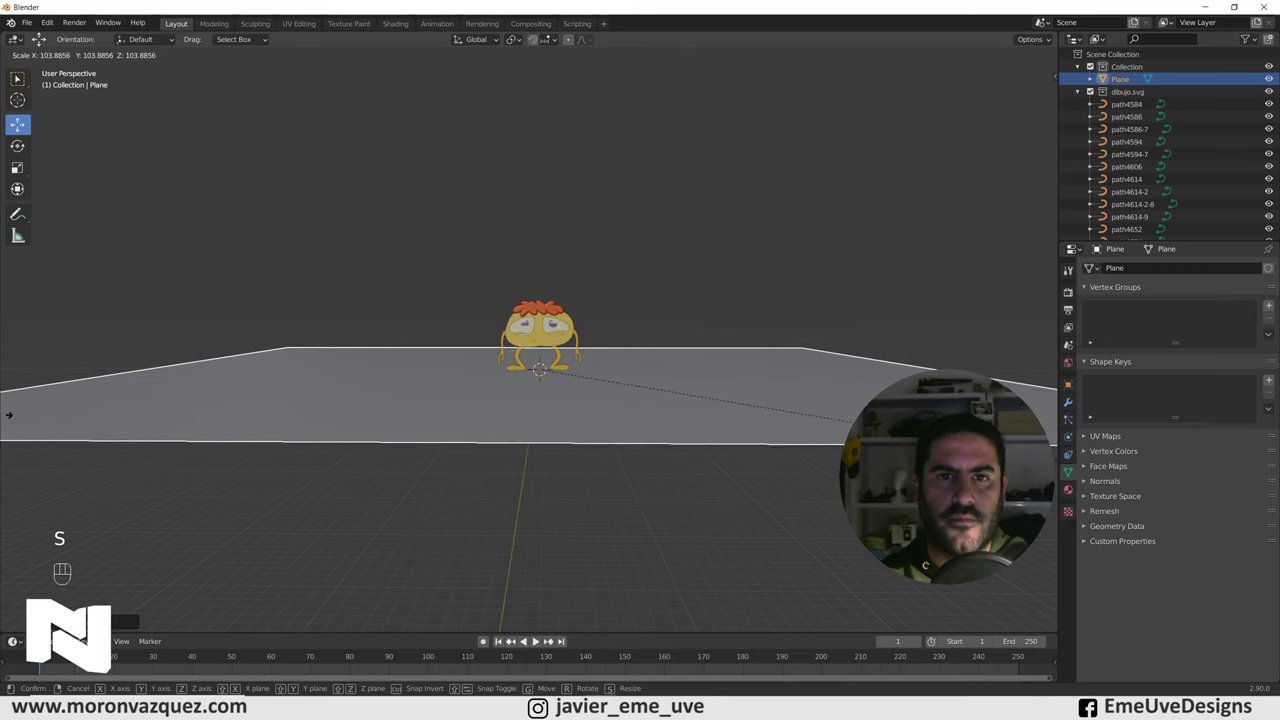
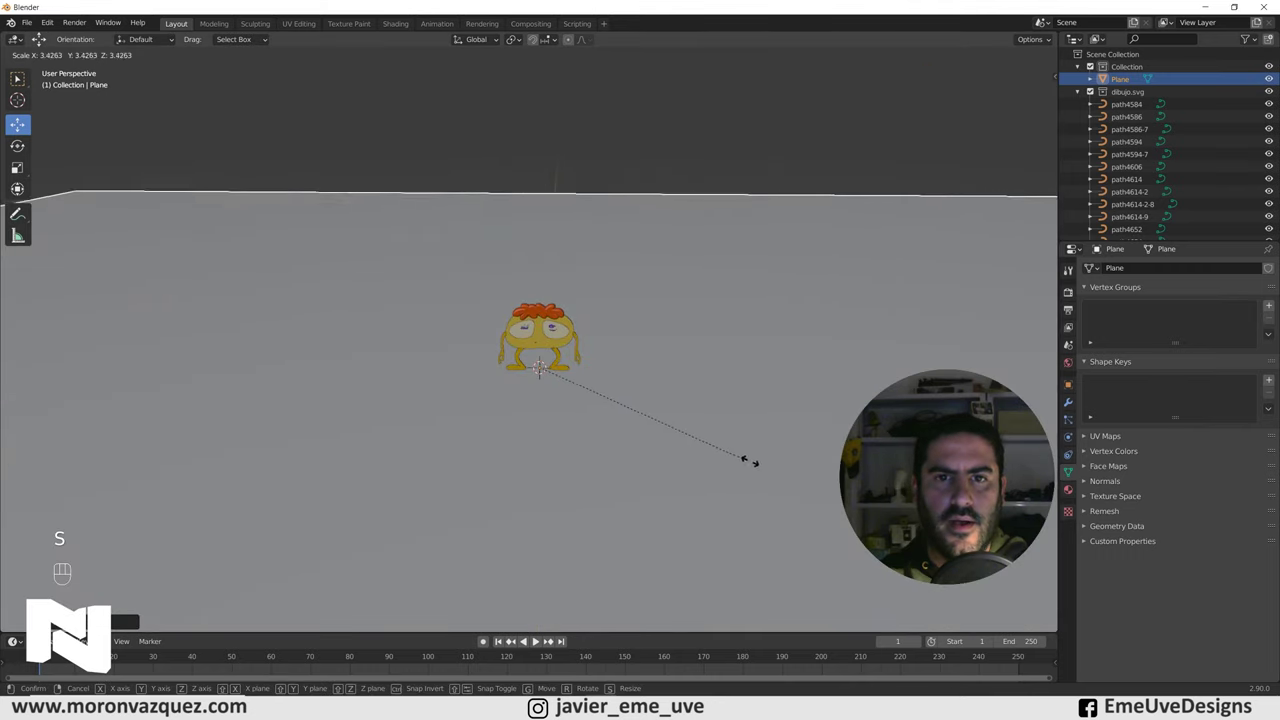
{"action": "key", "text": "s"}
{"action": "left_click", "coordinate": [731, 423]}
{"action": "left_click", "coordinate": [650, 426]}
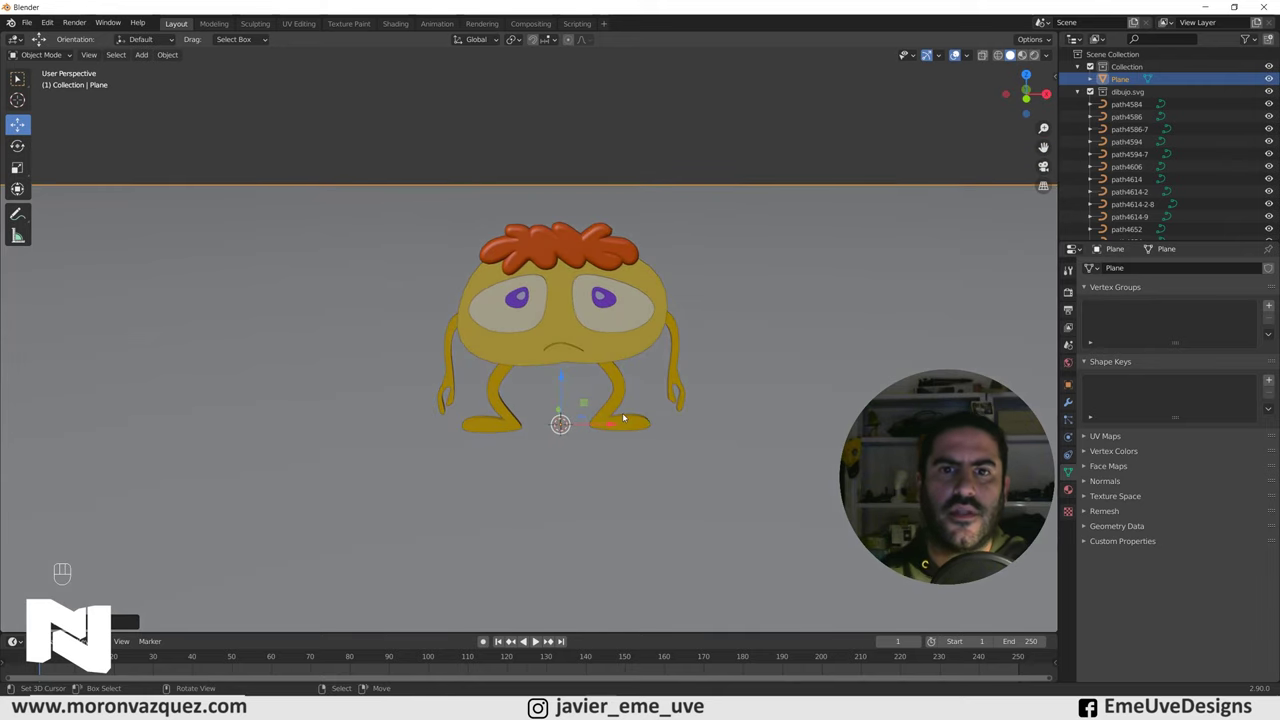
{"action": "left_click_drag", "start_coordinate": [773, 472], "coordinate": [752, 480]}
{"action": "left_click", "coordinate": [711, 462]}
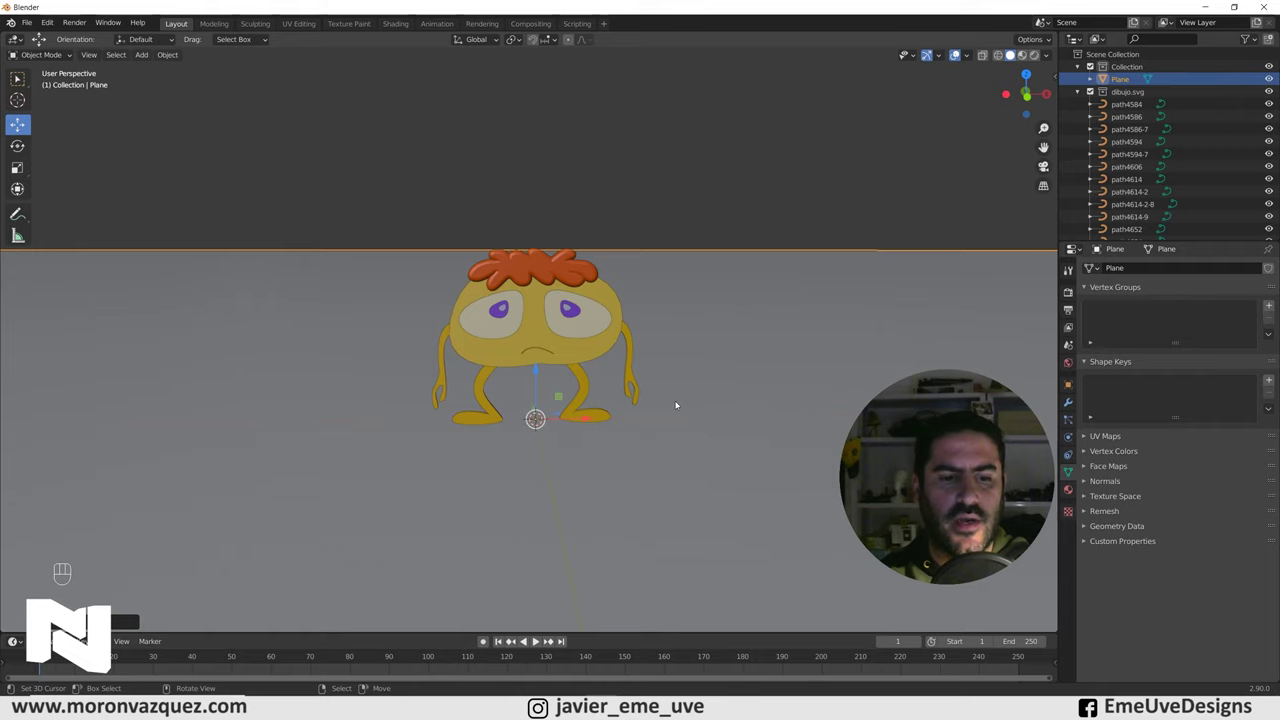
Add a second plane and rotate it upright beside the character, checked from the front view.
{"action": "key", "text": "shift+a"}
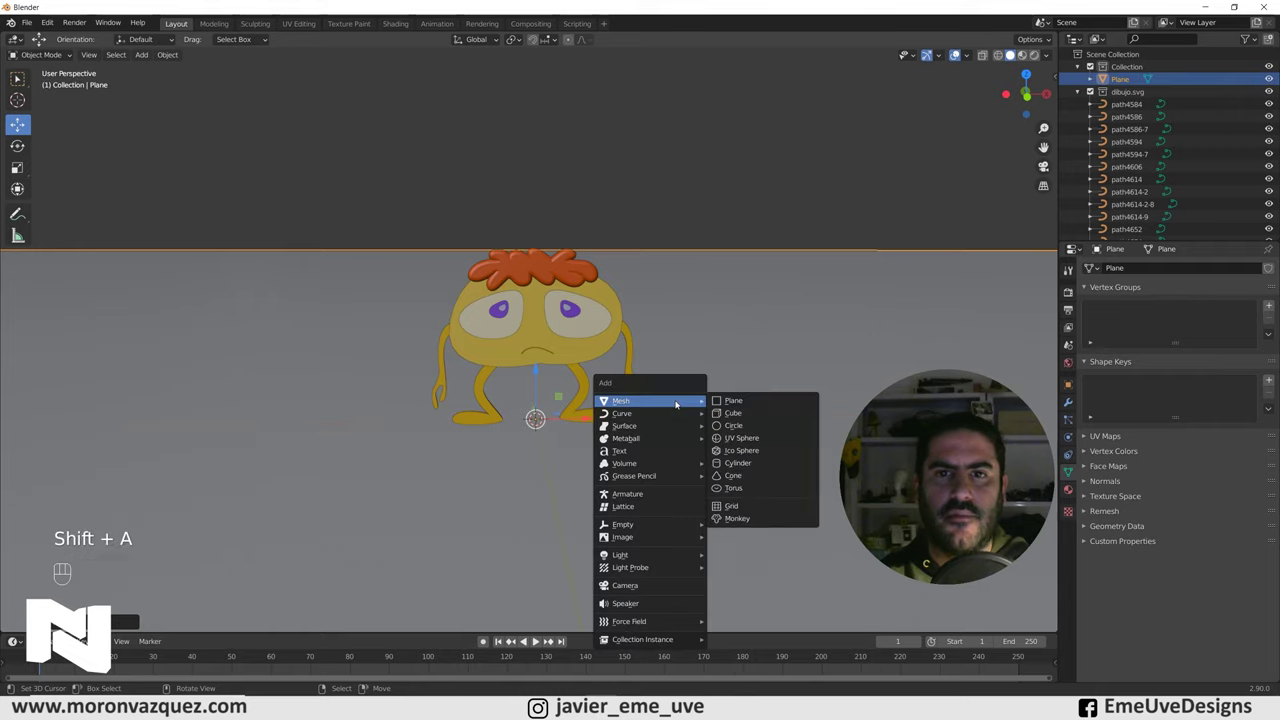
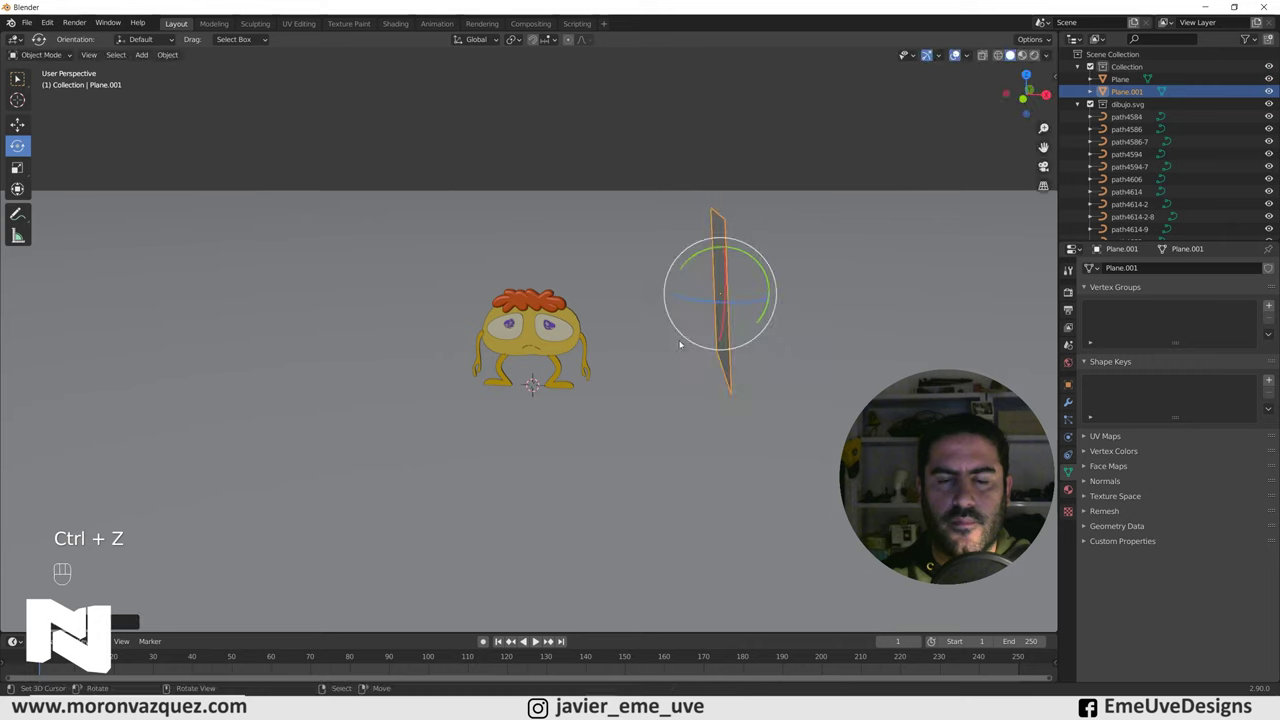
{"action": "key", "text": "KP_1"}
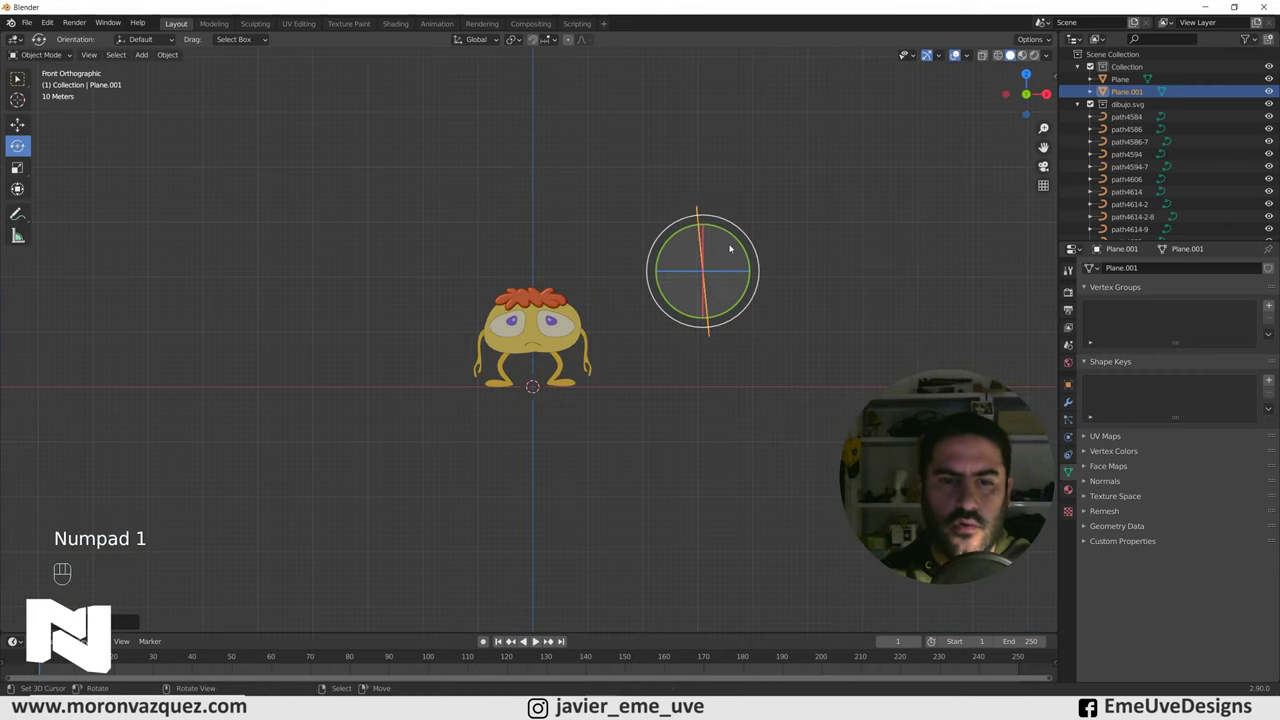
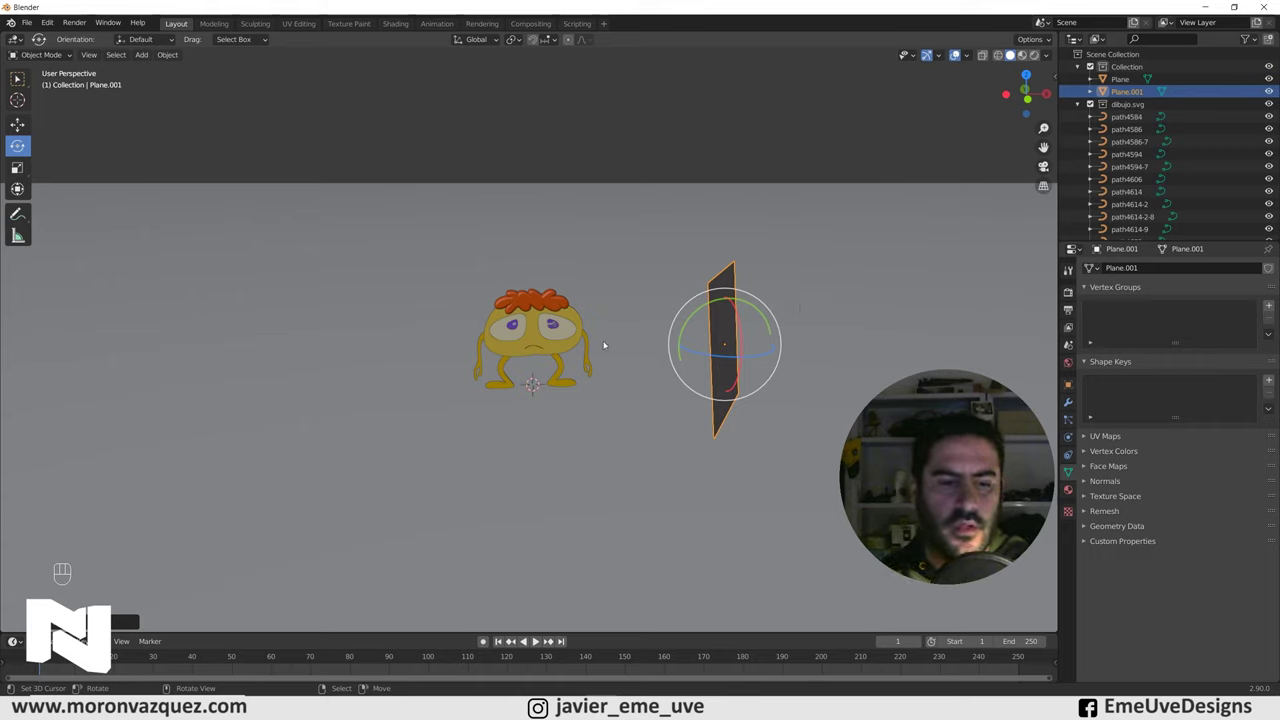
Add a camera from the front view and look through it at the character and upright plane.
{"action": "key", "text": "shift+a"}
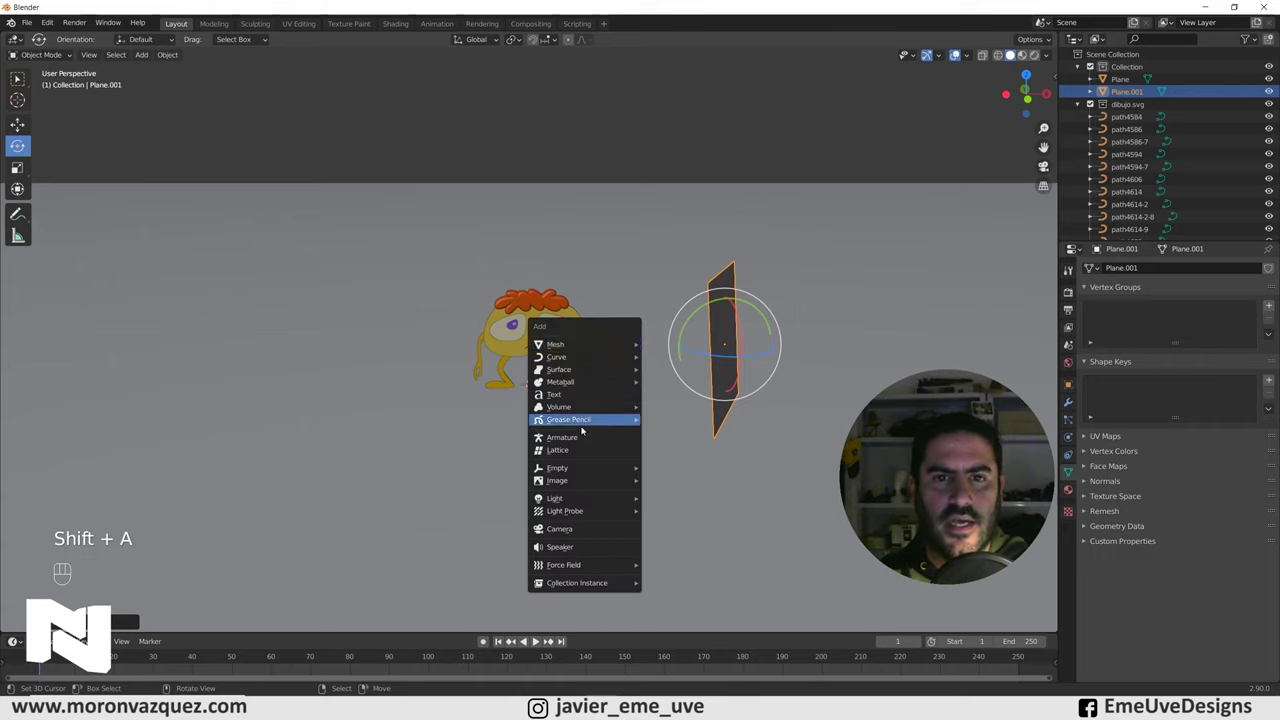
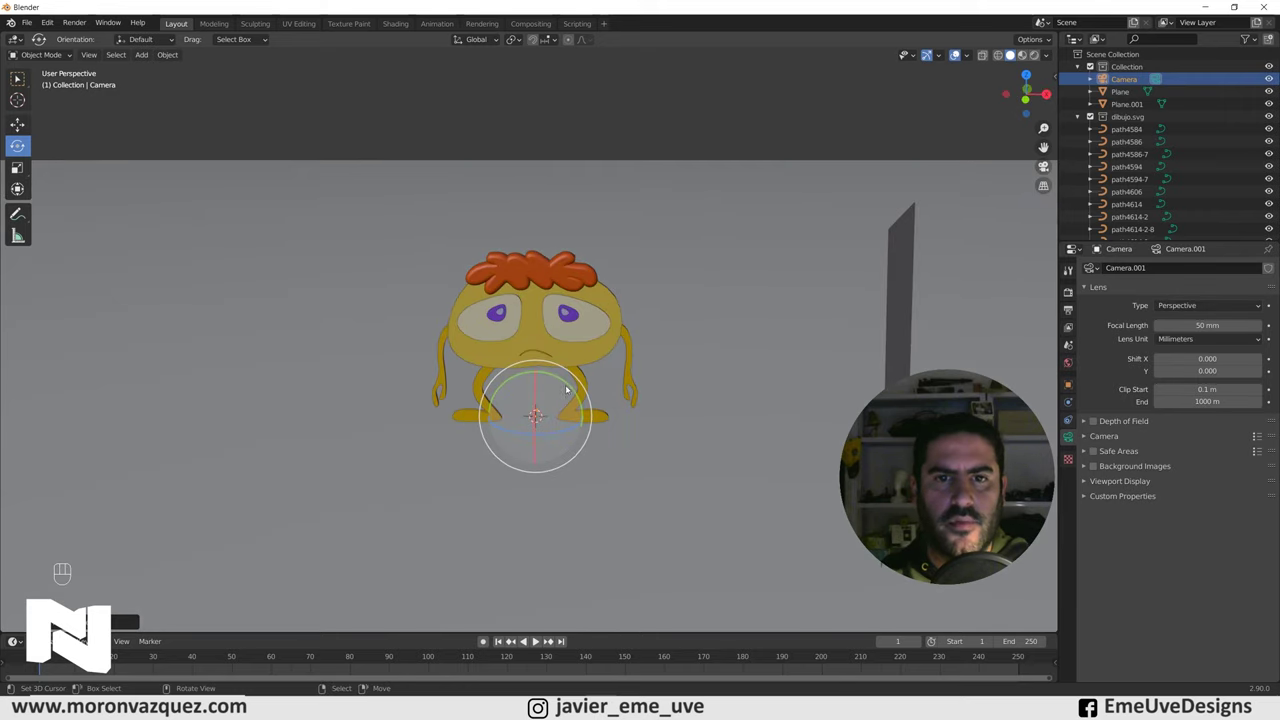
{"action": "key", "text": "KP_1"}
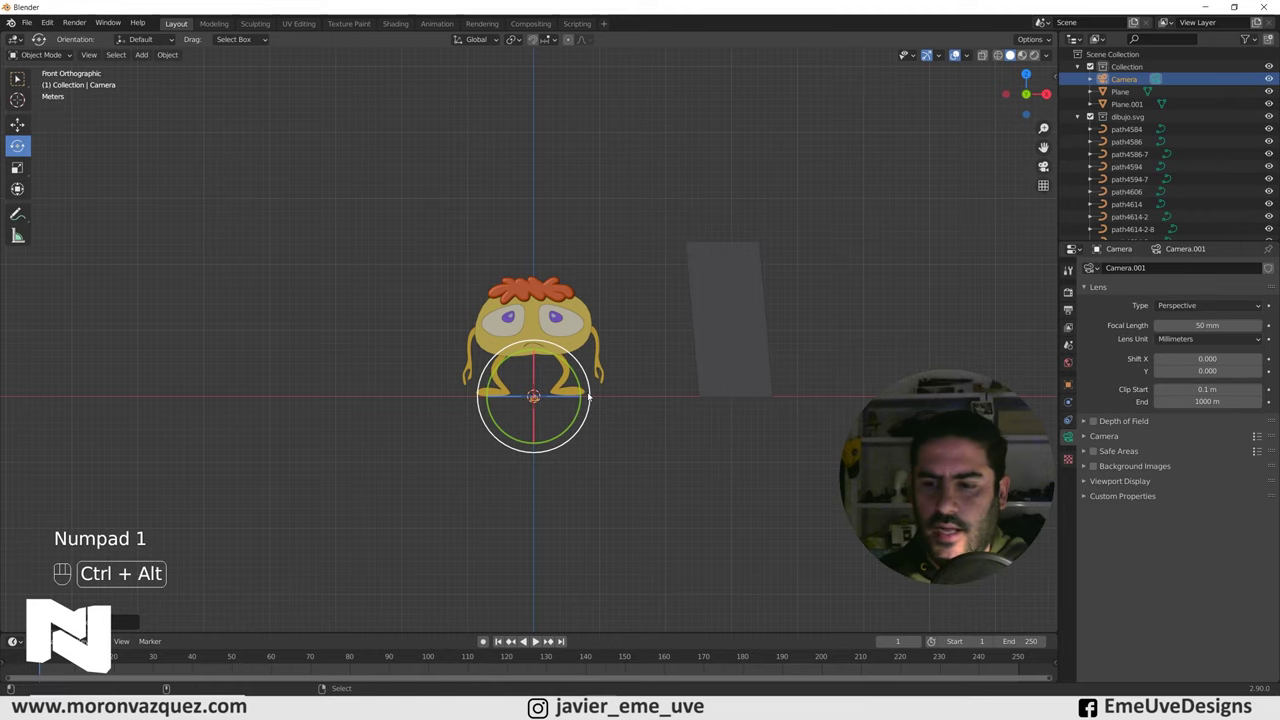
{"action": "key", "text": "ctrl+alt+KP_0"}
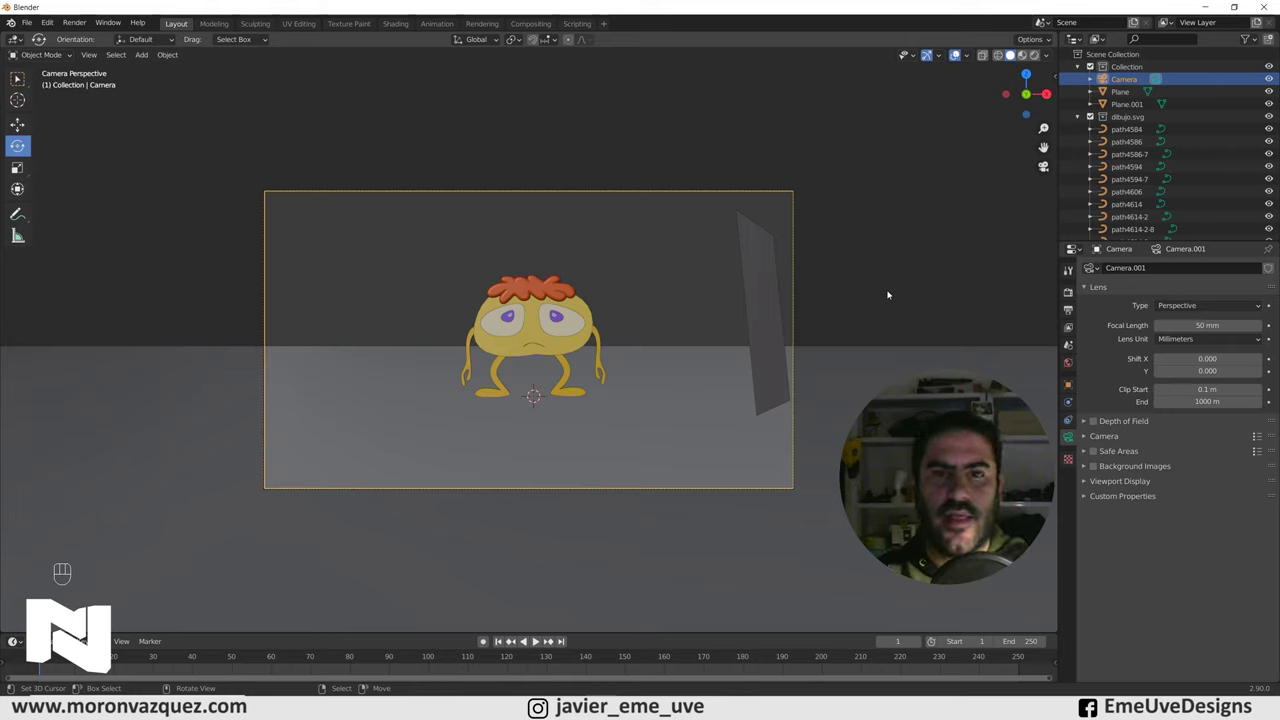
Enable Camera to View in the sidebar and push the camera in to frame the character.
{"action": "key", "text": "n"}
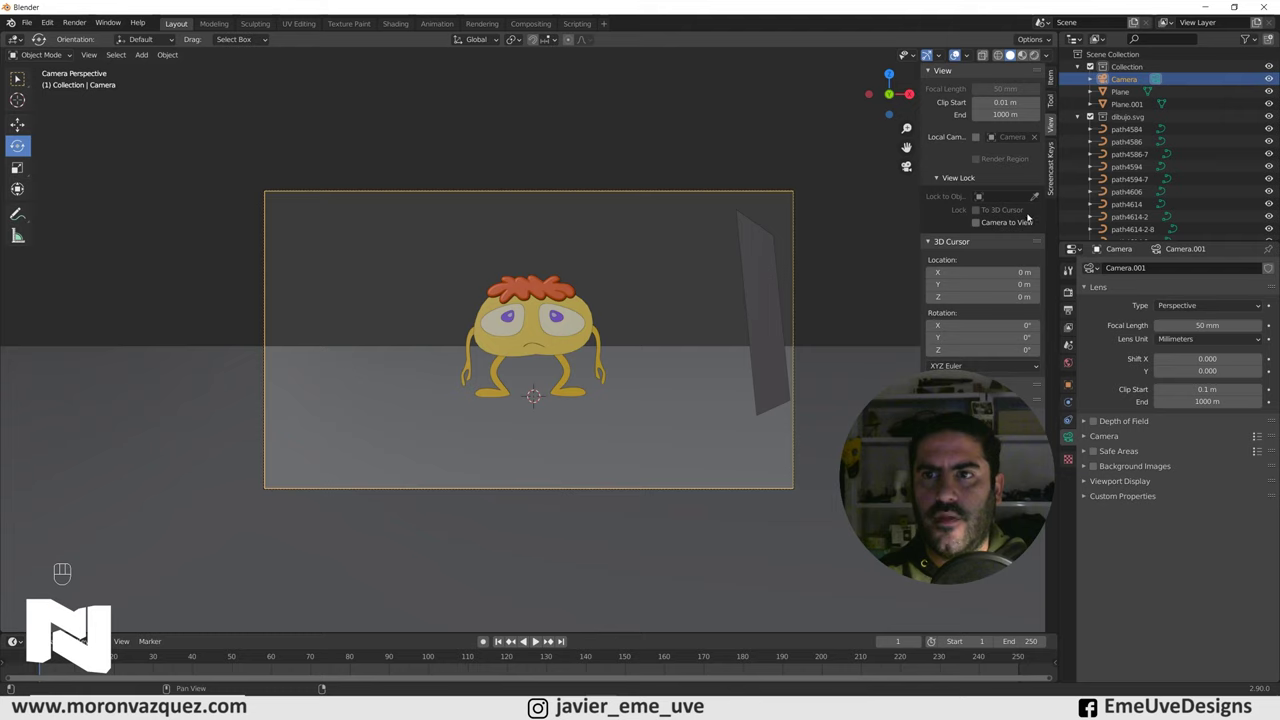
{"action": "left_click", "coordinate": [974, 228]}
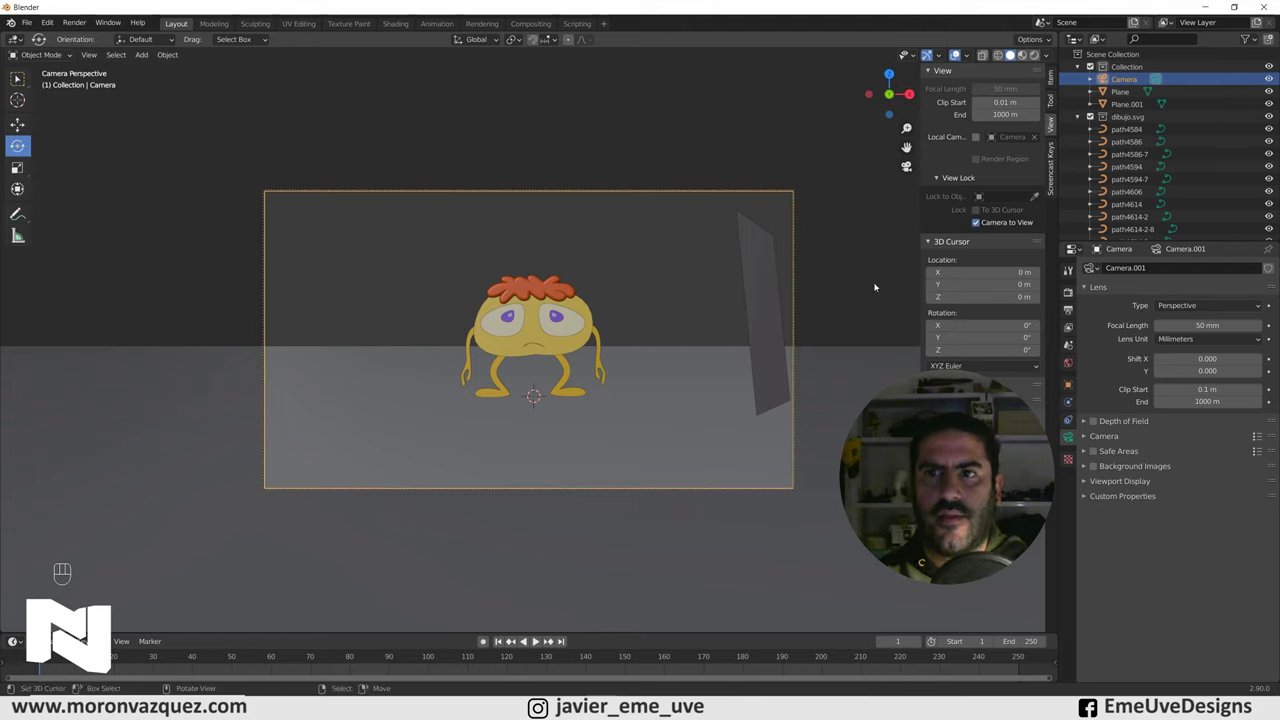
{"action": "left_click_drag", "start_coordinate": [605, 398], "coordinate": [611, 328]}
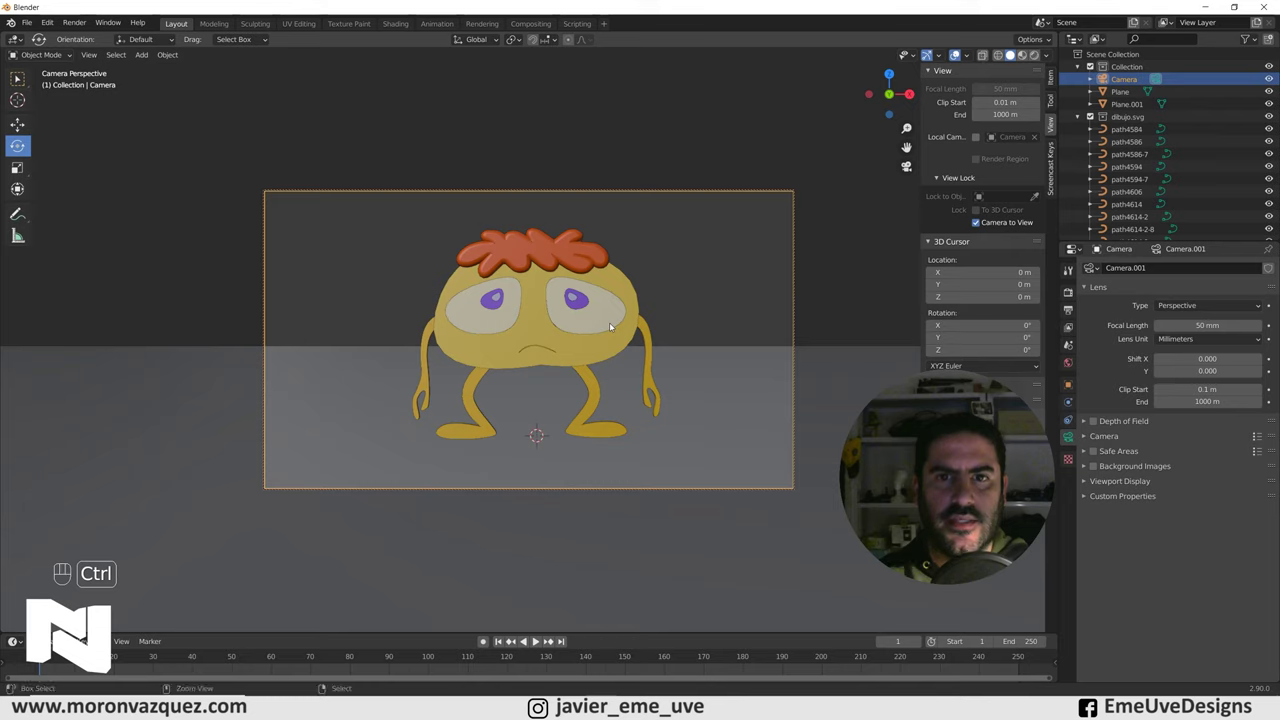
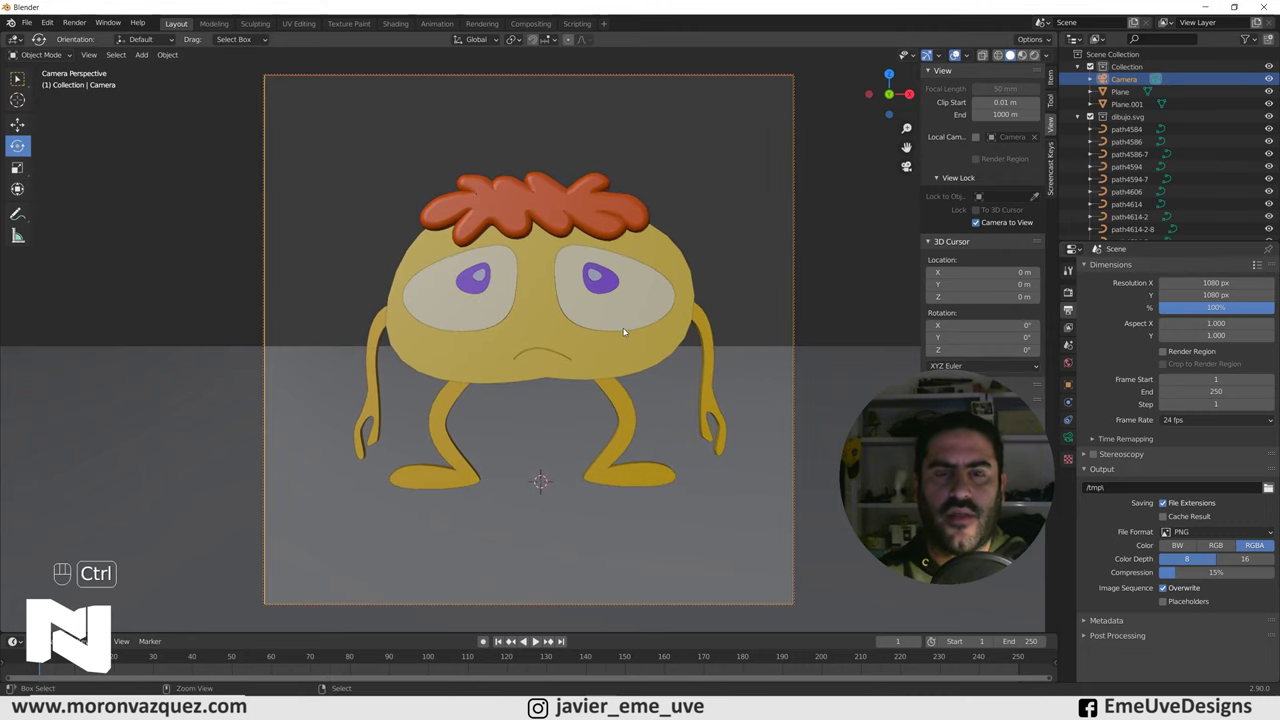
Switch the viewport shading to Rendered to preview the scene.
{"action": "left_click", "coordinate": [635, 354]}
{"action": "left_click", "coordinate": [628, 349]}
{"action": "left_click", "coordinate": [629, 356]}
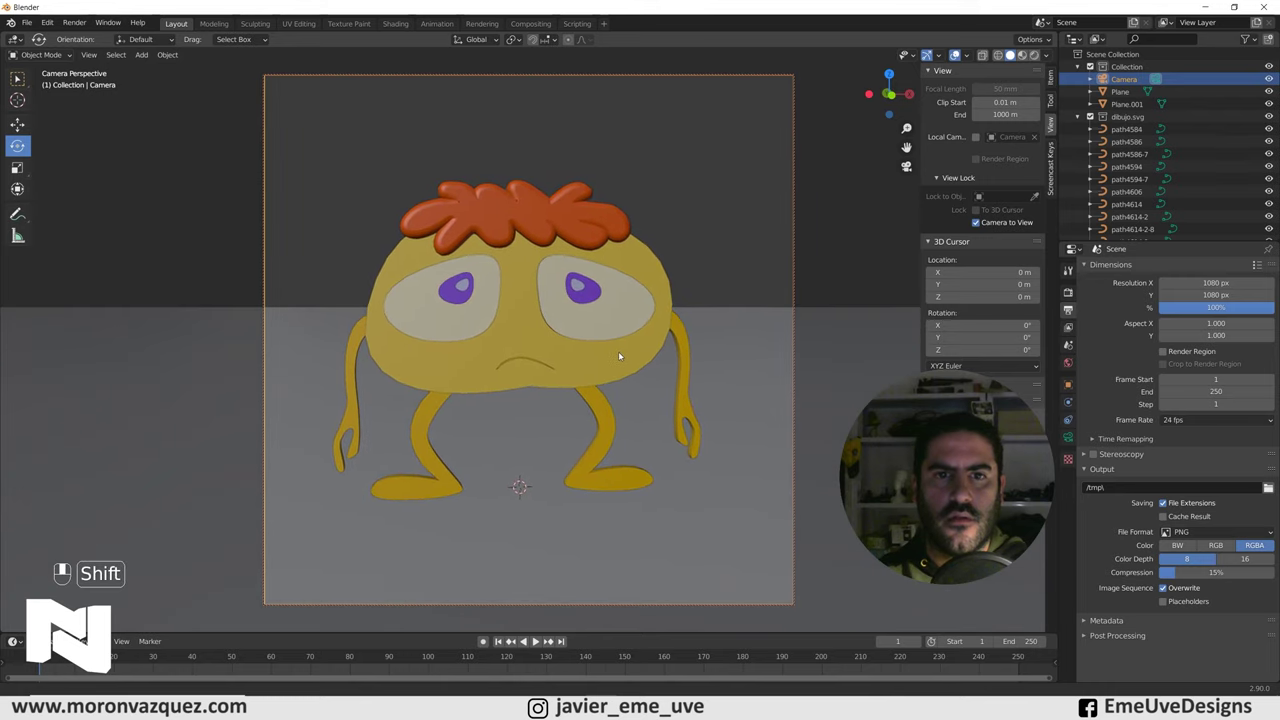
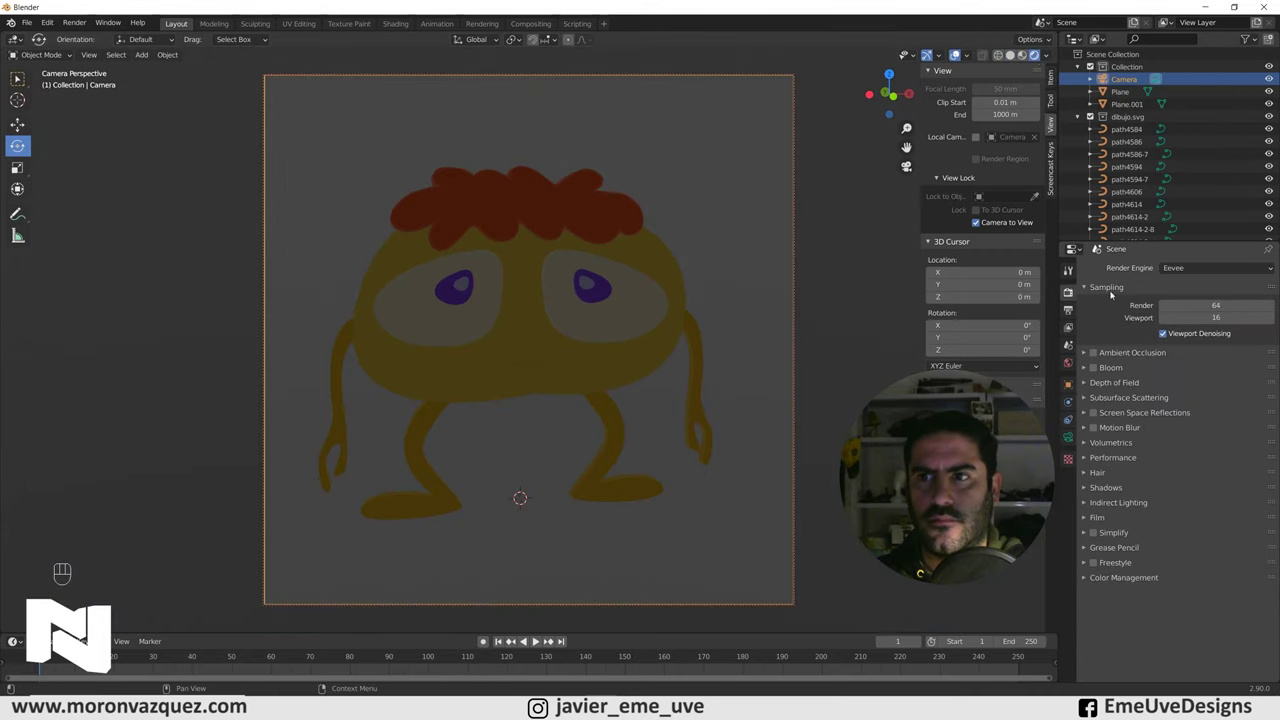
Switch the render engine from Eevee to Cycles.
{"action": "left_click_drag", "start_coordinate": [1187, 275], "coordinate": [1180, 315]}
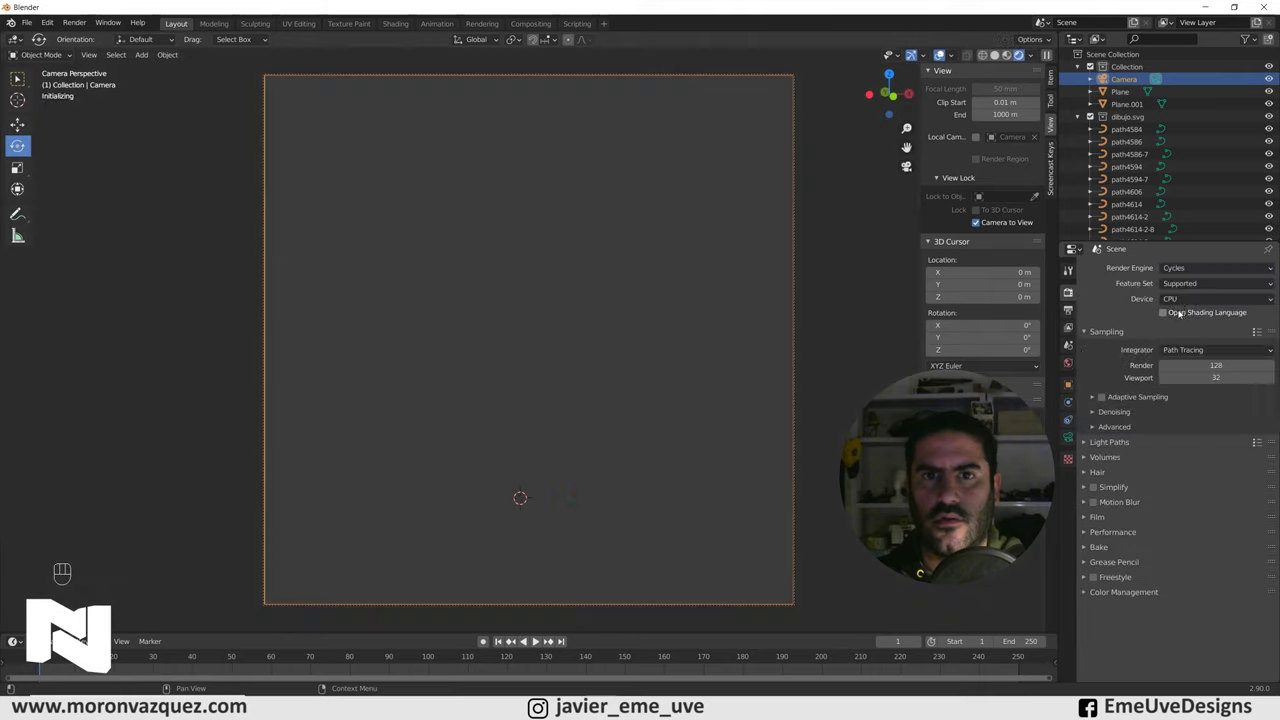
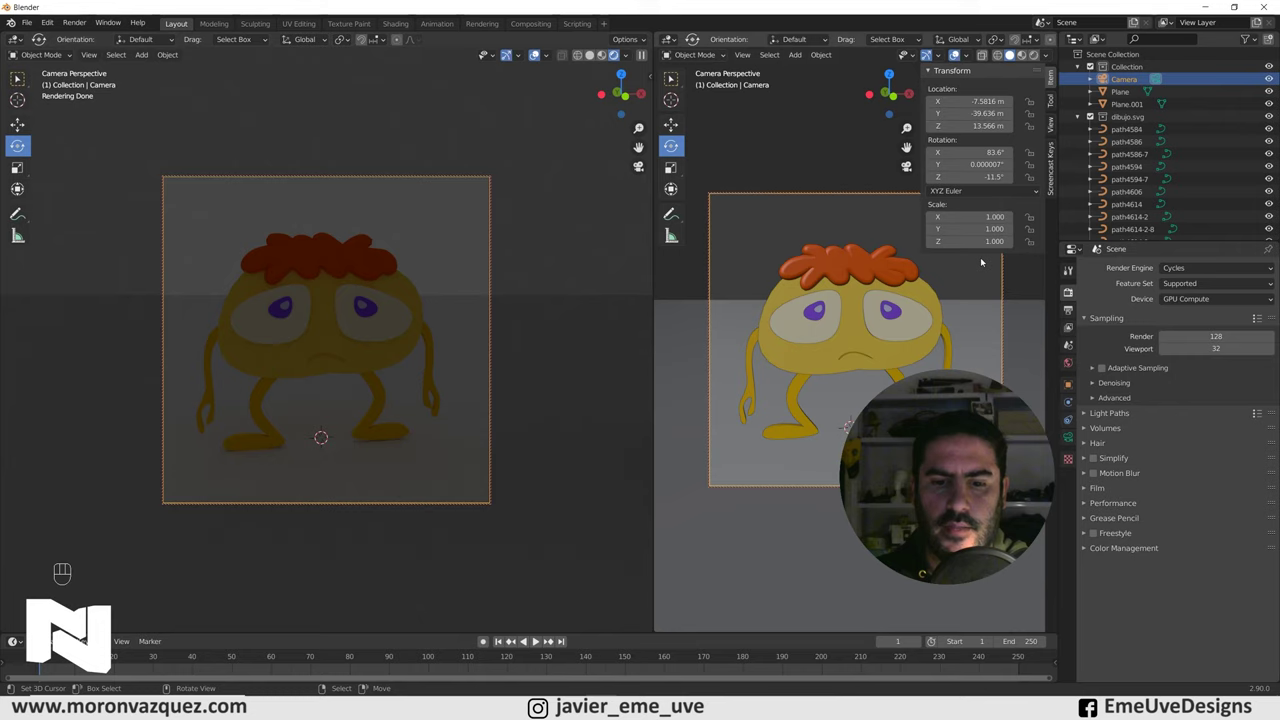
Uncheck Camera to View in the second viewport and widen it by dragging the area border left.
{"action": "key", "text": "n"}
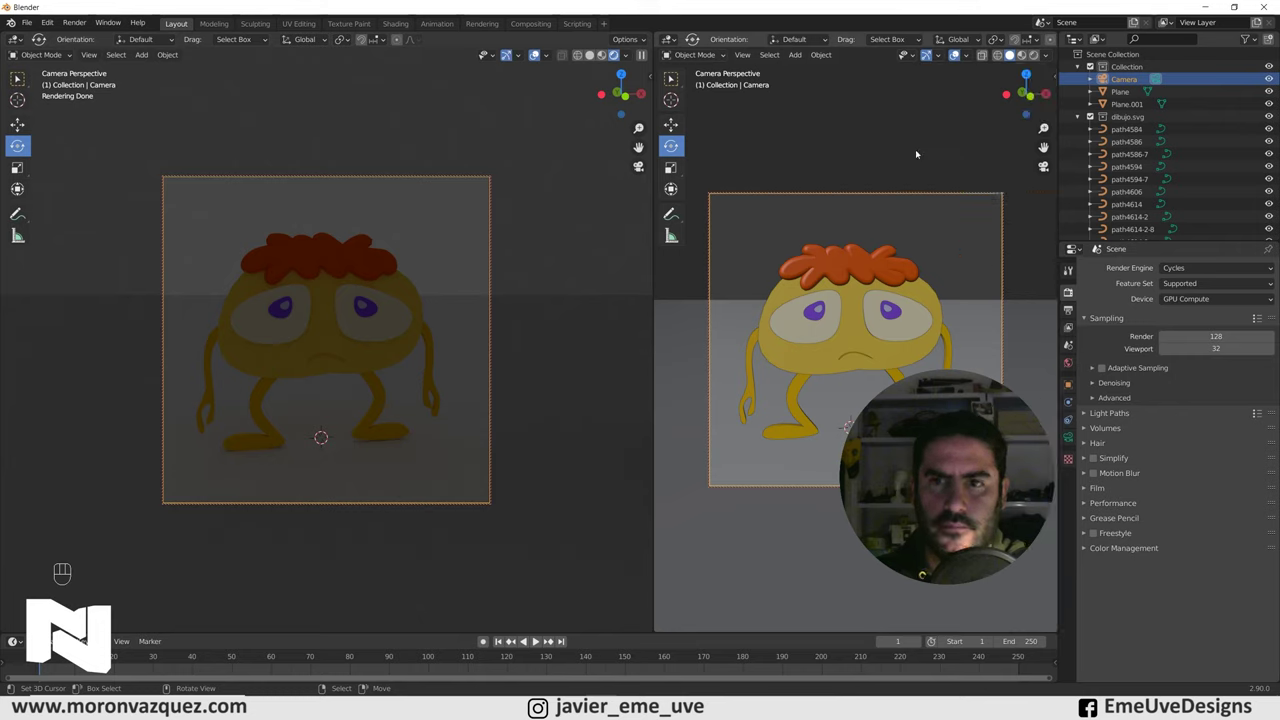
{"action": "key", "text": "n"}
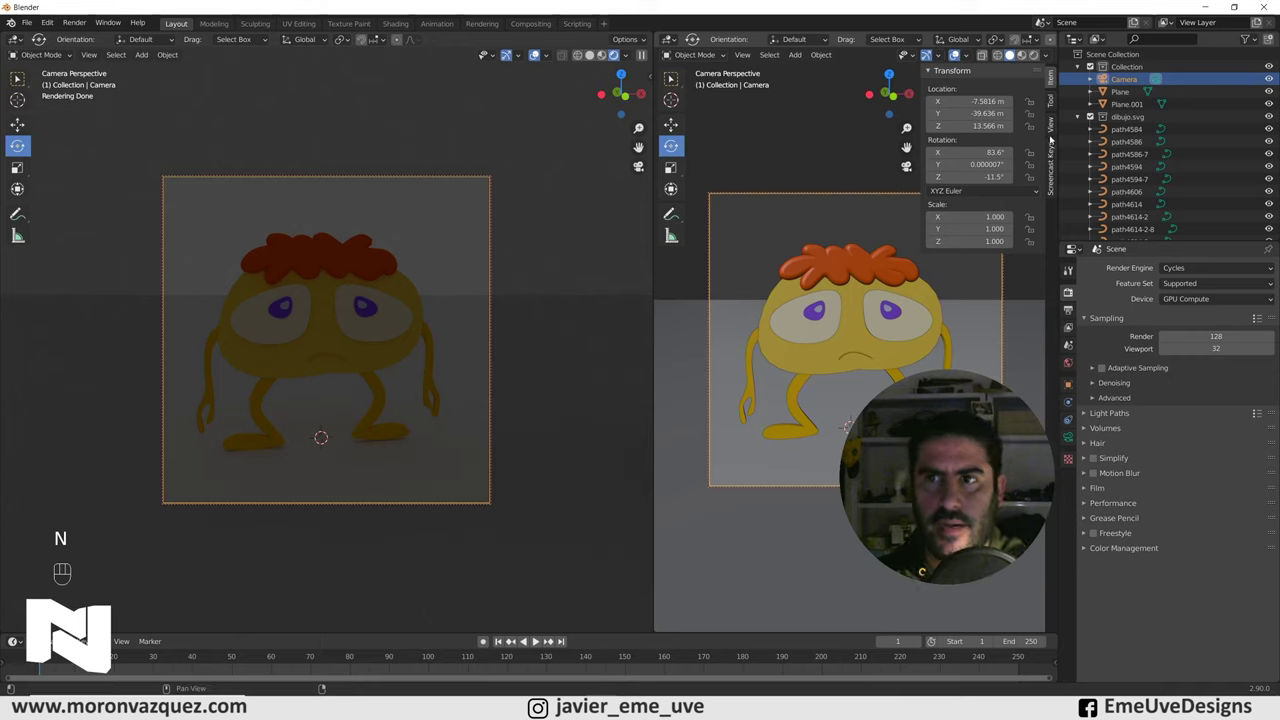
{"action": "left_click", "coordinate": [1052, 130]}
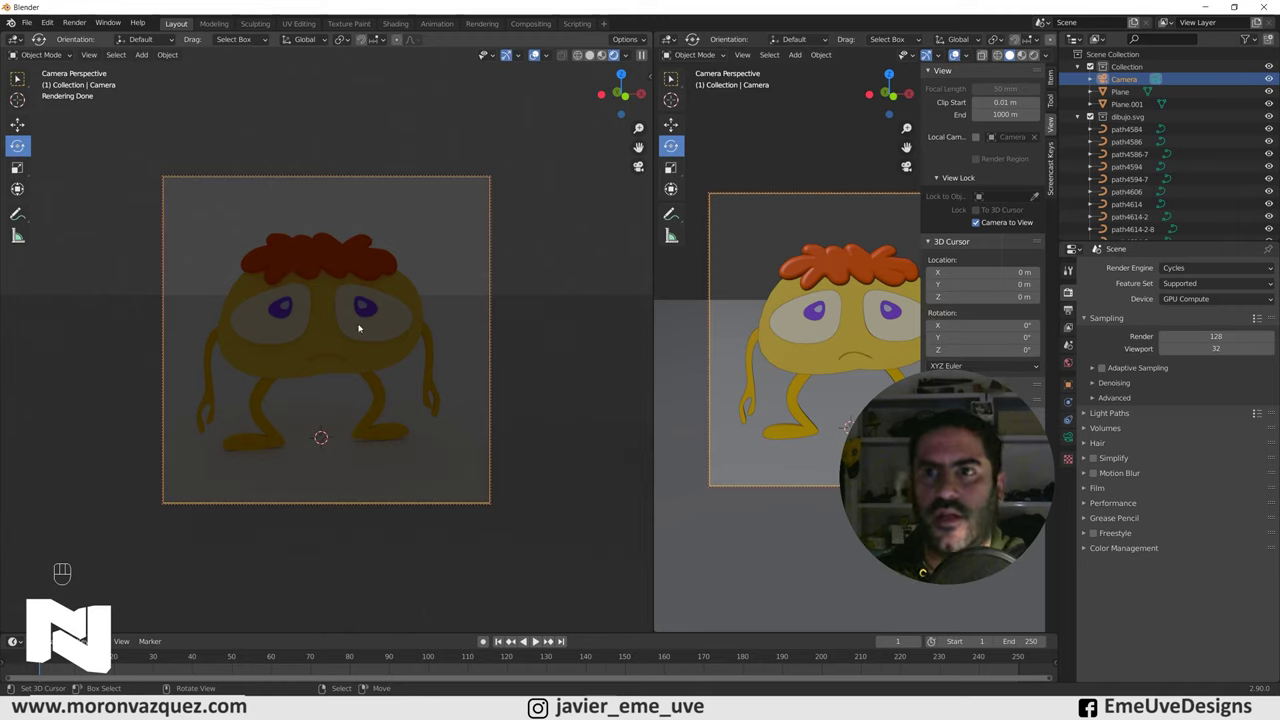
{"action": "left_click", "coordinate": [673, 189]}
{"action": "key", "text": "n"}
{"action": "left_click", "coordinate": [673, 189]}
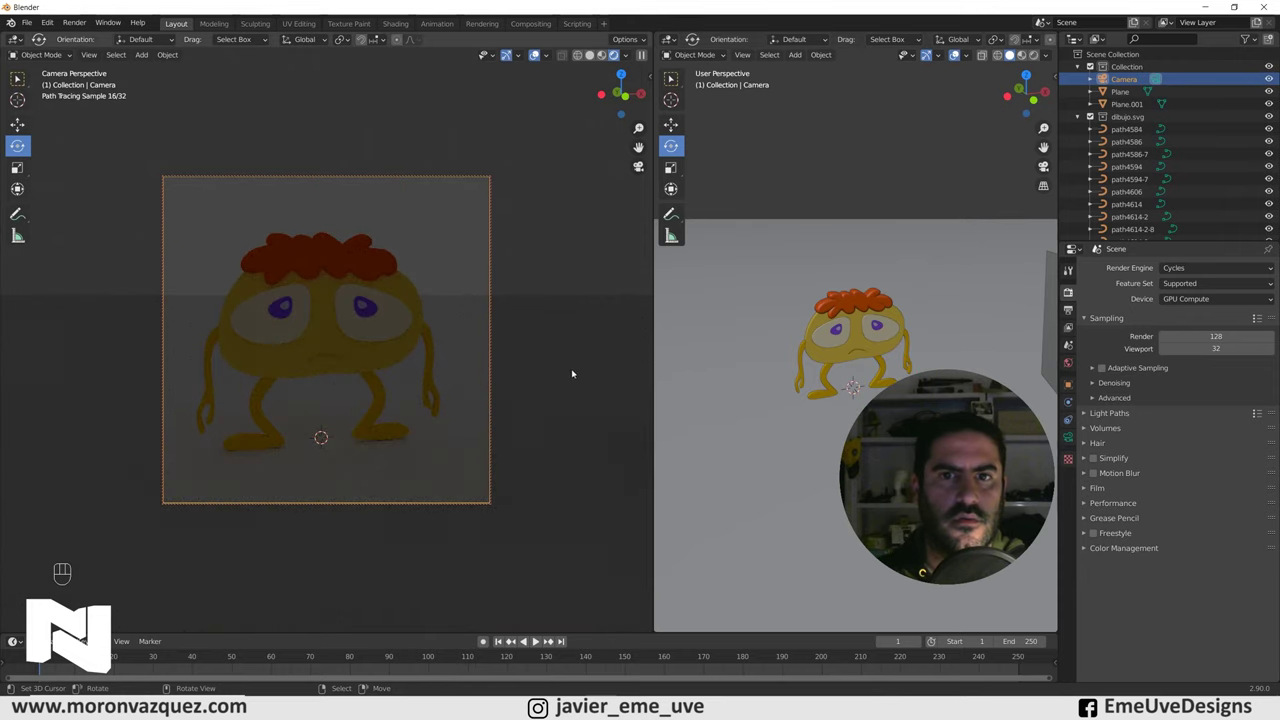
{"action": "left_click_drag", "start_coordinate": [673, 189], "coordinate": [510, 189]}
Orbit the free view around the scene and select the upright plane.
{"action": "key", "text": "n"}
{"action": "left_click", "coordinate": [440, 229]}
{"action": "key", "text": "n"}
{"action": "left_click_drag", "start_coordinate": [333, 340], "coordinate": [336, 283]}
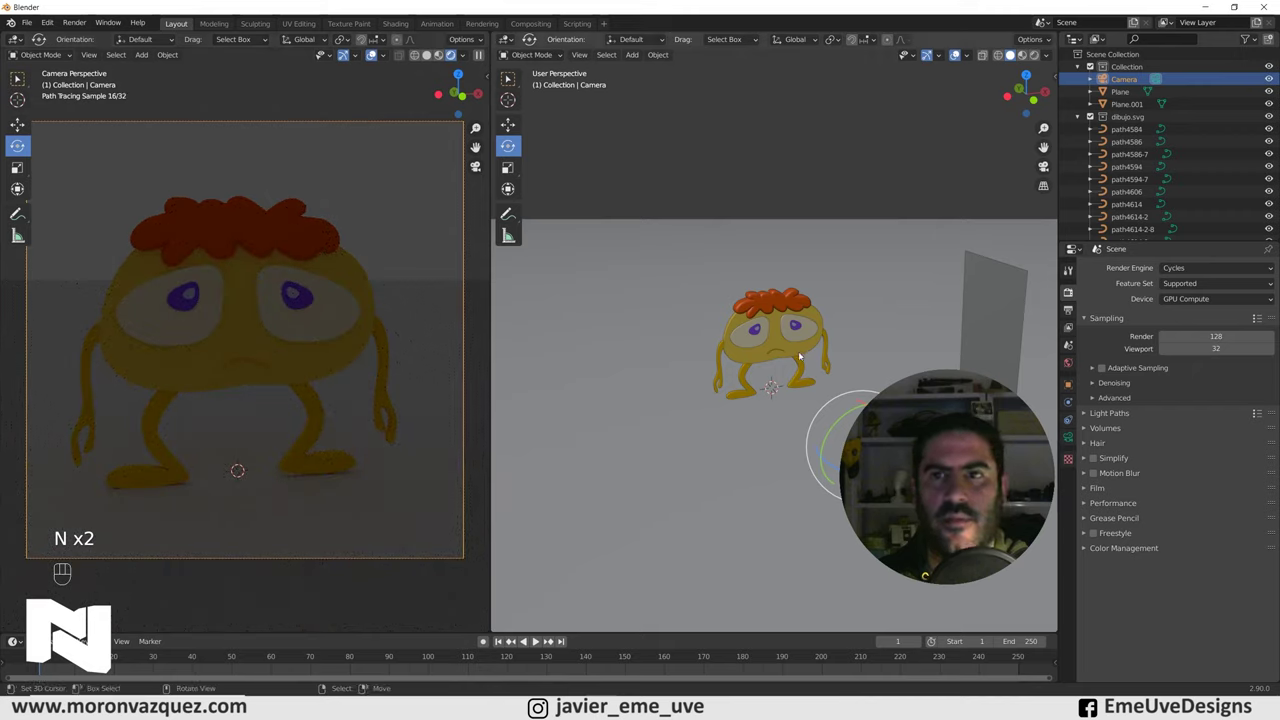
{"action": "left_click", "coordinate": [769, 486]}
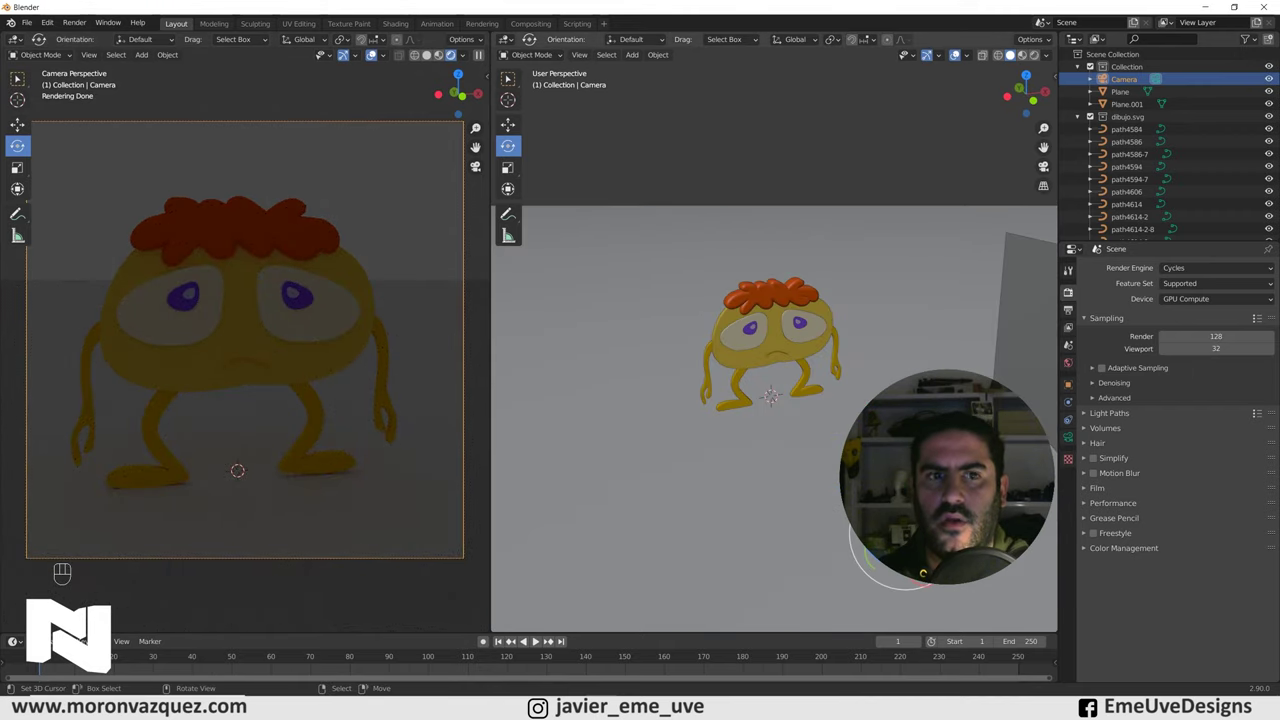
{"action": "left_click_drag", "start_coordinate": [800, 417], "coordinate": [749, 408]}
{"action": "left_click", "coordinate": [931, 287]}
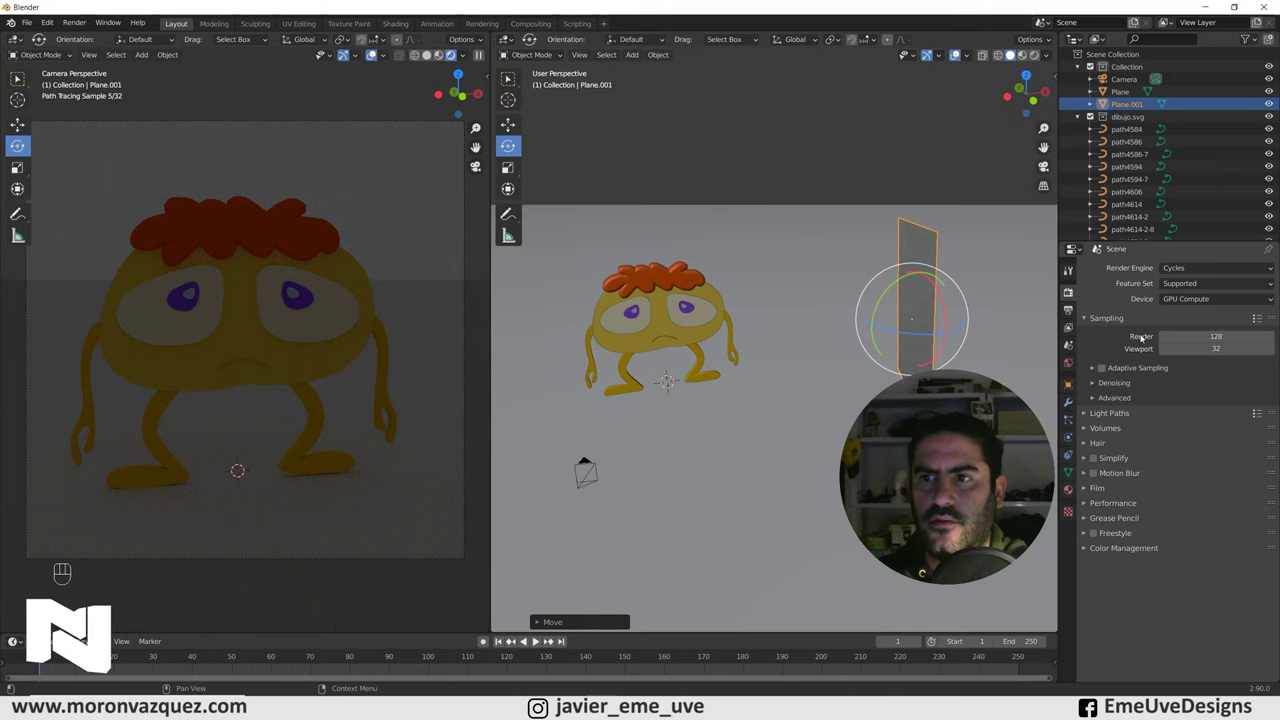
Create a new material for the upright plane in Material Properties.
{"action": "left_click", "coordinate": [1068, 495]}
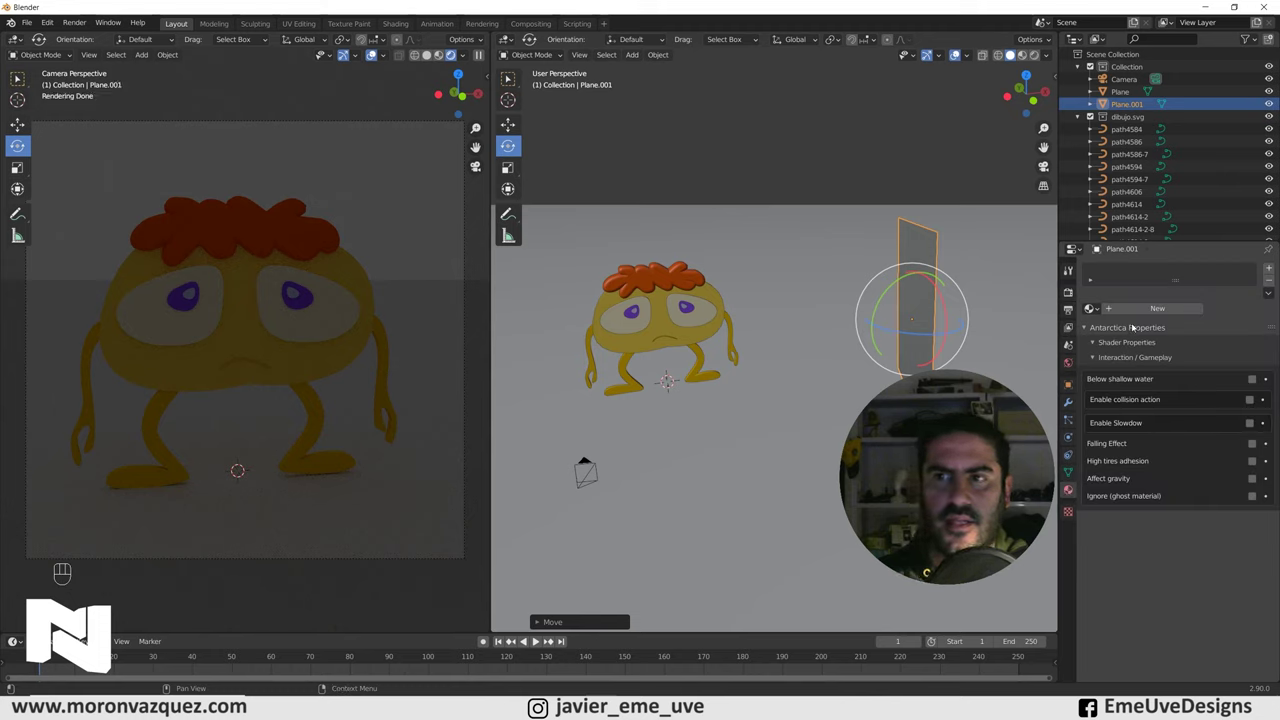
{"action": "left_click", "coordinate": [1137, 314]}
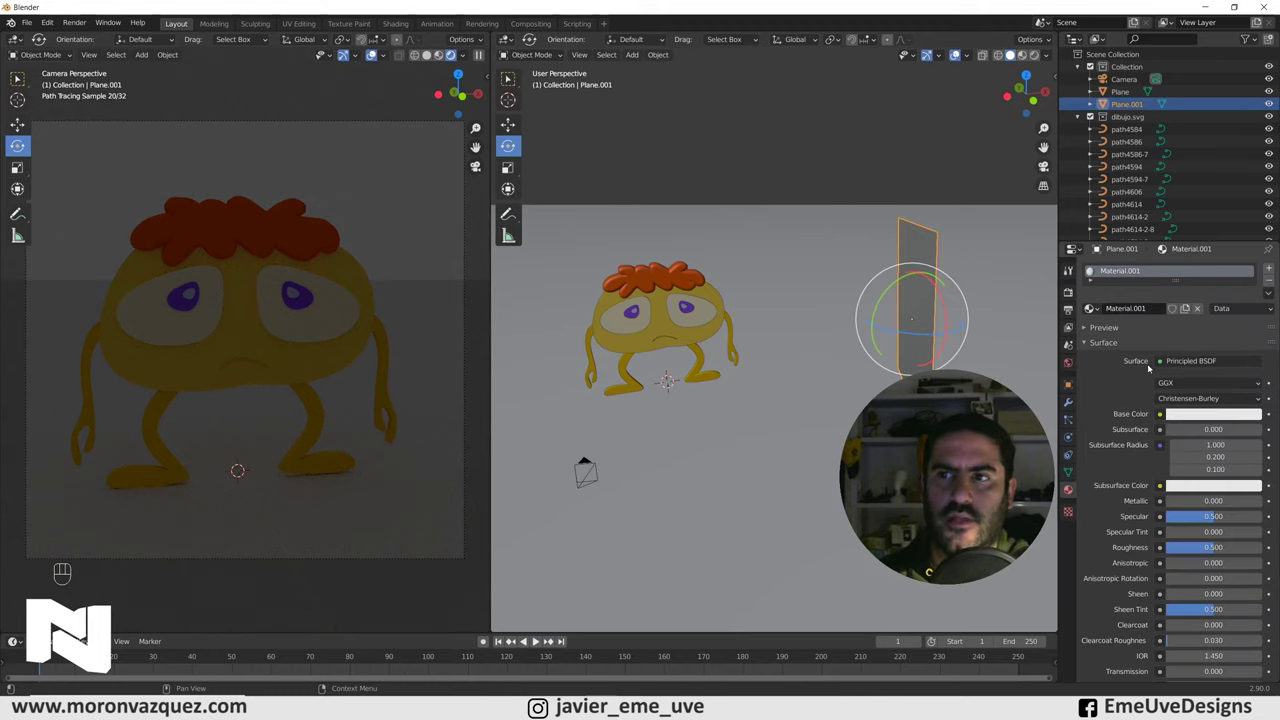
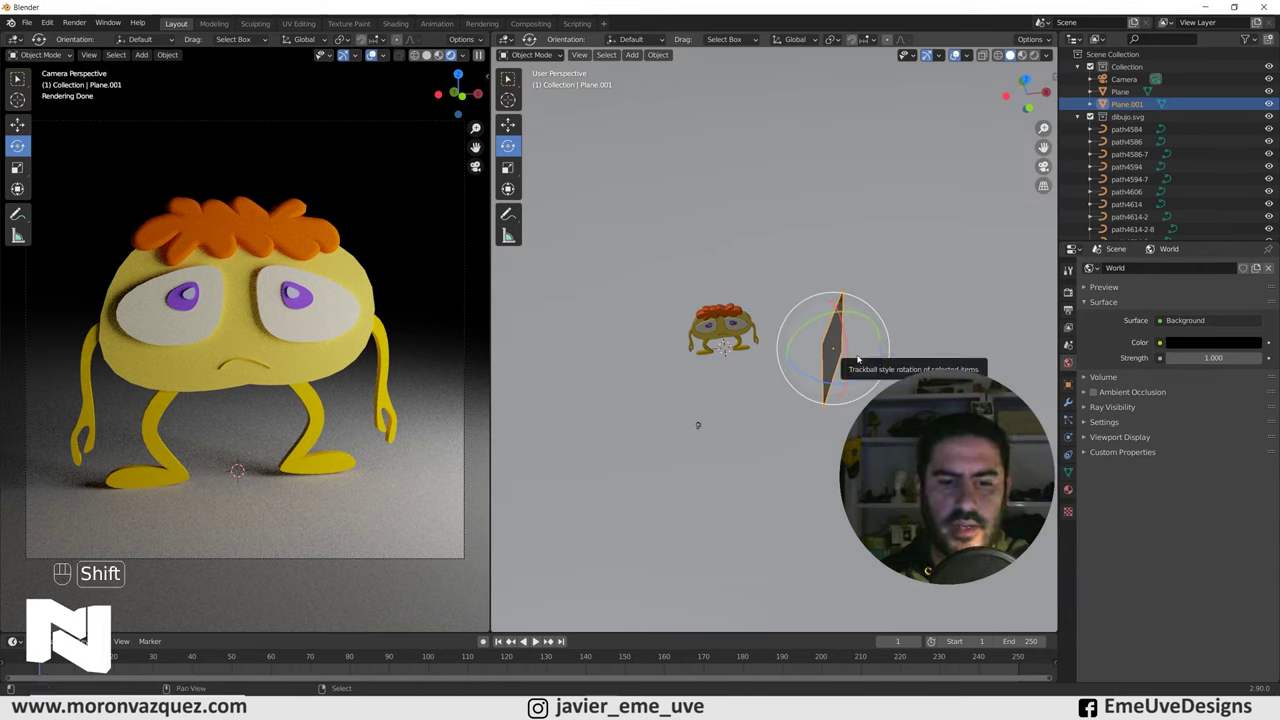
Duplicate the light plane to the character's left, tilt it toward the character and check from the front.
{"action": "key", "text": "shift+d"}
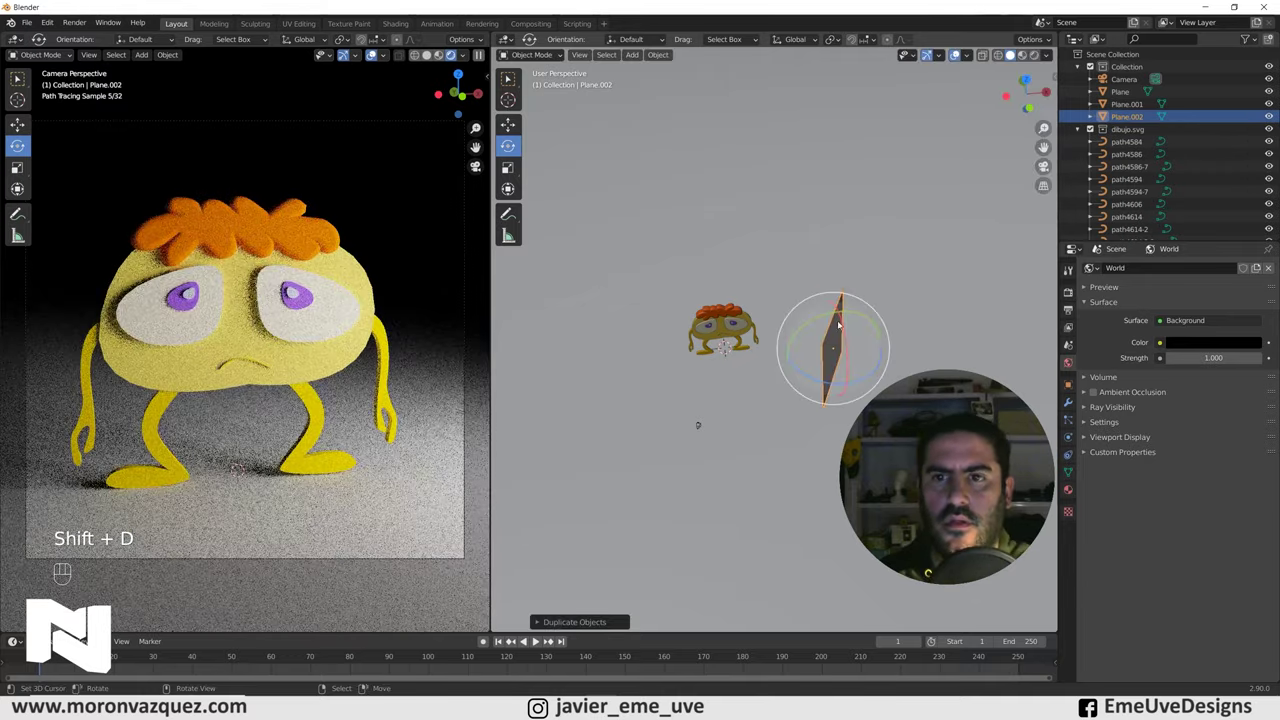
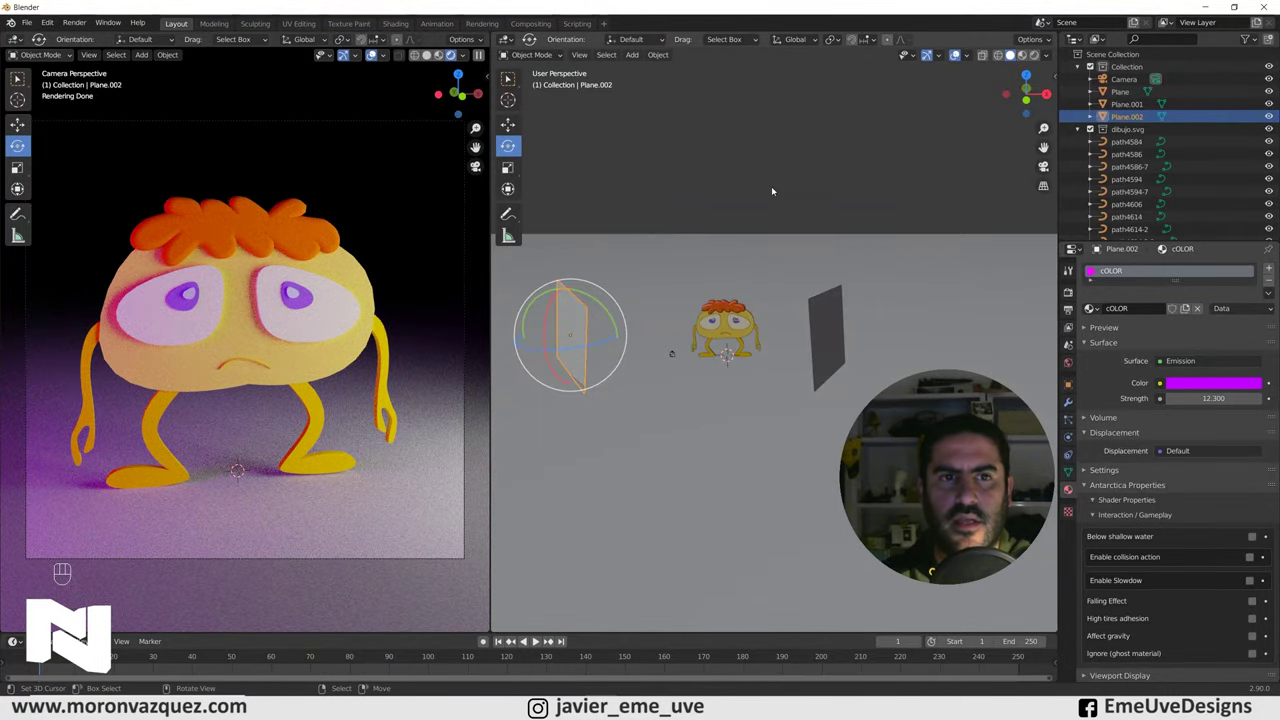
{"action": "left_click_drag", "start_coordinate": [765, 237], "coordinate": [778, 229]}
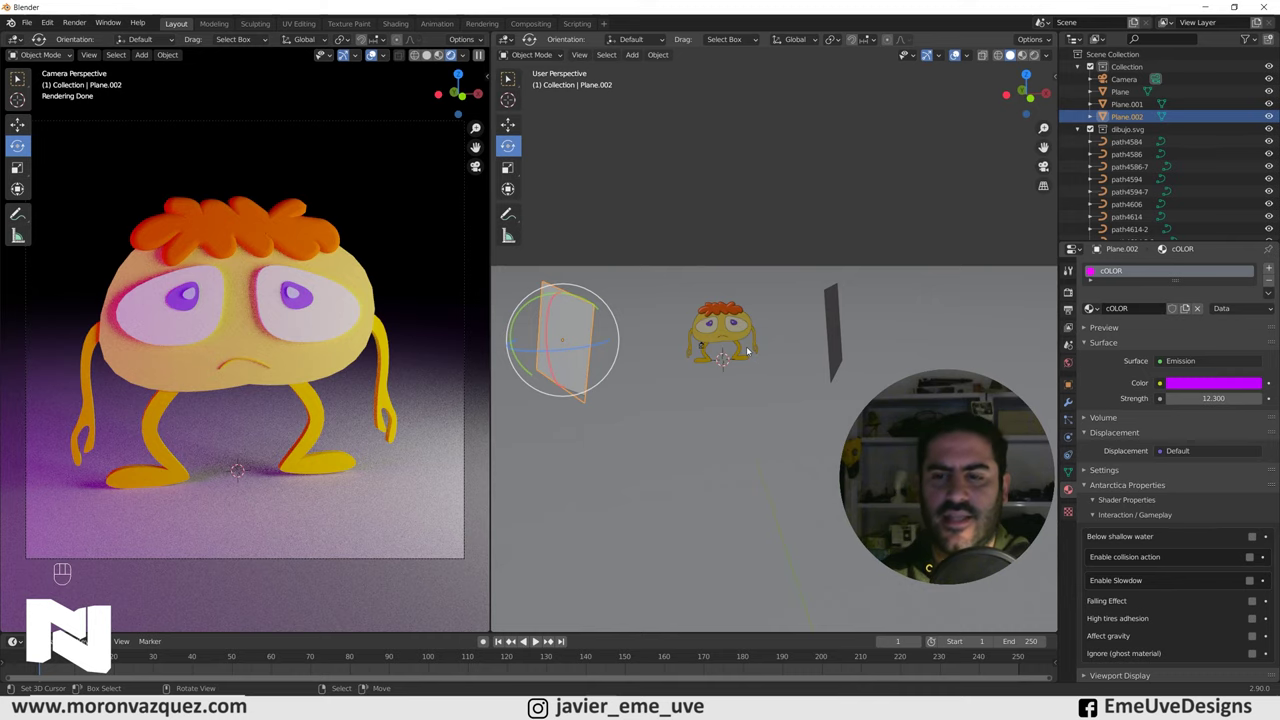
{"action": "key", "text": "KP_1"}
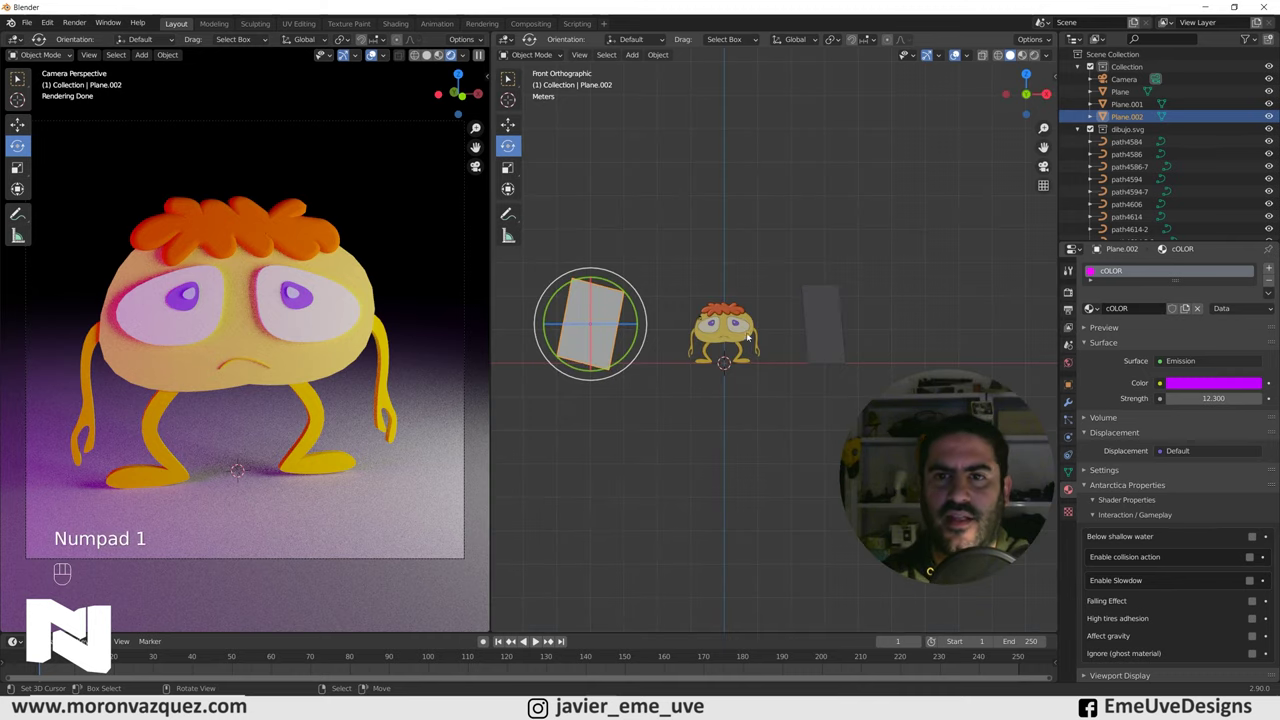
{"action": "middle_click", "coordinate": [827, 323]}
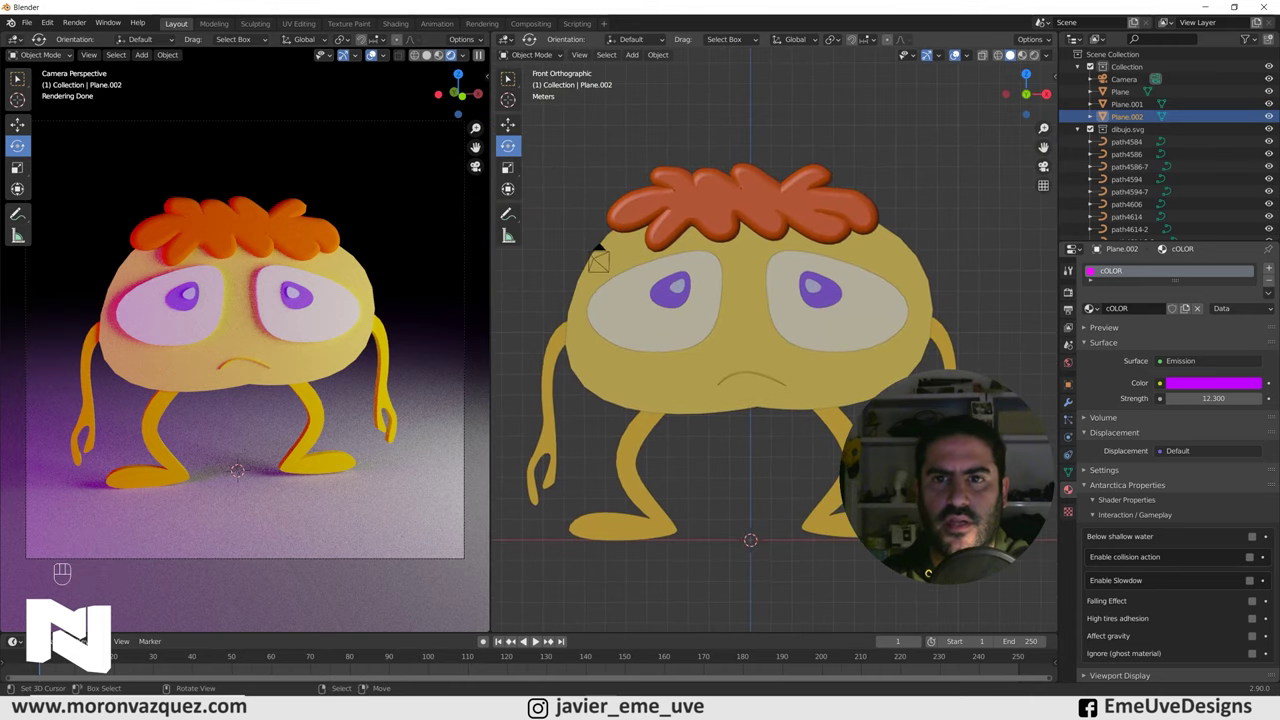